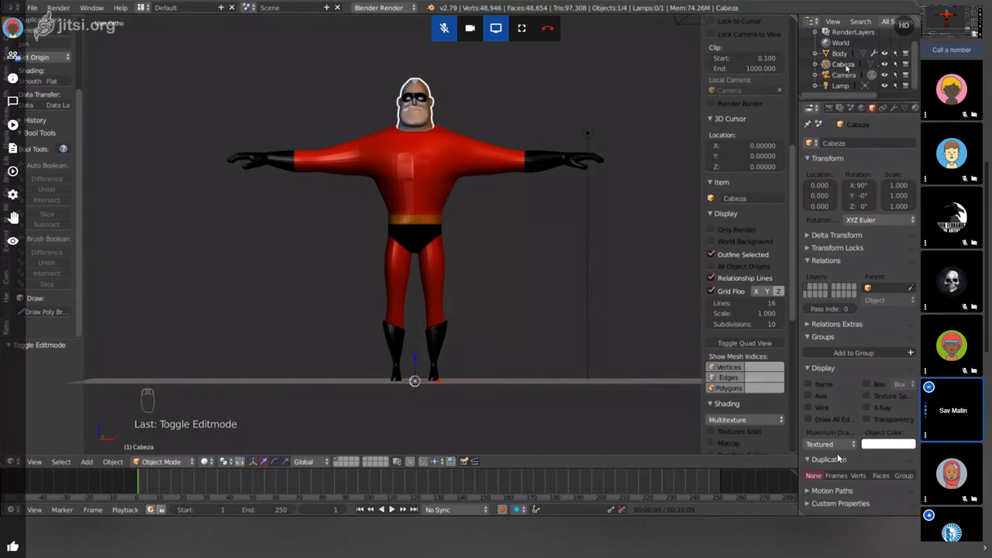
- Delete the lamp and the camera so only the Cabeza and Cuerpo meshes remain
drag(840, 456, 869, 215)
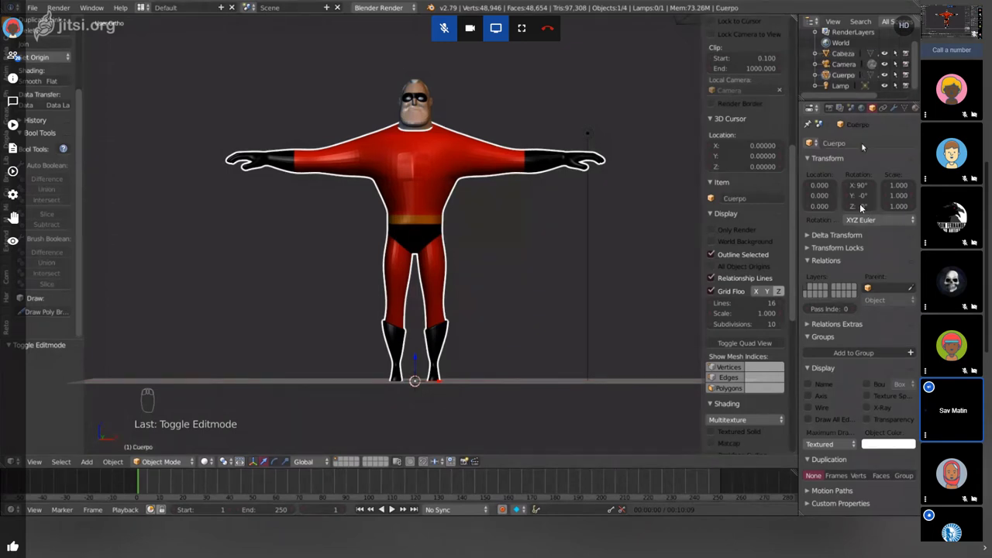
drag(862, 207, 862, 207)
key(Delete)
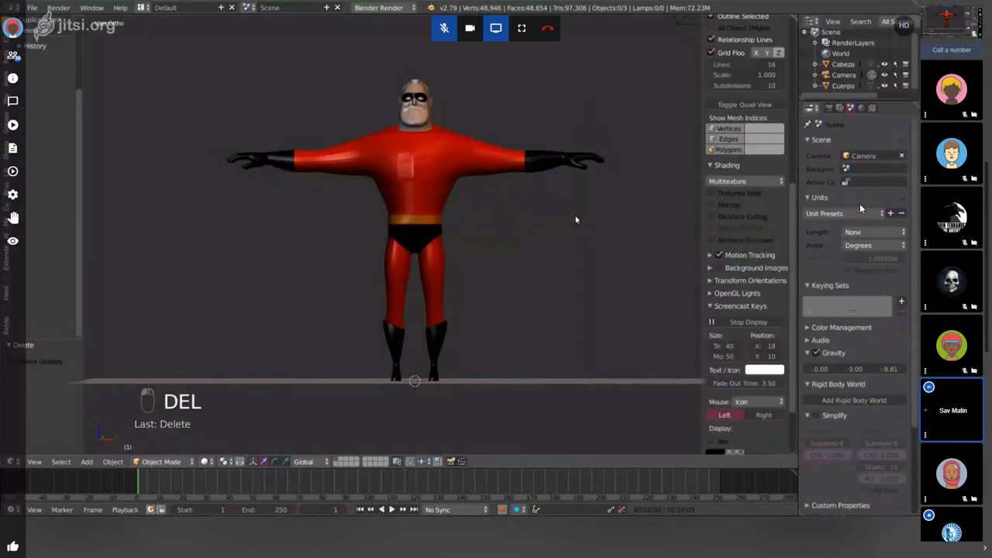
drag(862, 207, 863, 207)
key(Delete)
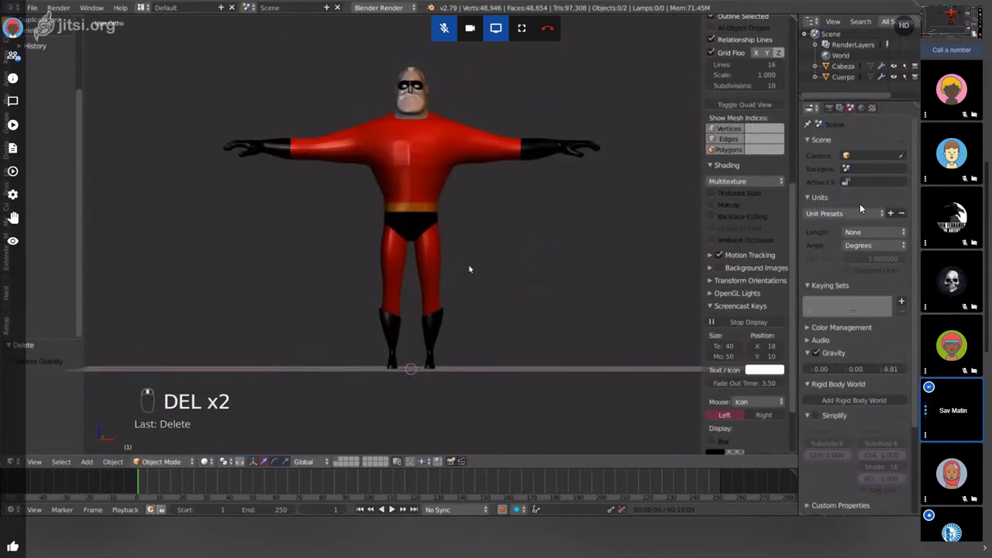
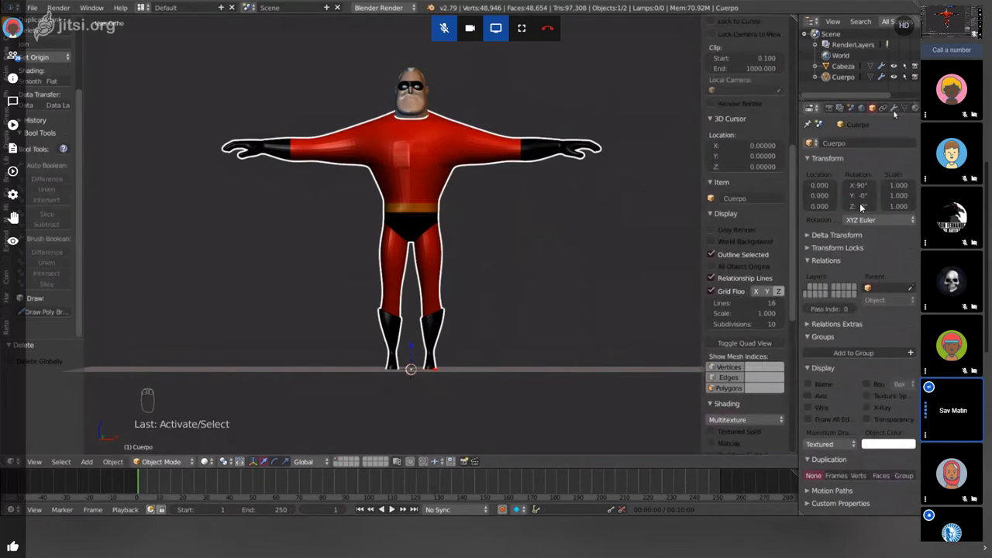
- Show Cuerpo's mesh data and bring up the vertex group specials menu
drag(863, 207, 862, 206)
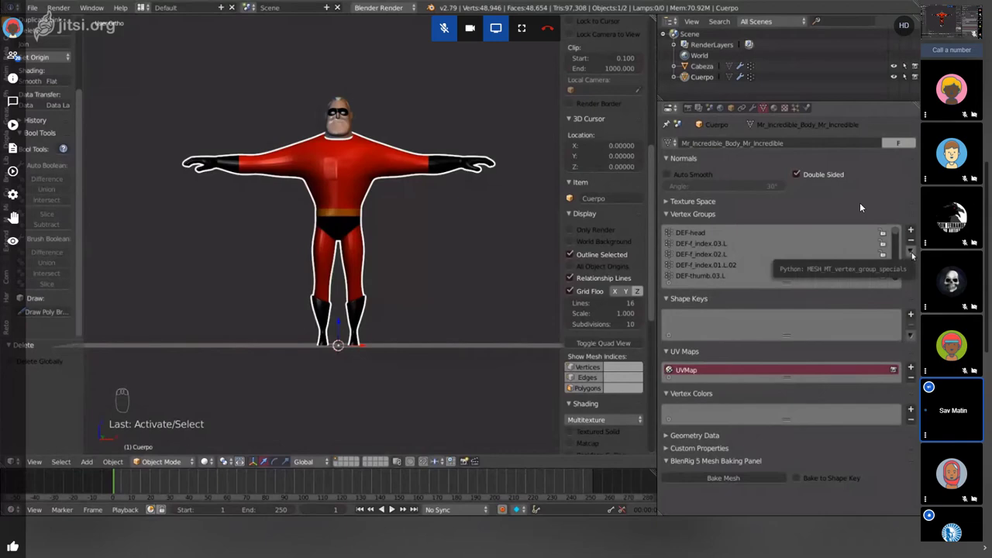
drag(863, 206, 863, 207)
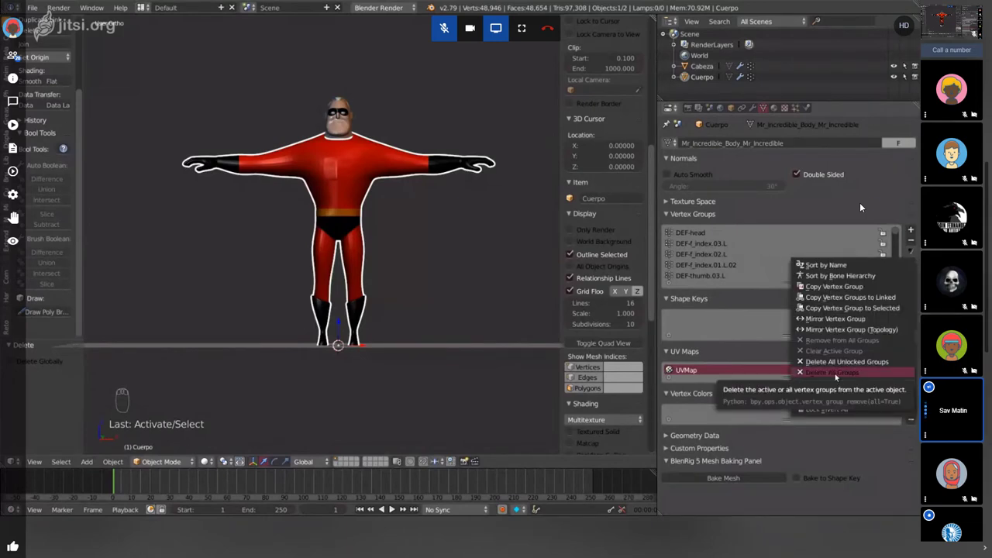
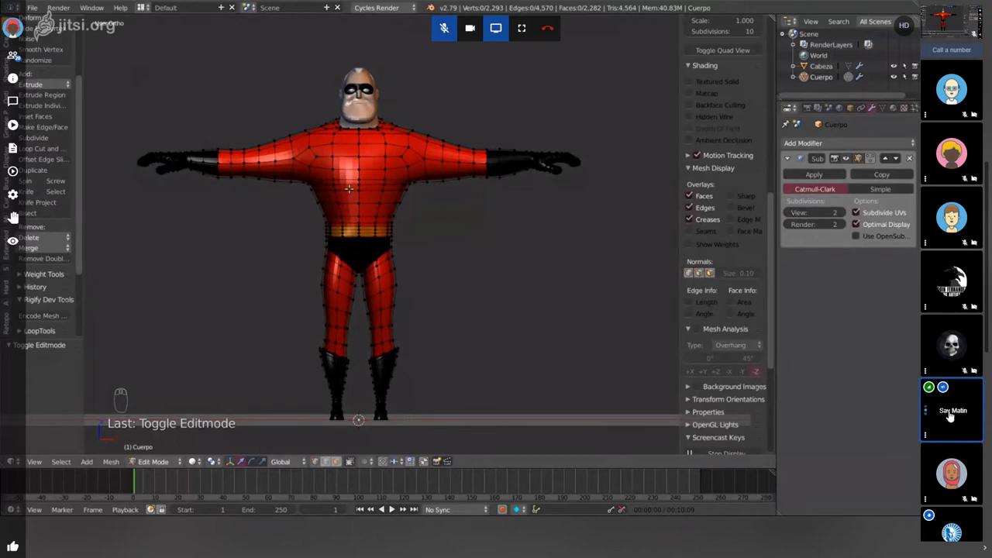
- Return Cuerpo from mesh editing to object mode with its subdivided body shown
drag(942, 416, 942, 416)
drag(941, 415, 942, 415)
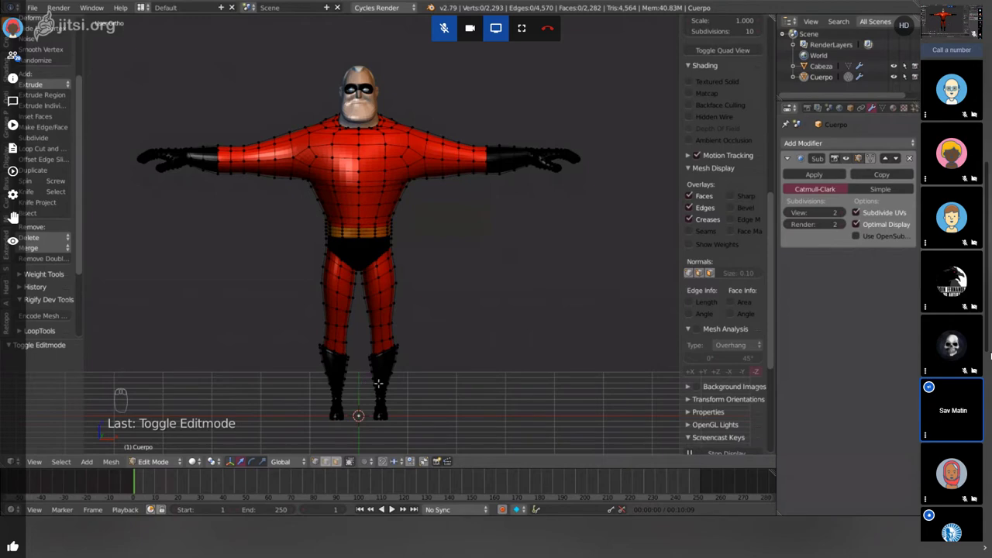
key(Tab)
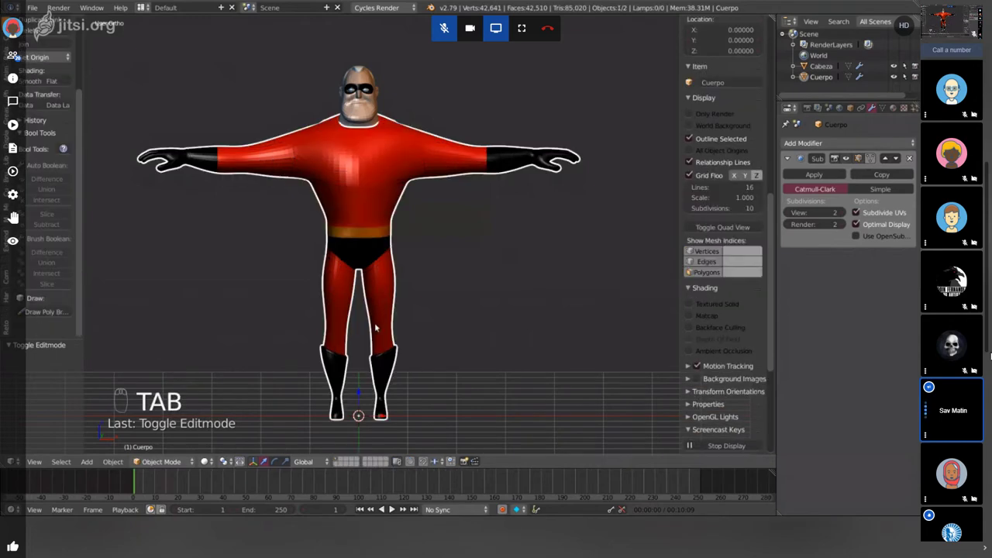
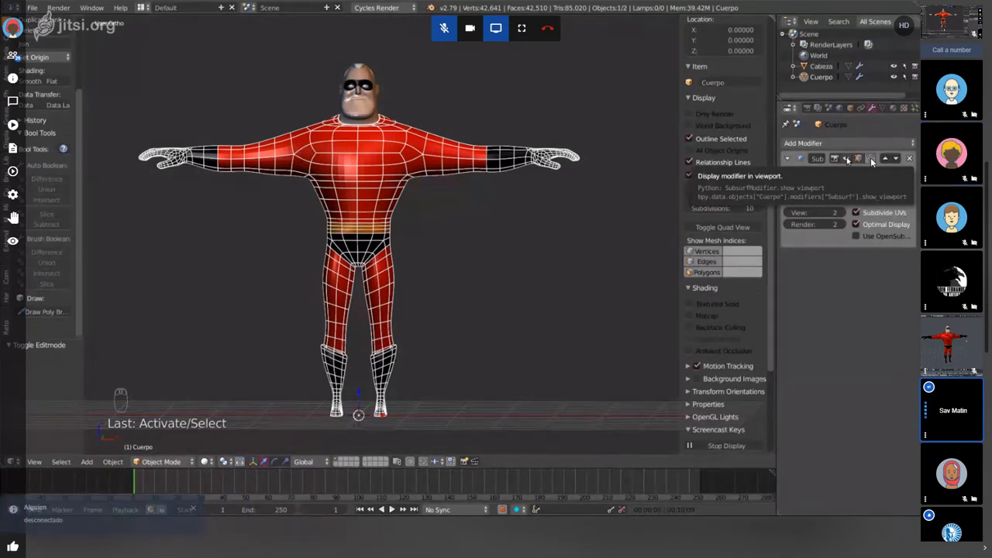
- Hide Cuerpo's subdivision in the viewport, then make the Cabeza head active and zoom in
drag(429, 27, 434, 27)
drag(434, 27, 434, 27)
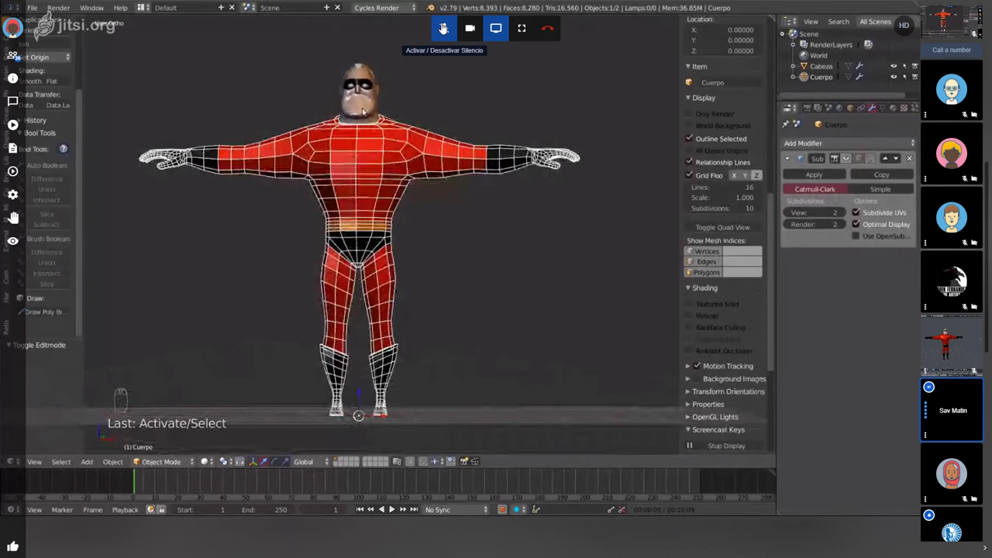
drag(434, 27, 433, 28)
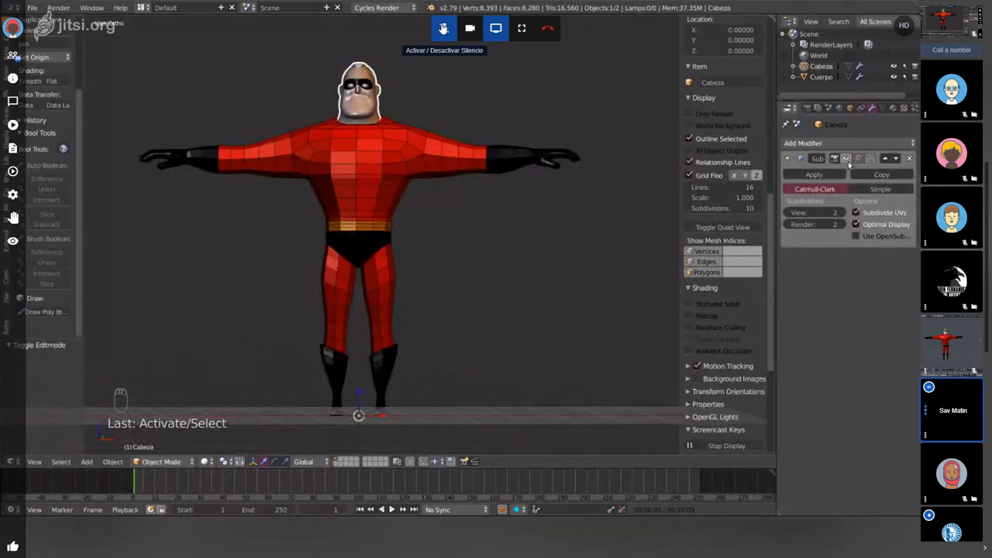
drag(434, 27, 434, 27)
drag(434, 27, 434, 27)
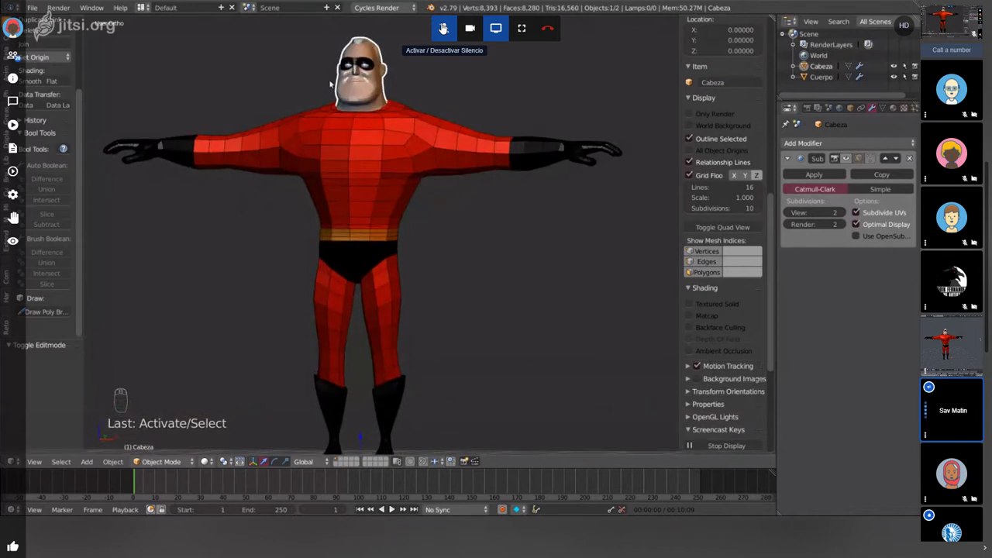
drag(434, 28, 434, 27)
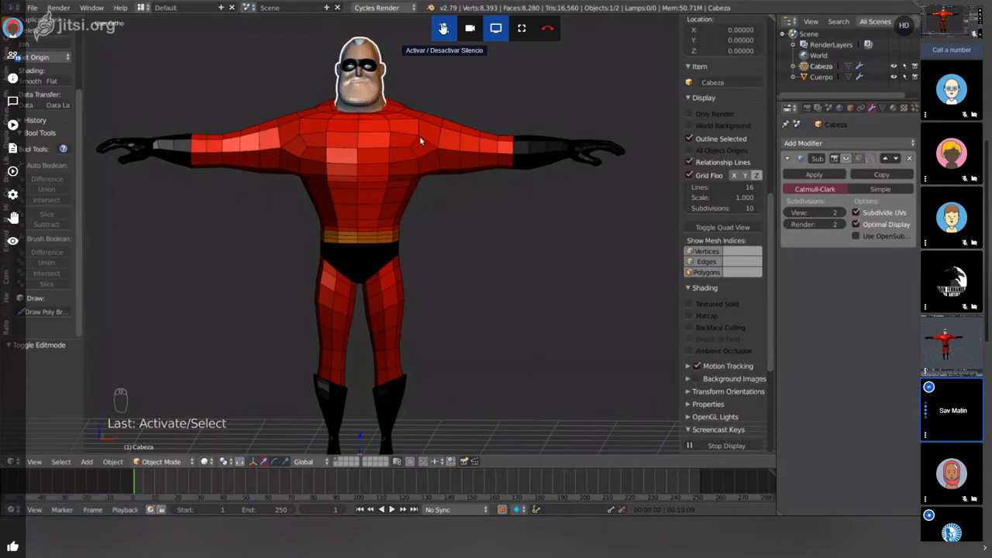
drag(434, 27, 434, 27)
drag(434, 27, 434, 27)
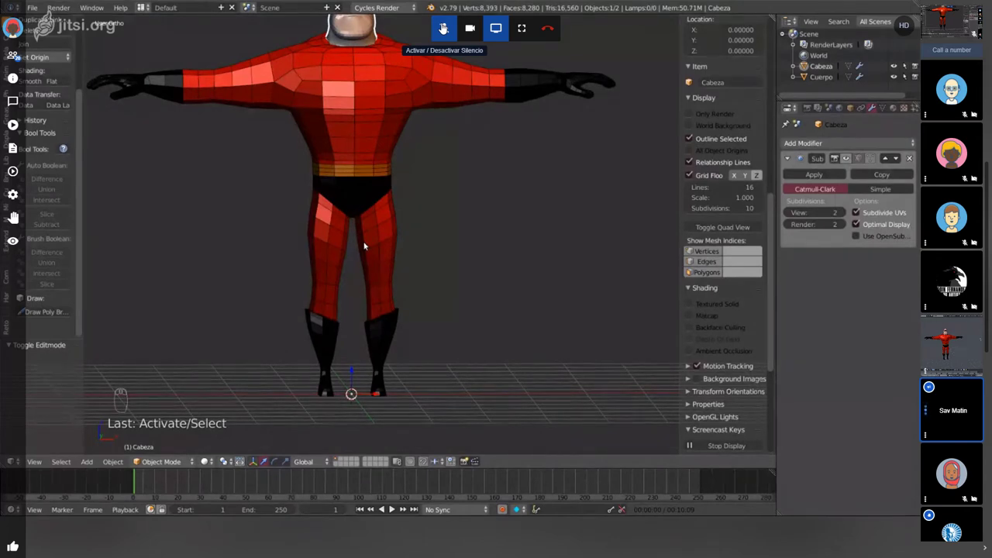
key(KP_1)
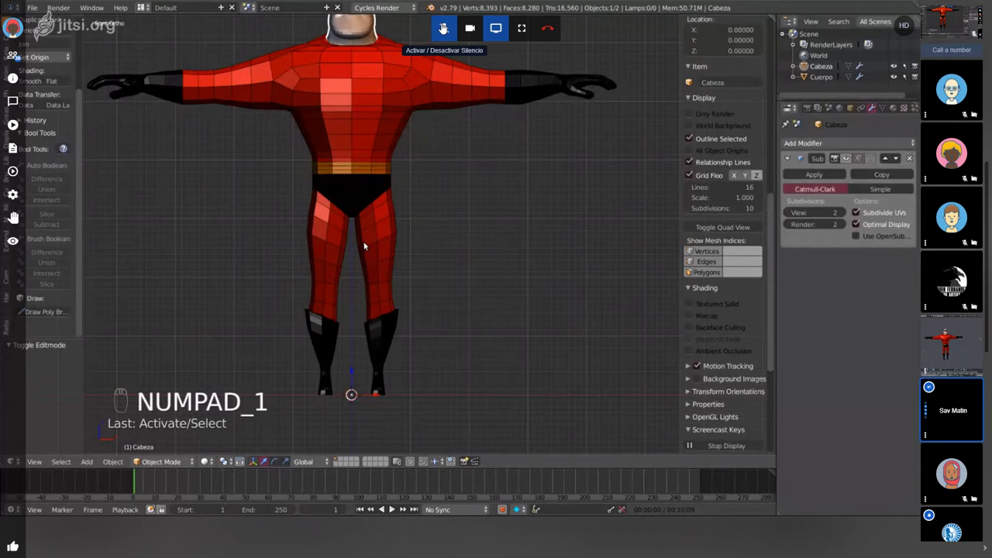
drag(434, 27, 434, 27)
drag(434, 27, 434, 27)
key(KP_1)
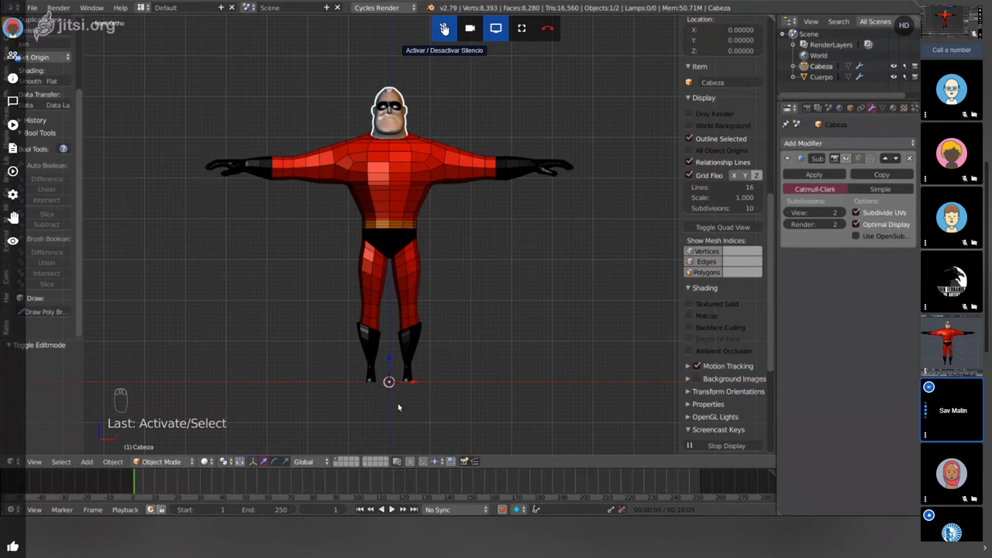
- Make Cuerpo active again and start applying its transforms
key(shift+s)
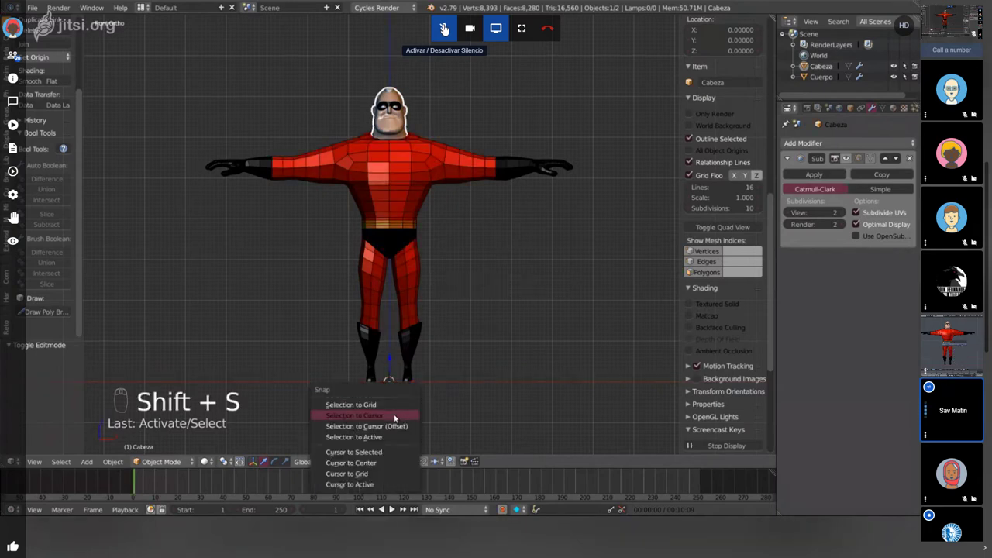
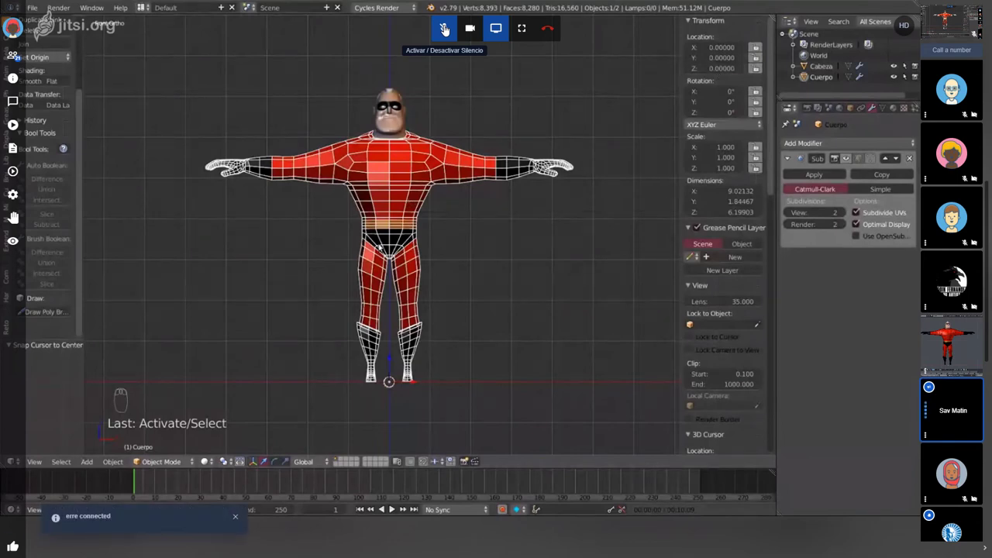
key(ctrl+a)
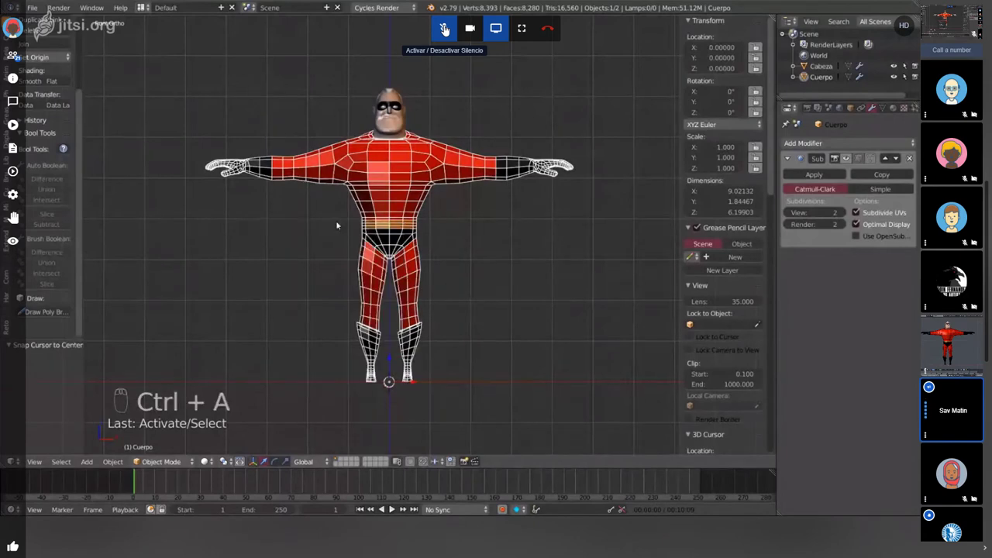
- Bring up the apply-transform choices for Cuerpo to apply rotation and scale
key(ctrl+a)
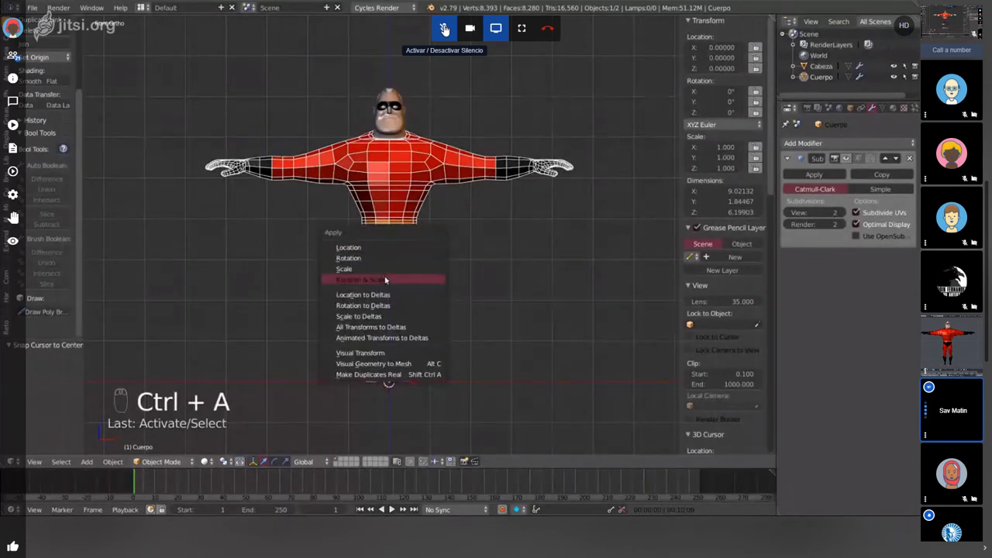
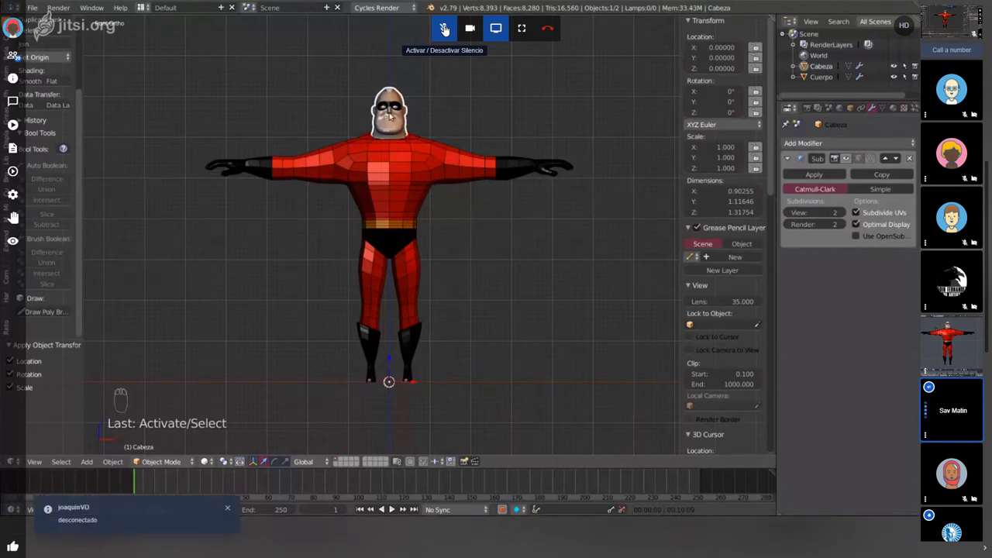
- Bring up the apply-transform choices for Cabeza to apply rotation and scale
key(ctrl+a)
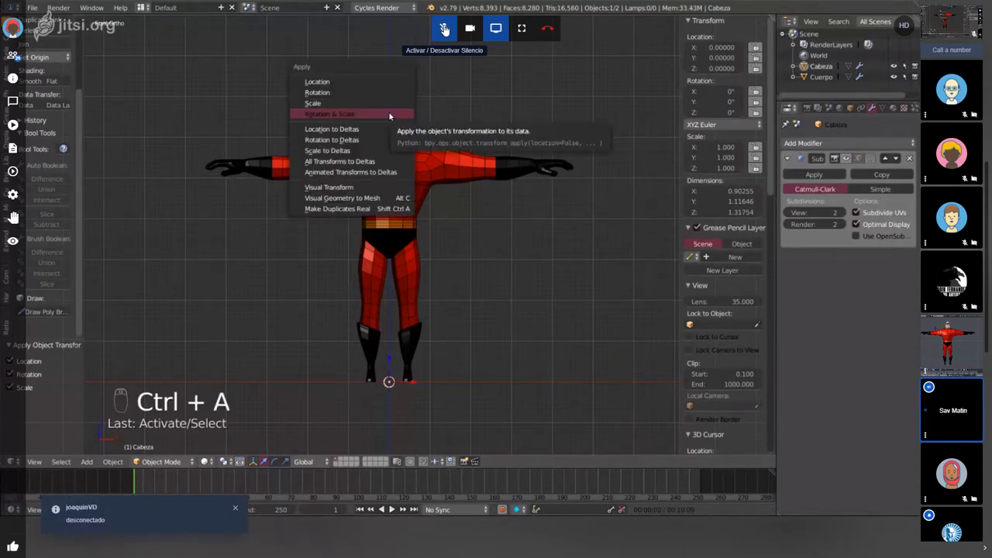
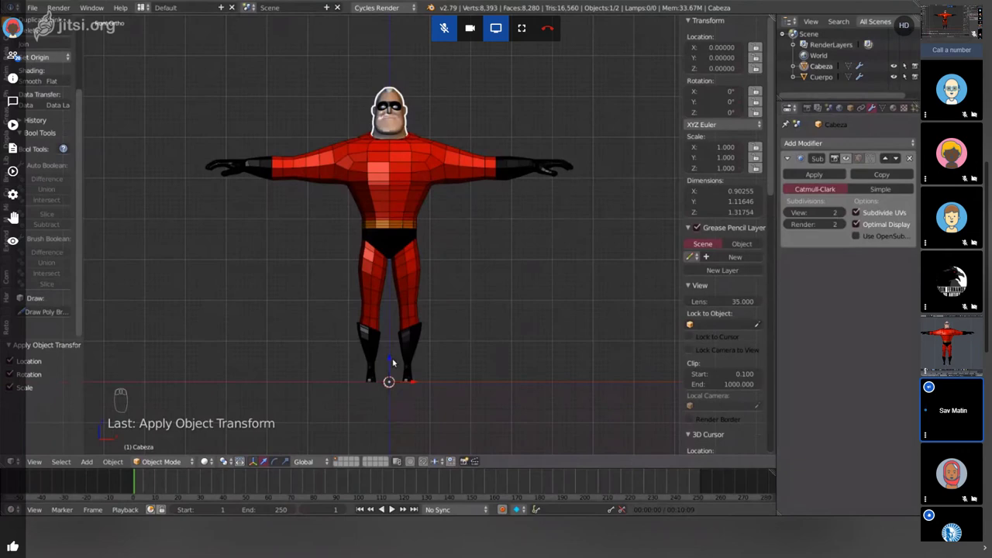
- Bring up the add menu to insert the BlenRig biped rig
key(shift+a)
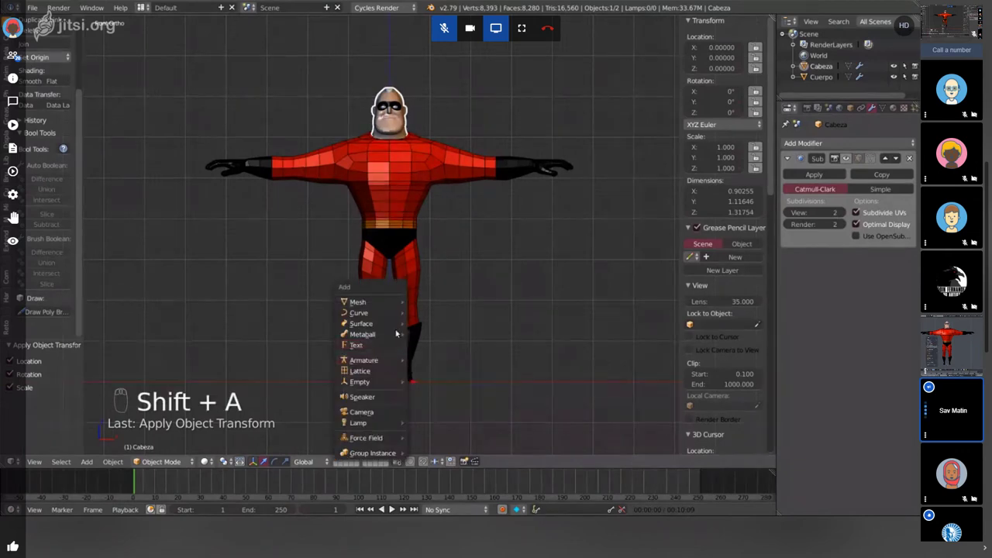
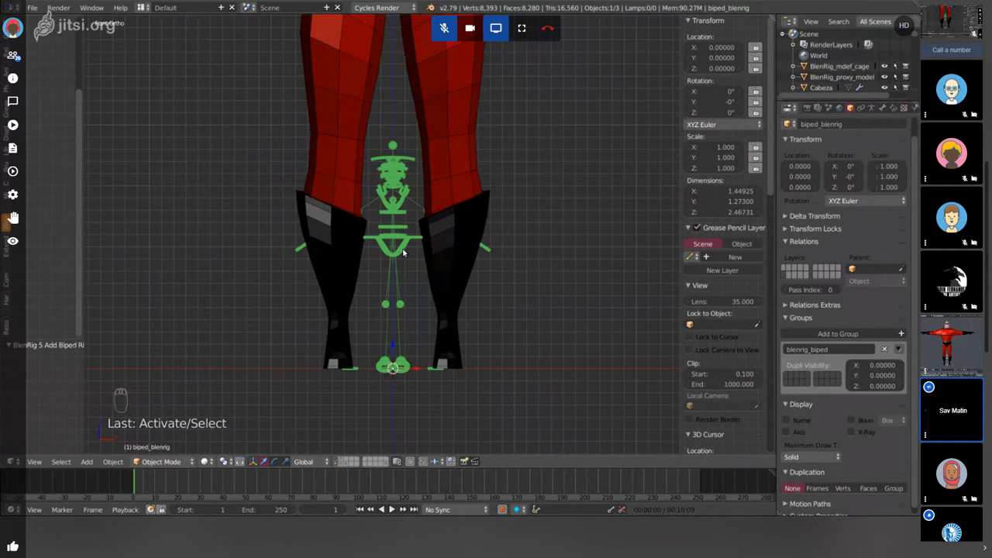
- Switch the biped_blenrig armature into pose mode
key(Tab)
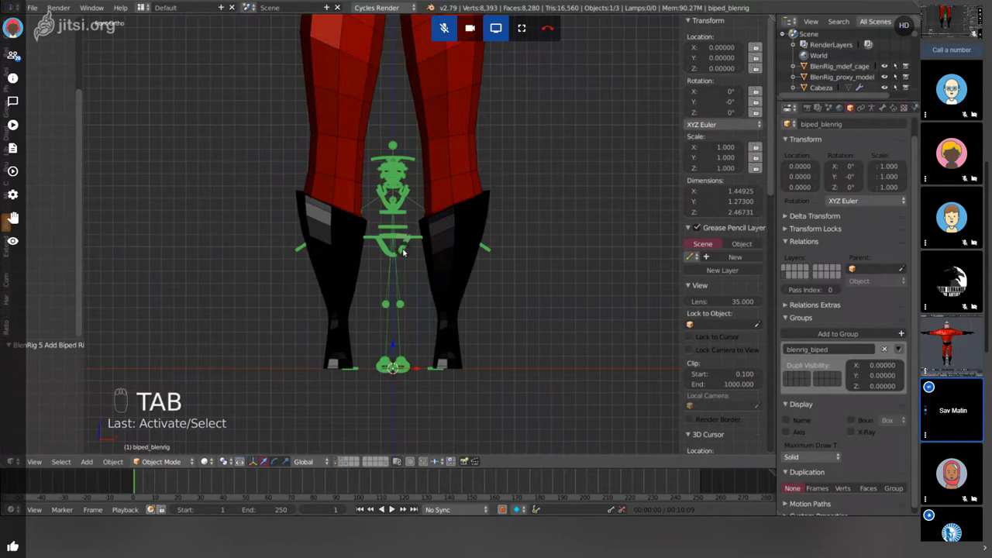
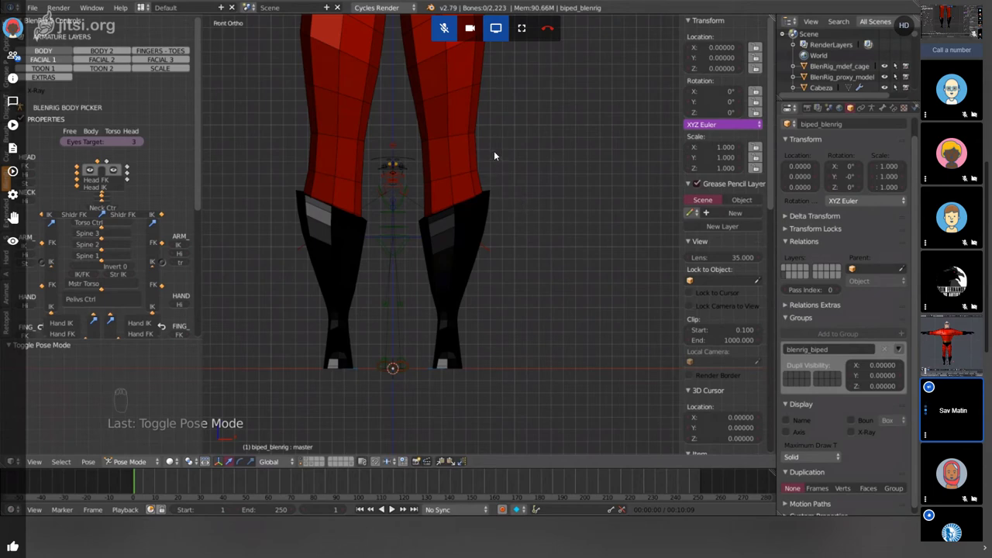
- Check the general Tools panel and return to the BlenRig body picker
drag(497, 154, 497, 155)
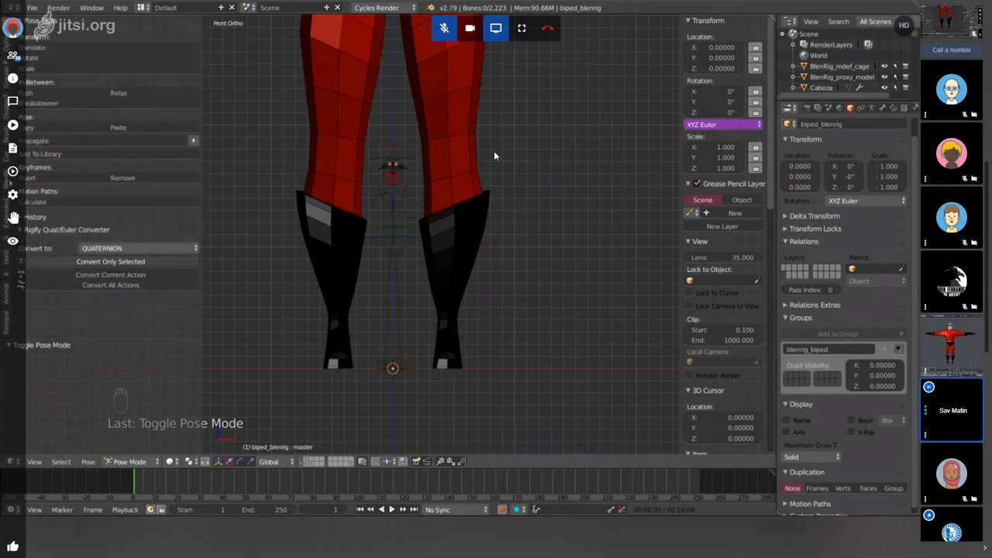
drag(497, 155, 493, 150)
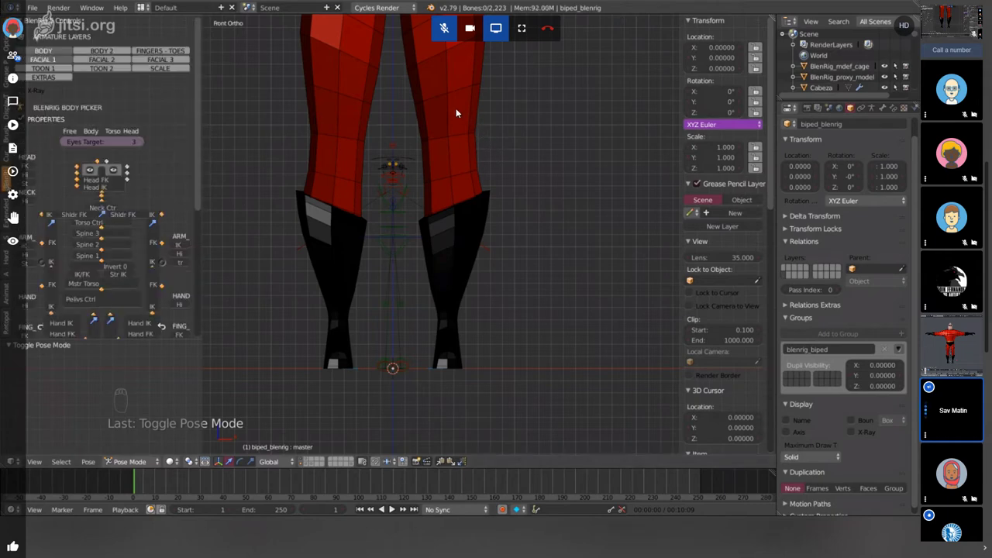
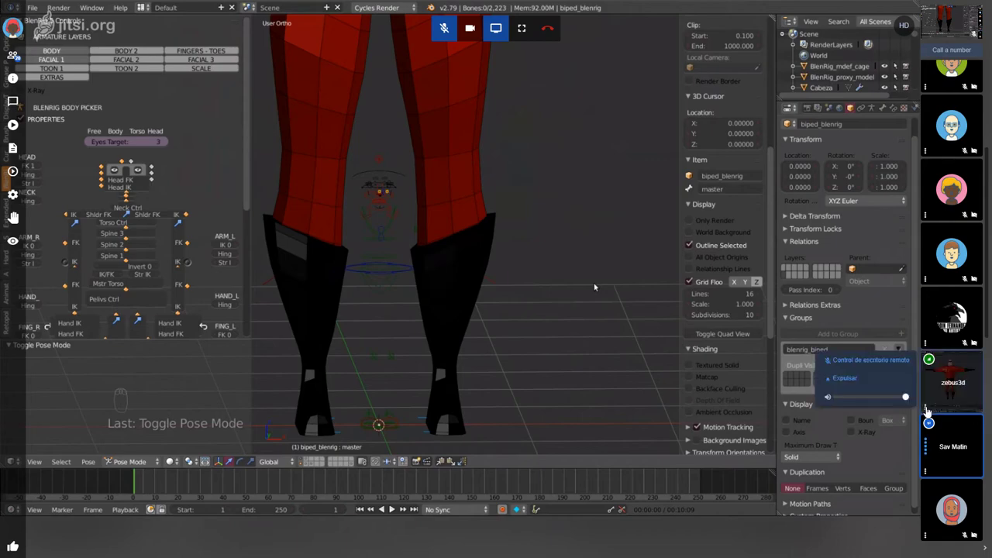
- Zoom out to bring more of the legs and the master torso control into view
drag(853, 361, 477, 93)
middle_click(460, 95)
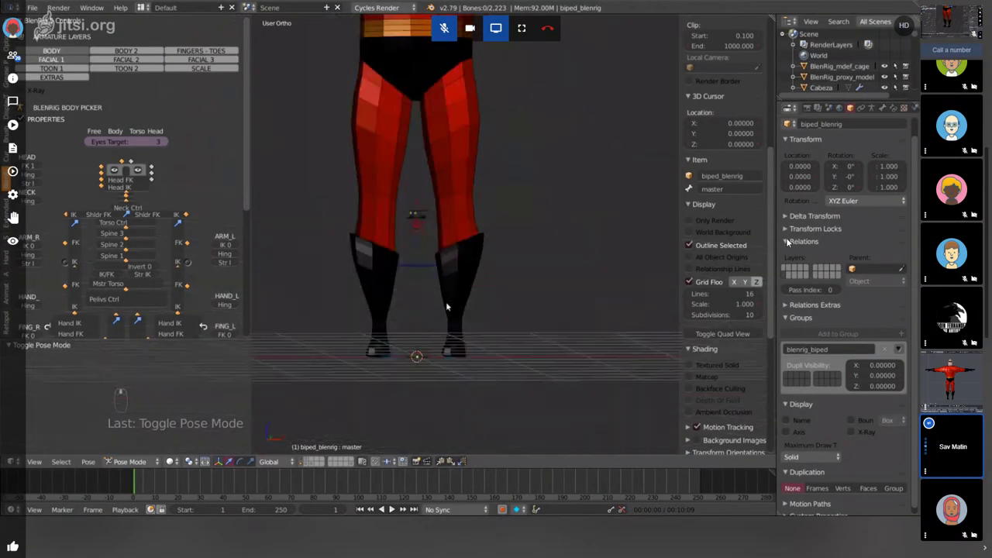
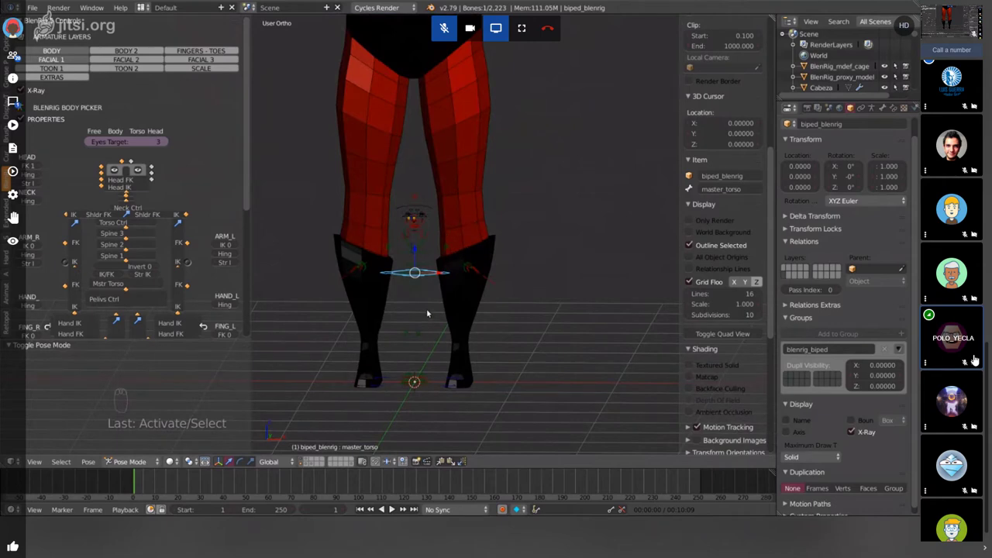
- Switch the body mesh to wireframe so the rig shows through
key(z)
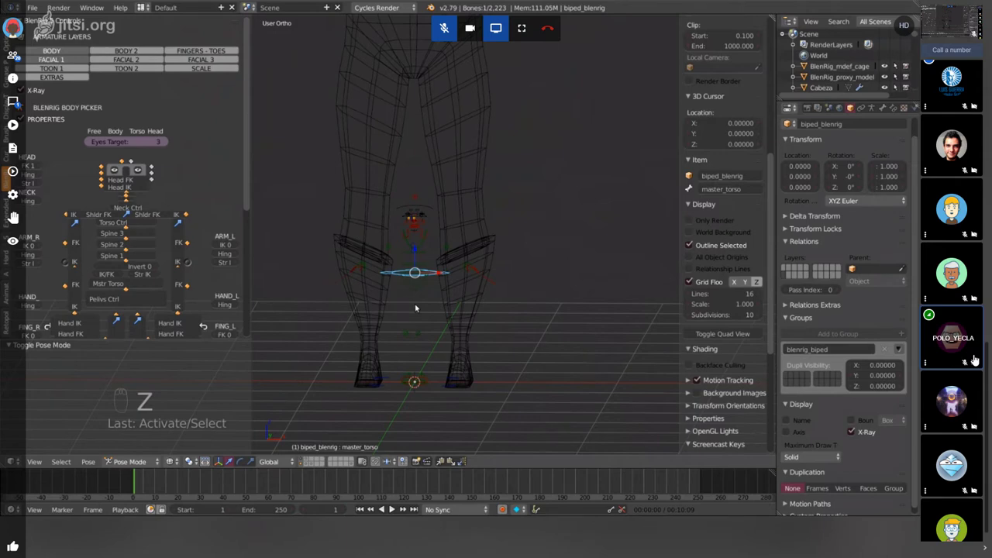
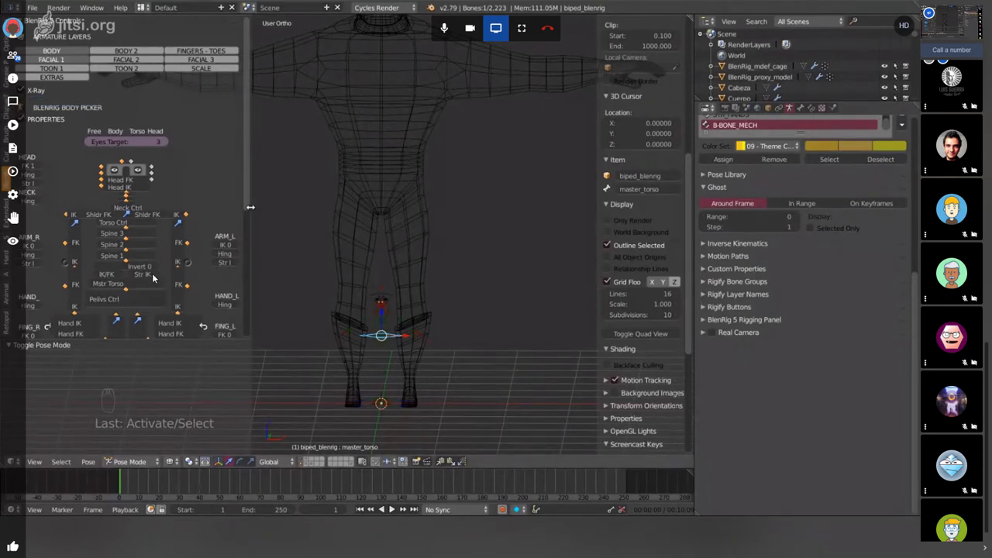
- Orbit around the wireframe body to inspect the rig inside it
click(155, 276)
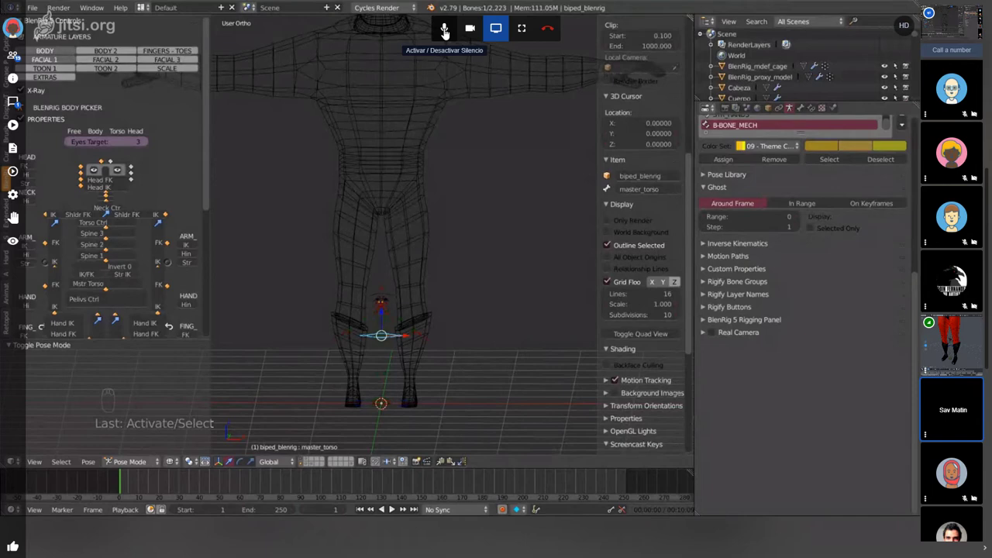
middle_click(435, 32)
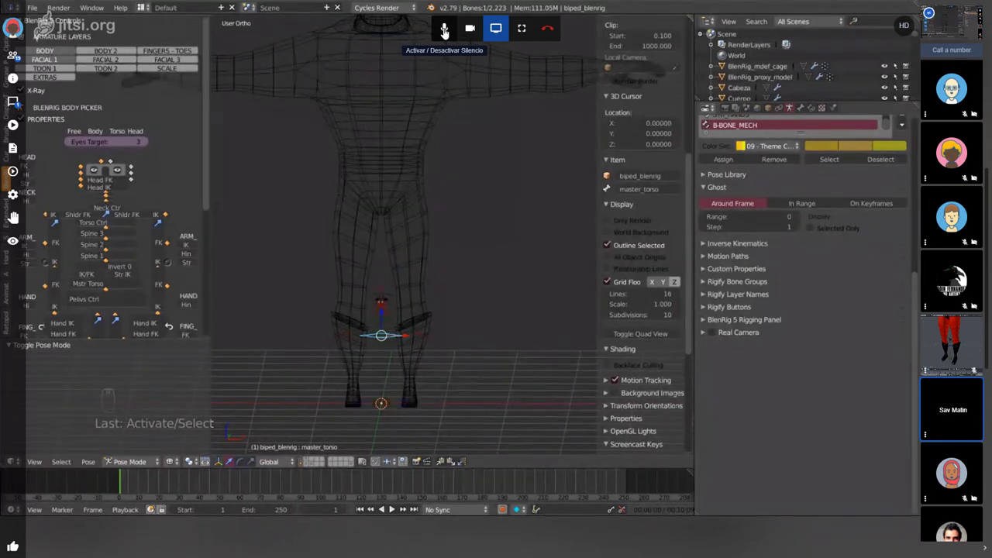
middle_click(435, 33)
drag(436, 32, 435, 33)
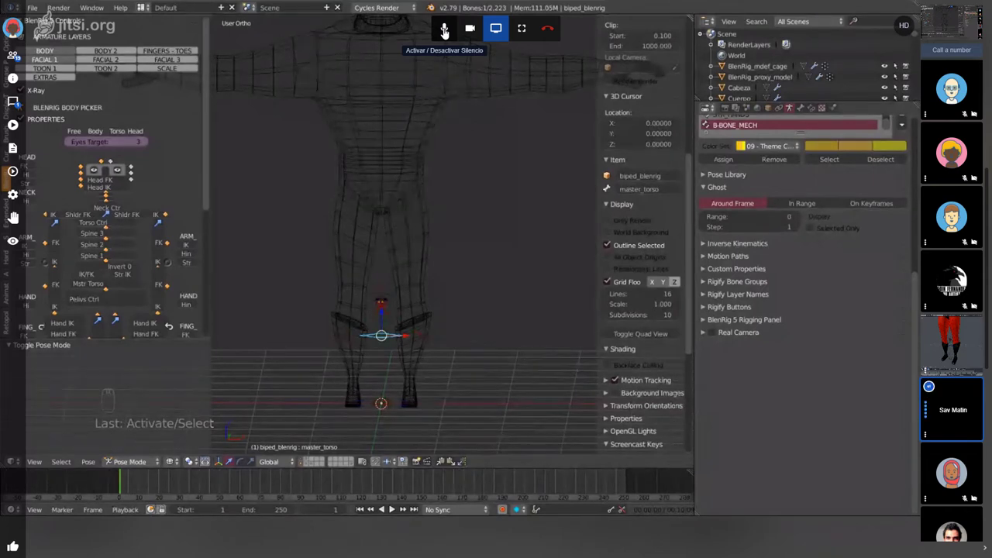
drag(435, 32, 435, 32)
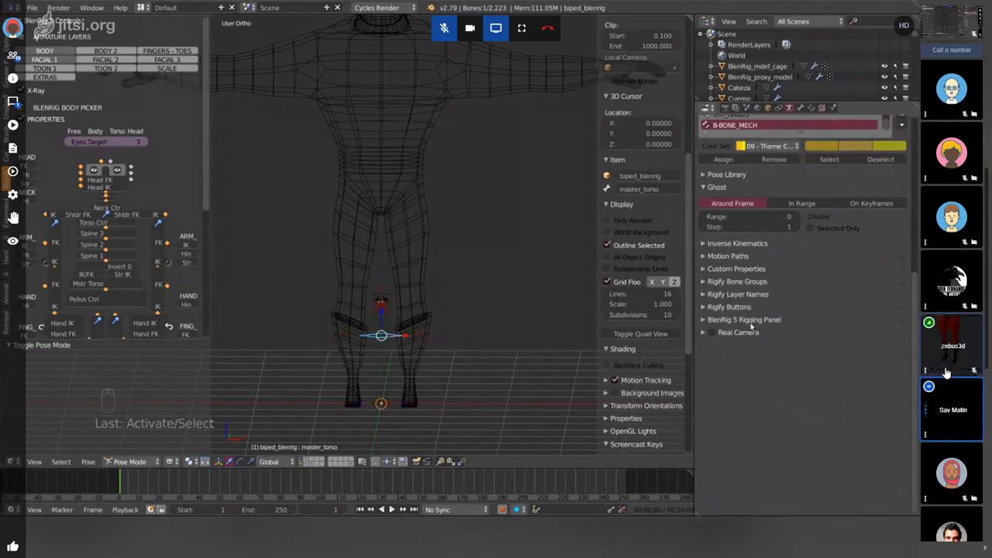
- Expand the BlenRig 5 Rigging Panel and move it above Pose Library
drag(938, 372, 937, 372)
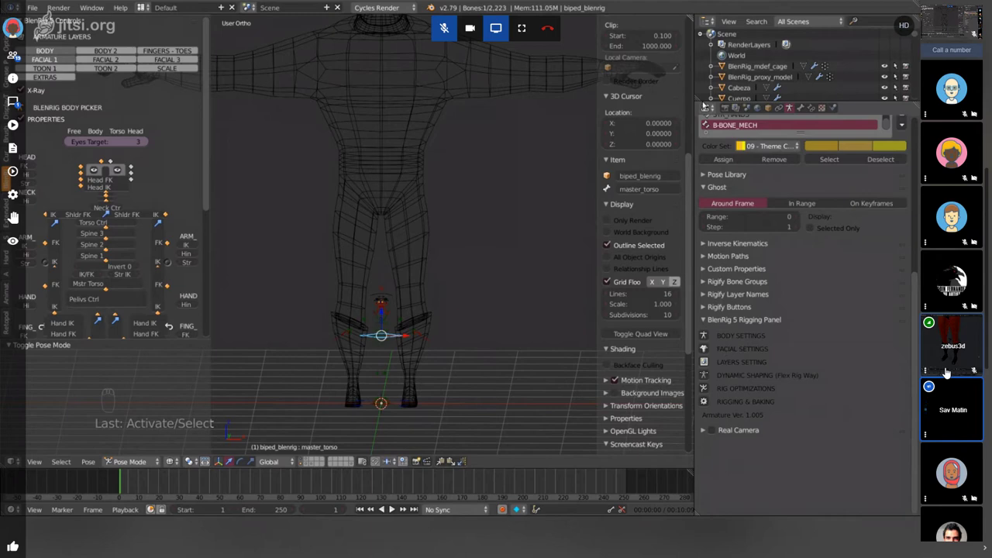
drag(937, 372, 937, 372)
drag(938, 372, 937, 372)
drag(937, 372, 937, 372)
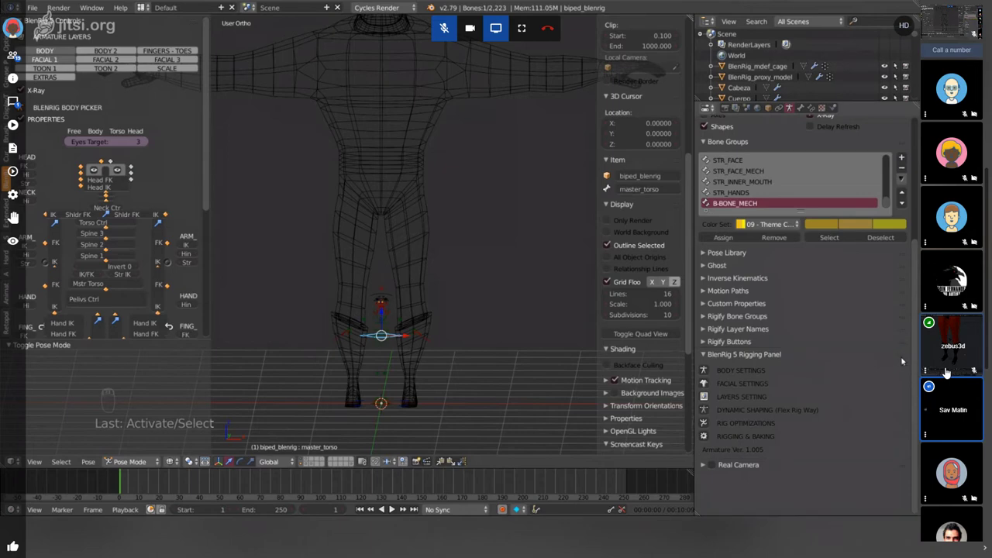
drag(938, 371, 937, 372)
drag(833, 201, 850, 326)
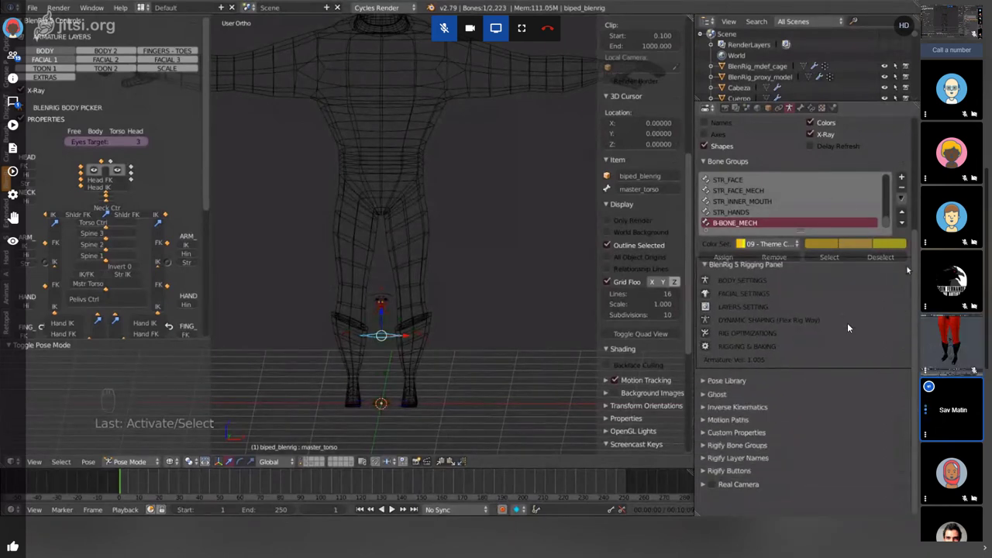
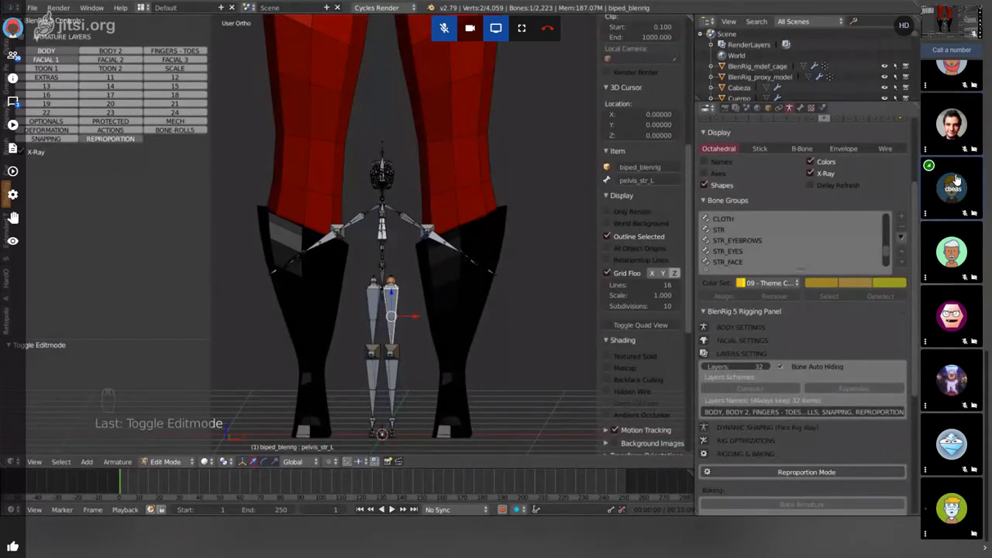
- Leave edit mode on the armature, returning to object mode
key(Tab)
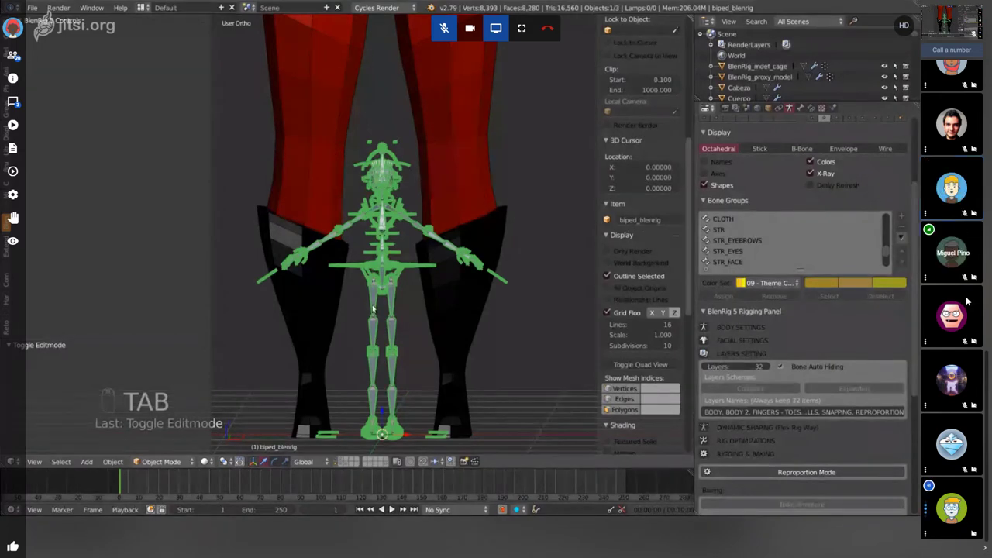
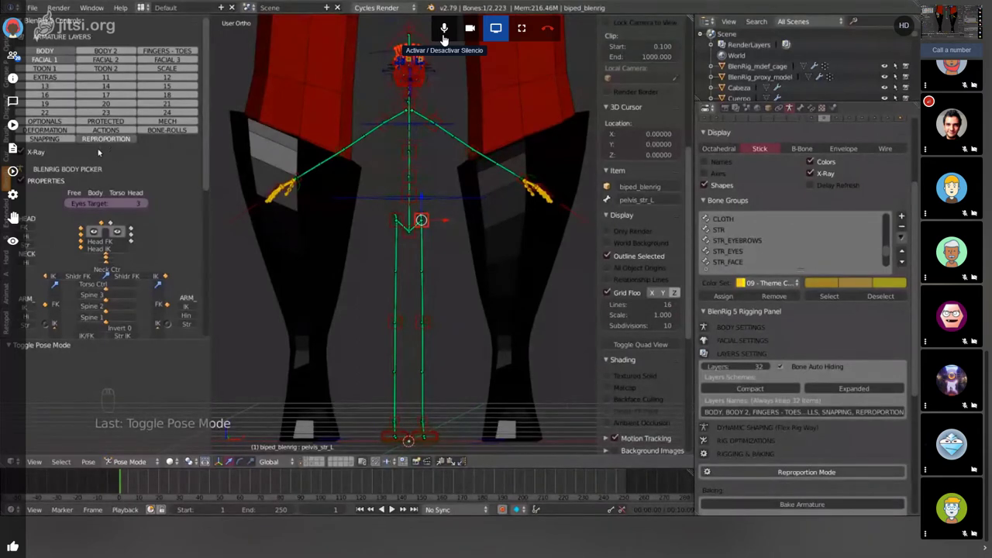
drag(435, 38, 838, 495)
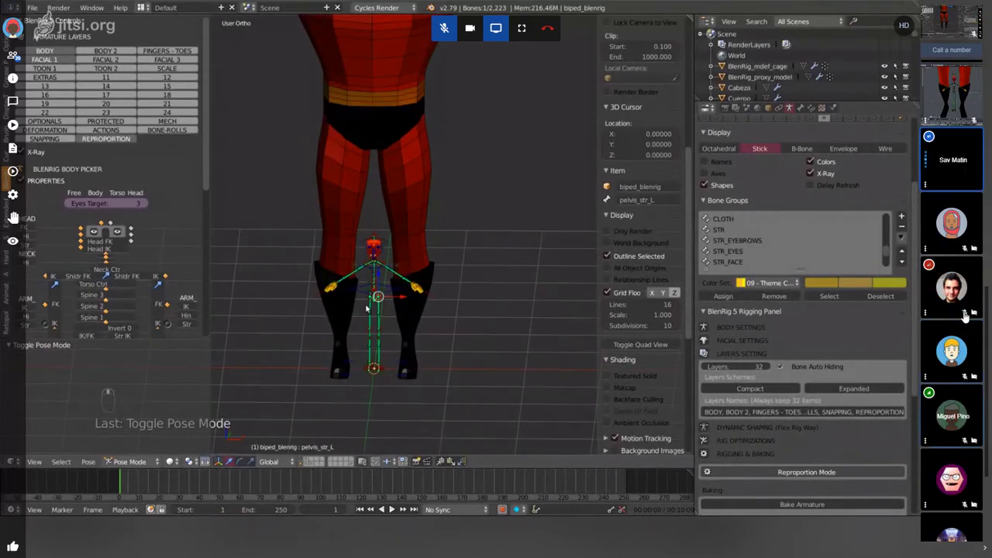
middle_click(956, 316)
drag(957, 316, 955, 320)
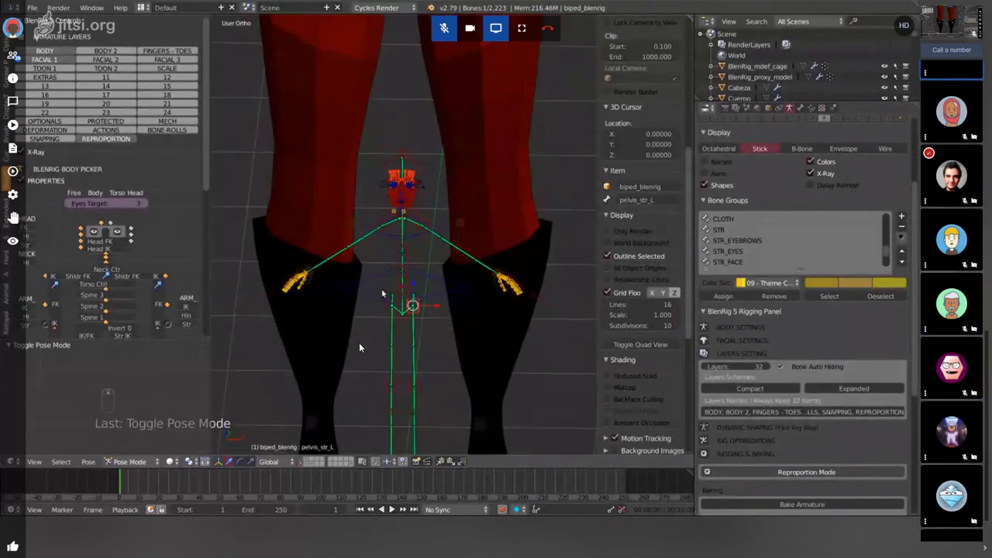
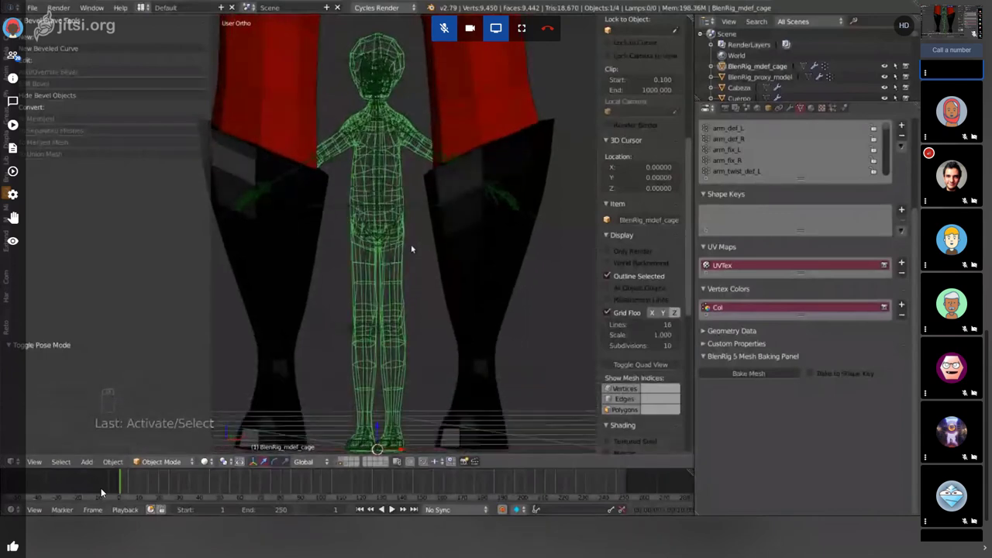
- Scroll the Object properties down to the BlenRig_mdef_cage Display panel
drag(104, 491, 104, 490)
- Set the mdef cage's maximum draw type to Solid instead of Wire and orbit to check it
drag(104, 490, 104, 491)
right_click(104, 491)
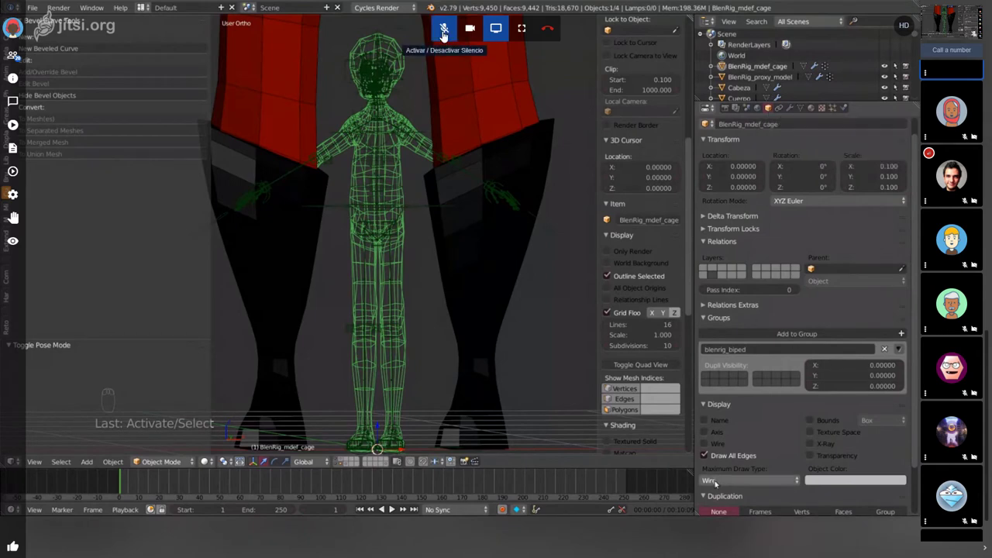
drag(435, 35, 435, 35)
drag(436, 35, 436, 34)
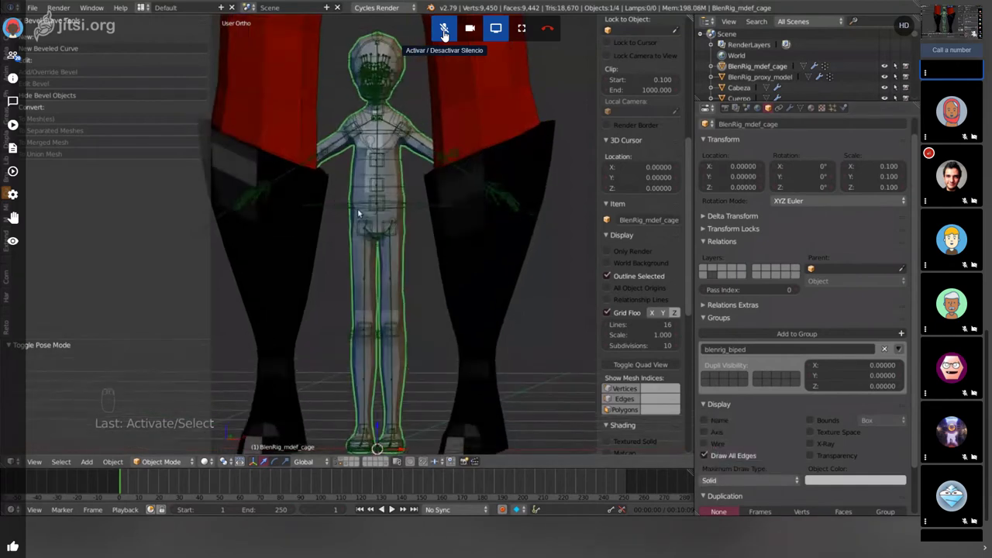
middle_click(436, 34)
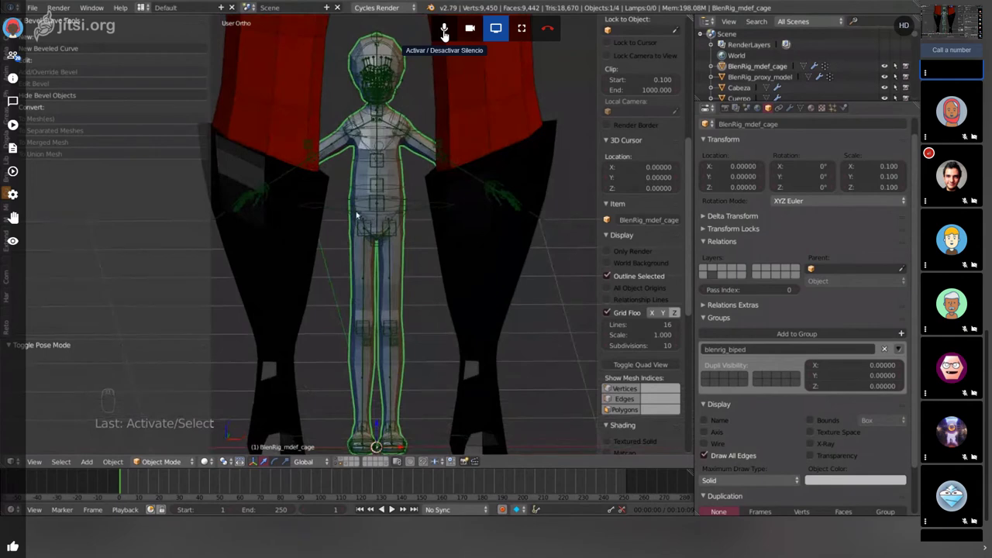
drag(435, 35, 436, 35)
drag(435, 34, 435, 35)
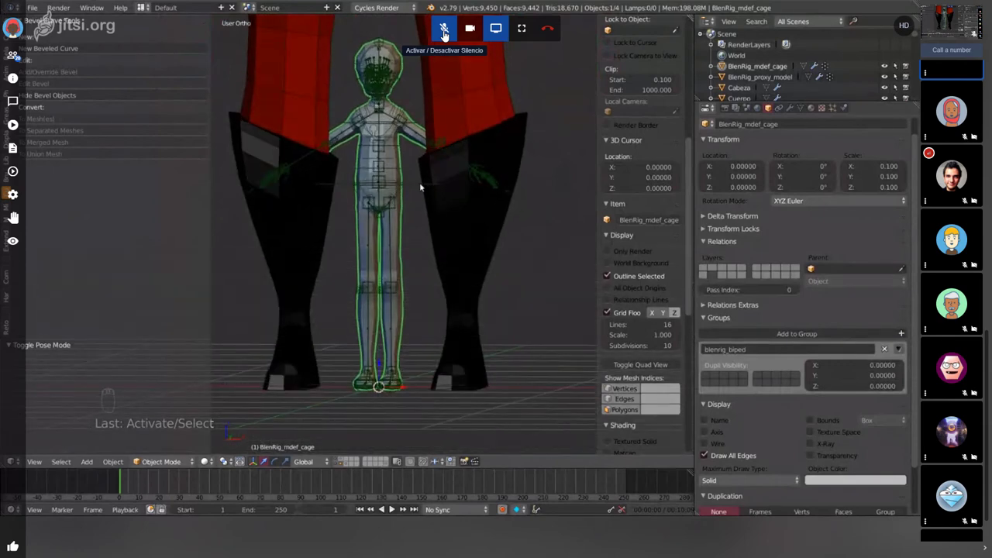
- Reselect the rig and orbit the view around it over the solid cage
click(436, 35)
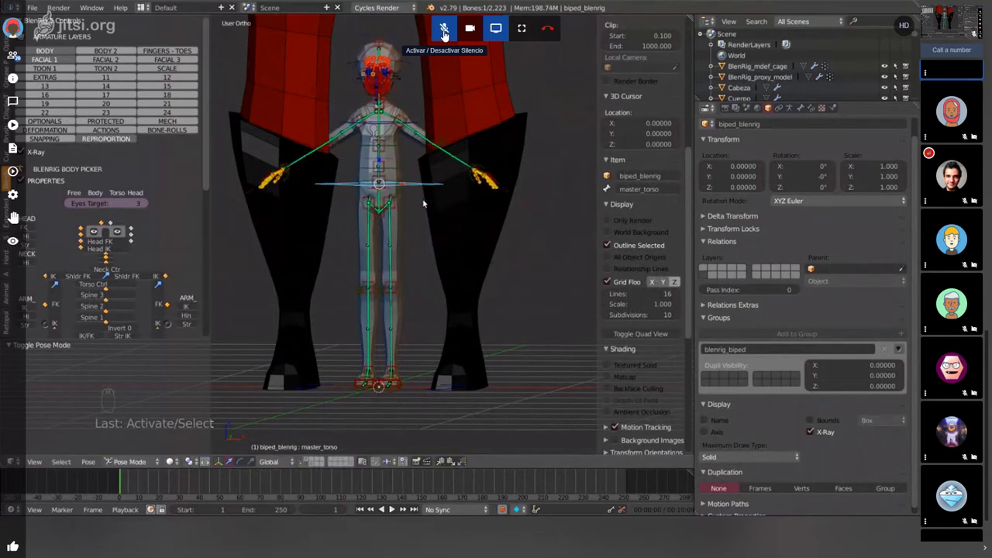
drag(436, 35, 436, 35)
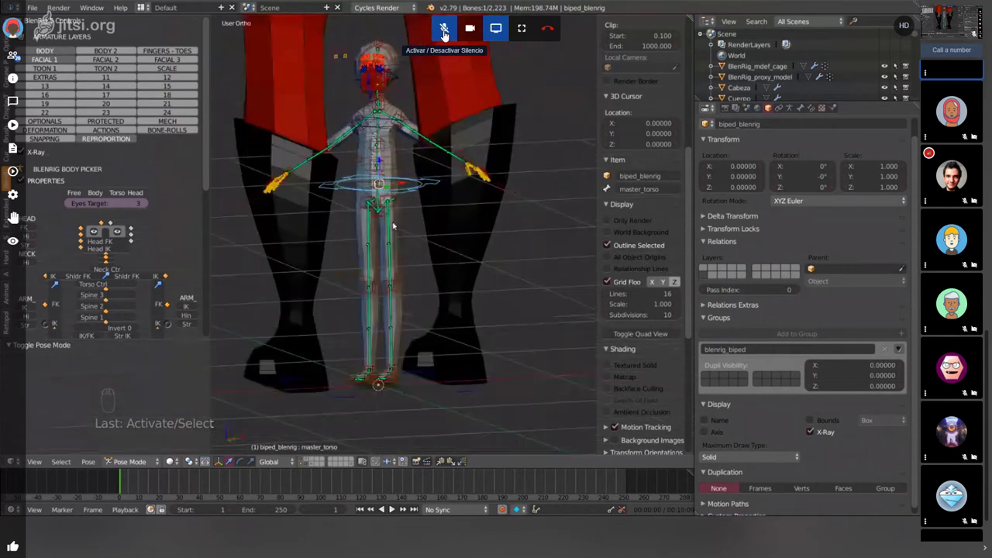
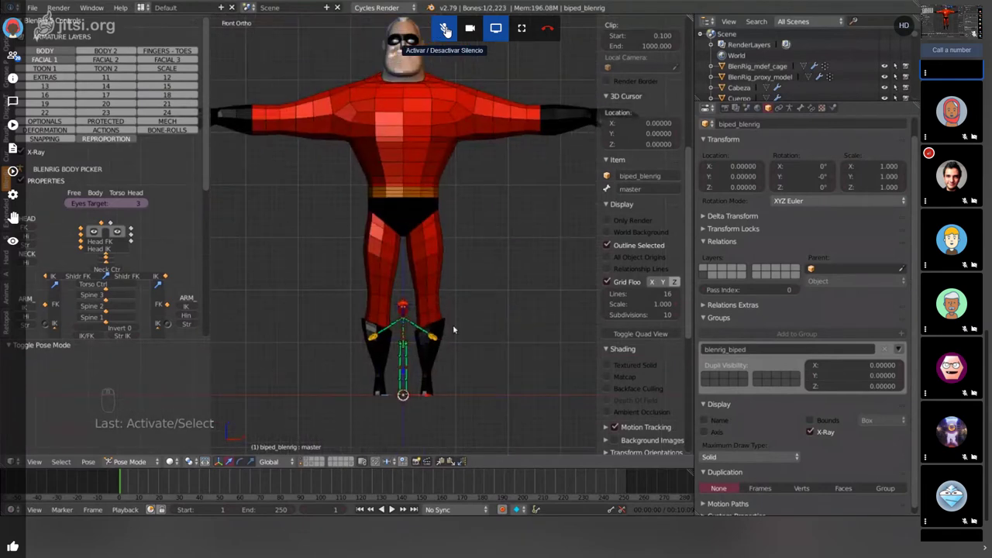
- Start scaling the selected foot control
key(s)
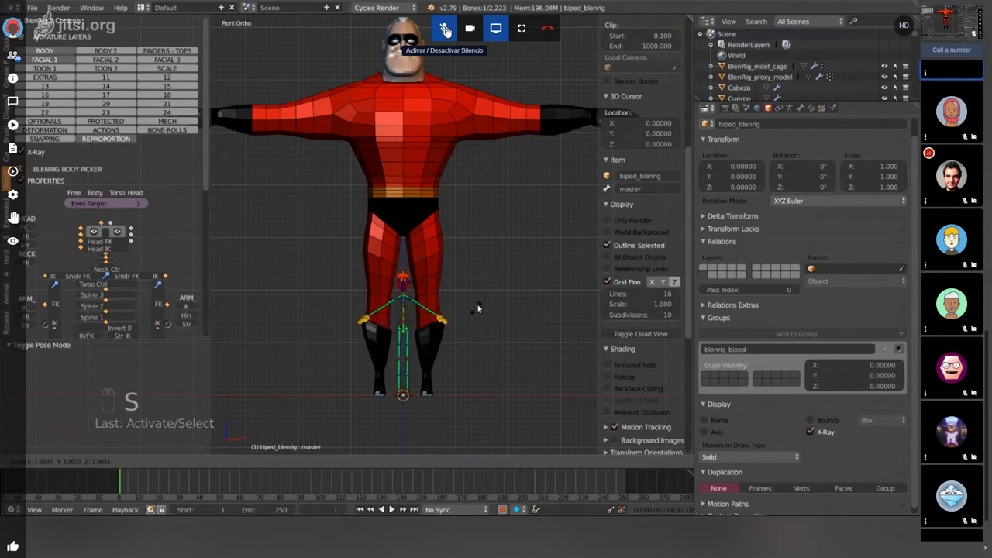
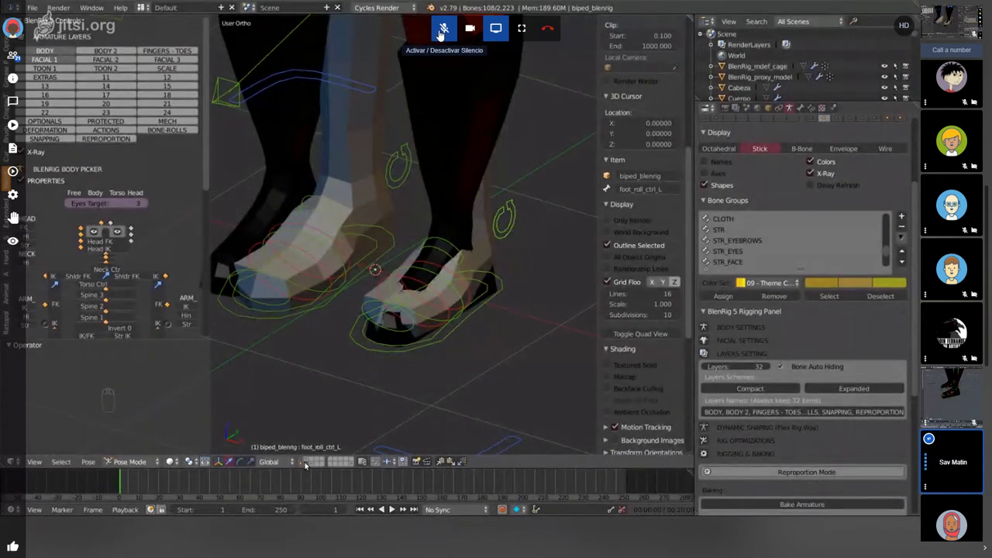
- Orbit and move in close on the left boot's sole from the side
drag(431, 34, 431, 35)
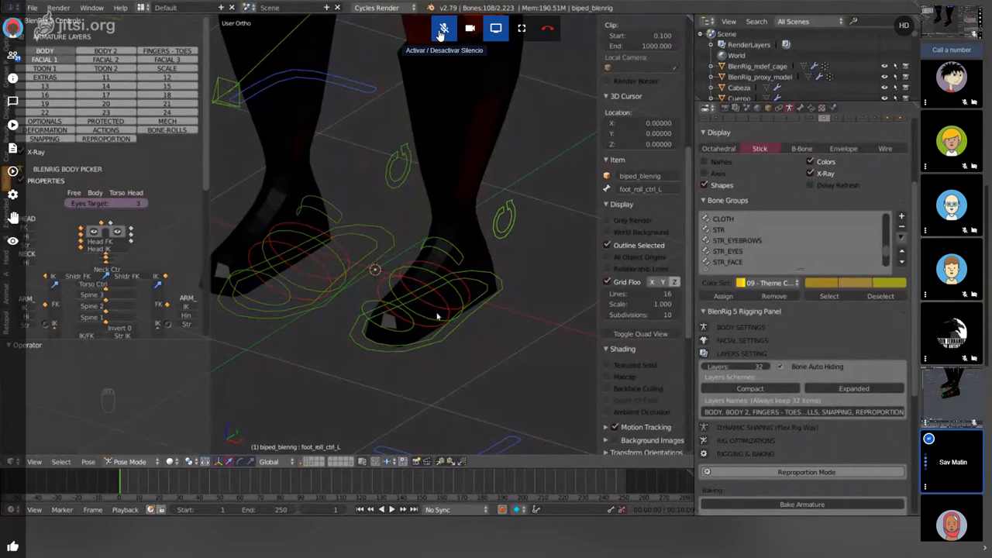
drag(430, 34, 431, 34)
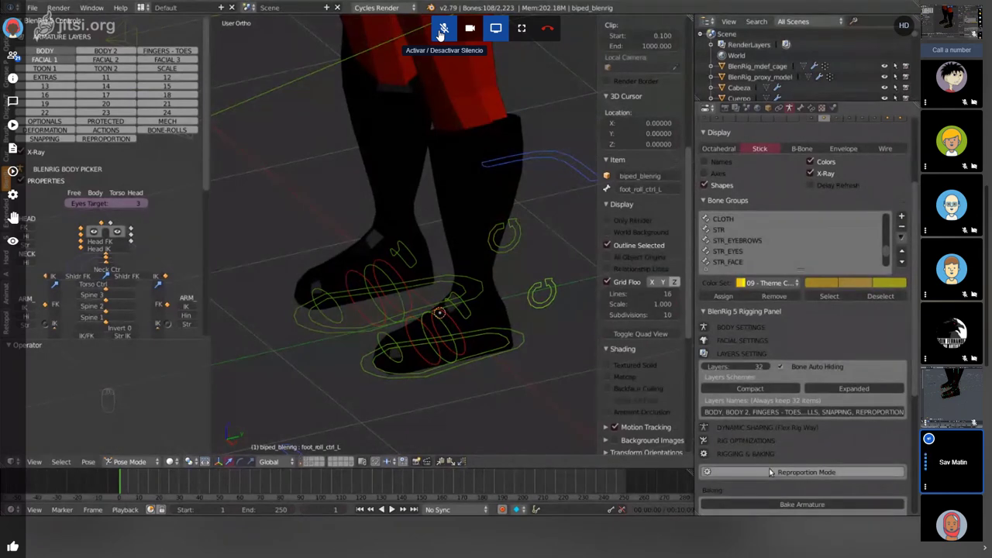
click(431, 34)
right_click(431, 34)
drag(431, 34, 430, 34)
drag(431, 34, 431, 34)
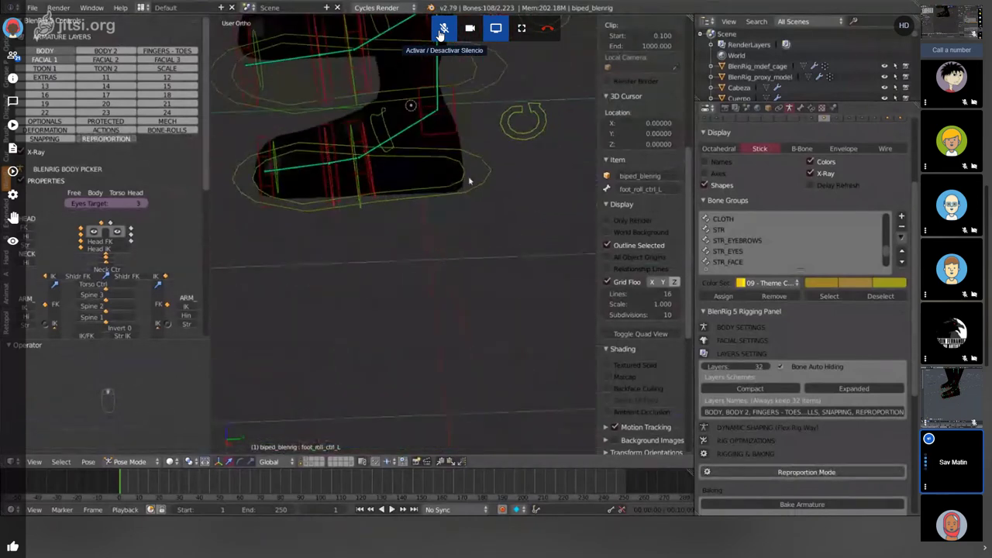
drag(431, 34, 431, 34)
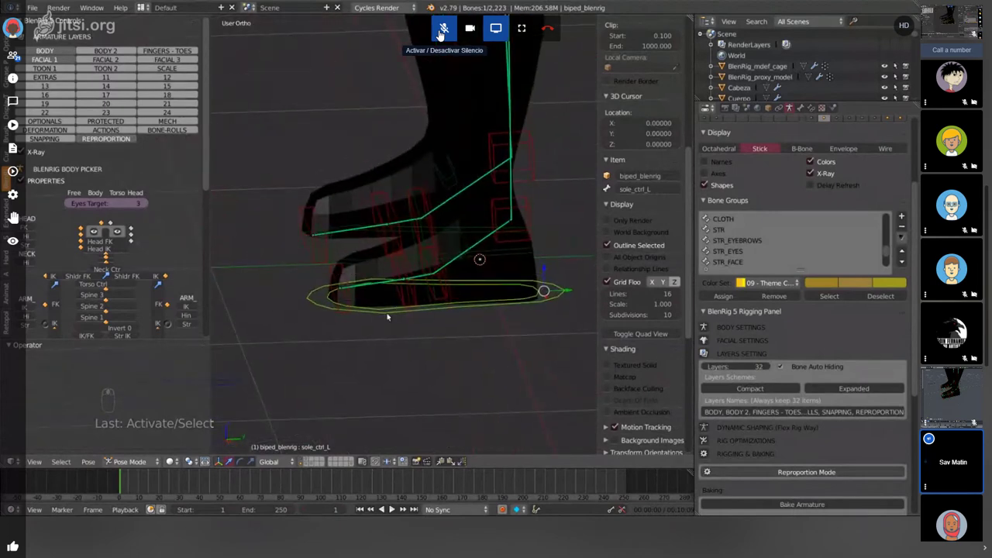
- Check the foot in side orthographic view, pull back to both legs and hide the selected bone
key(KP_3)
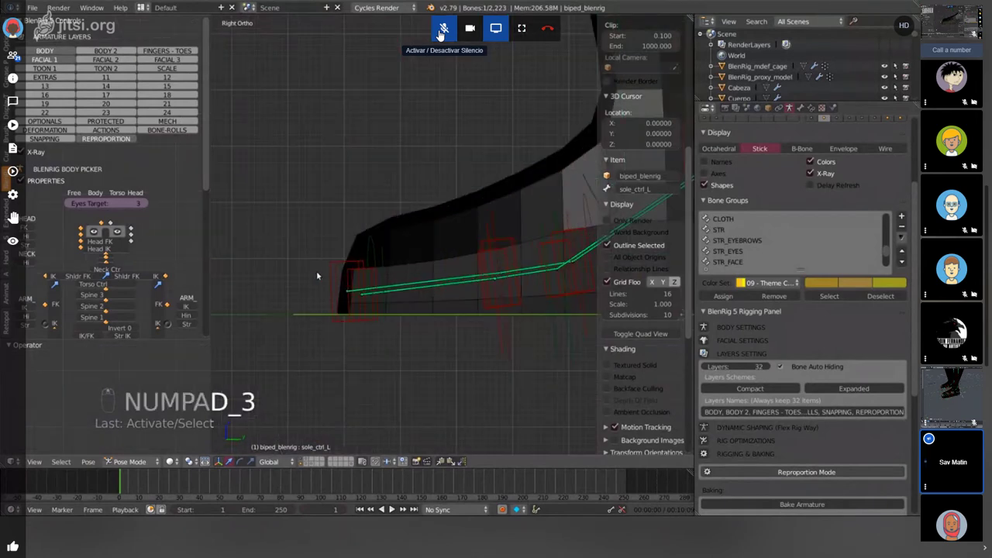
drag(431, 34, 430, 34)
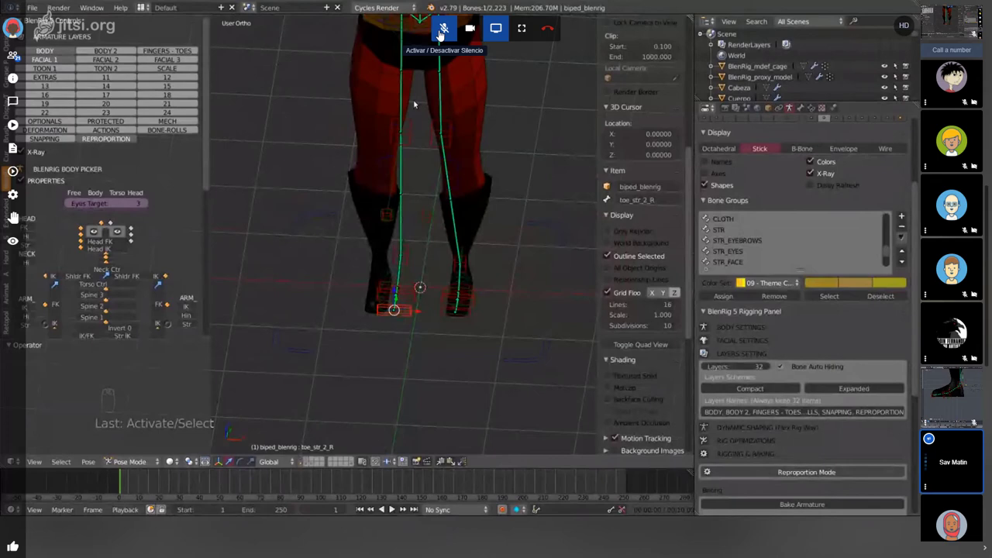
drag(431, 34, 430, 34)
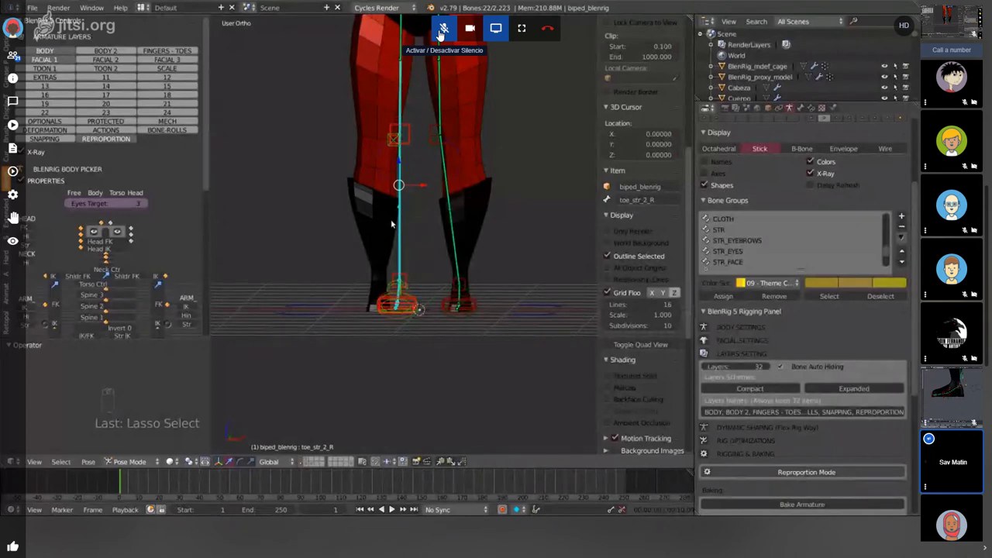
key(h)
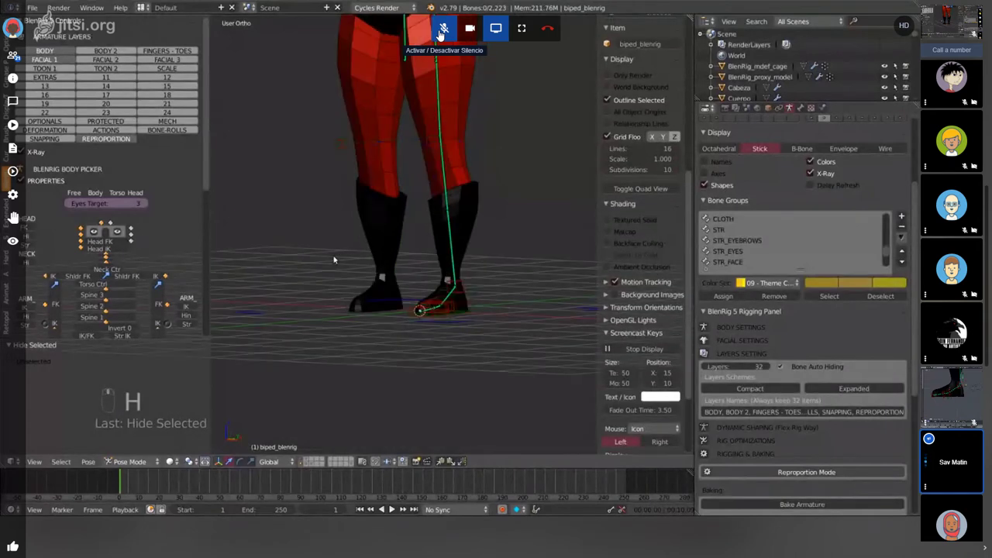
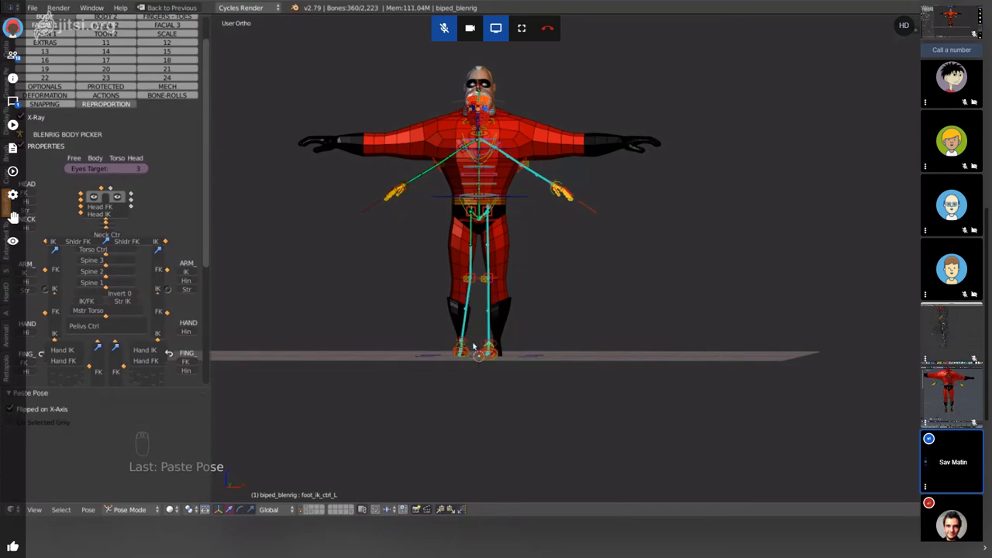
key(ctrl+z)
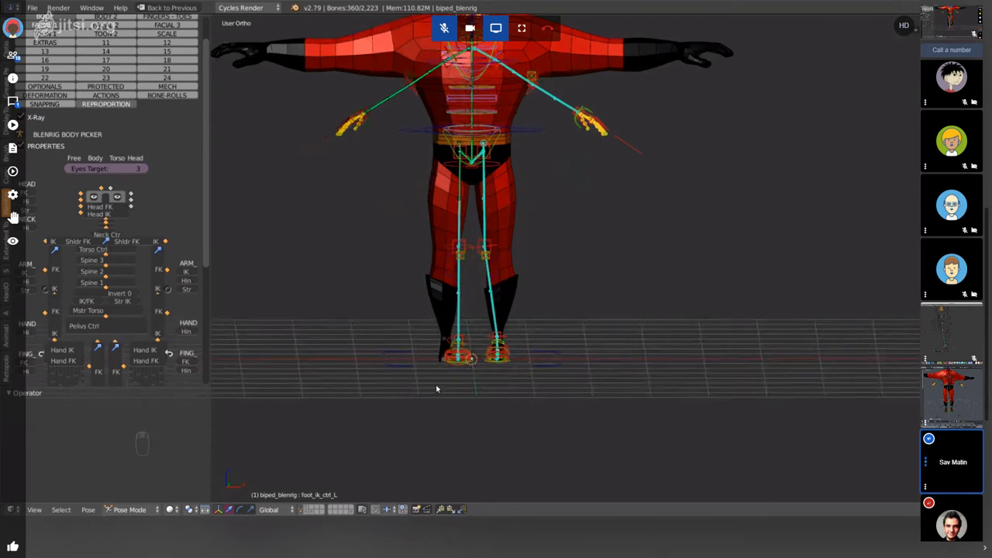
key(a)
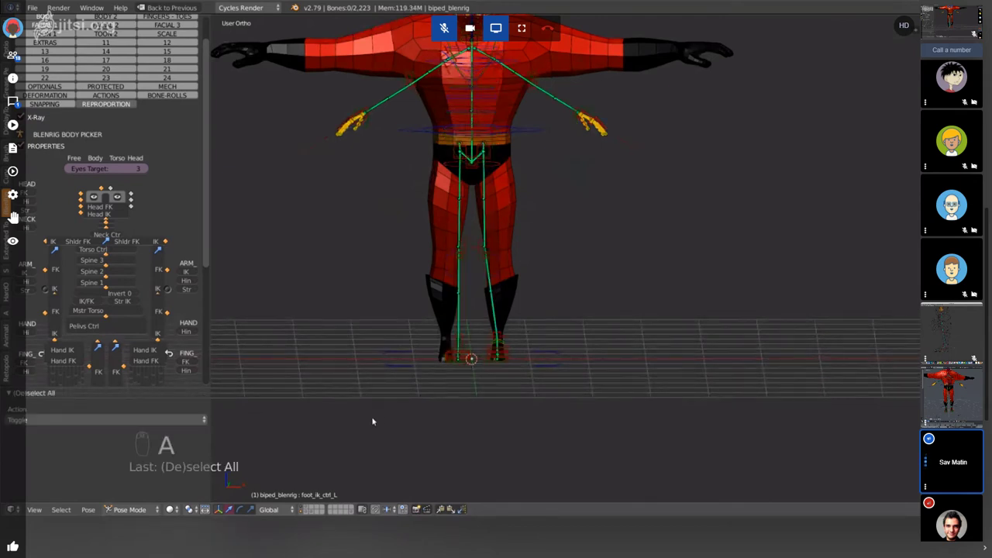
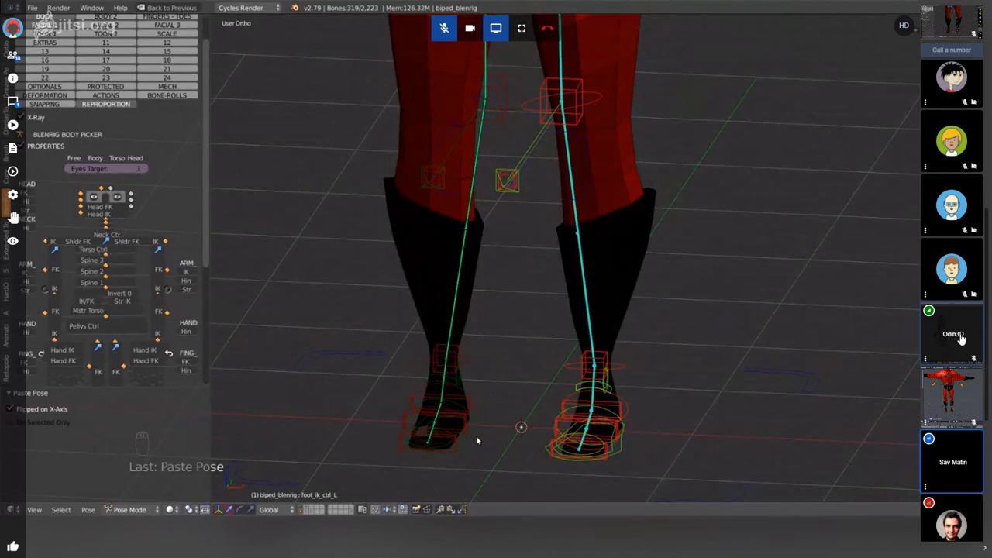
key(KP_1)
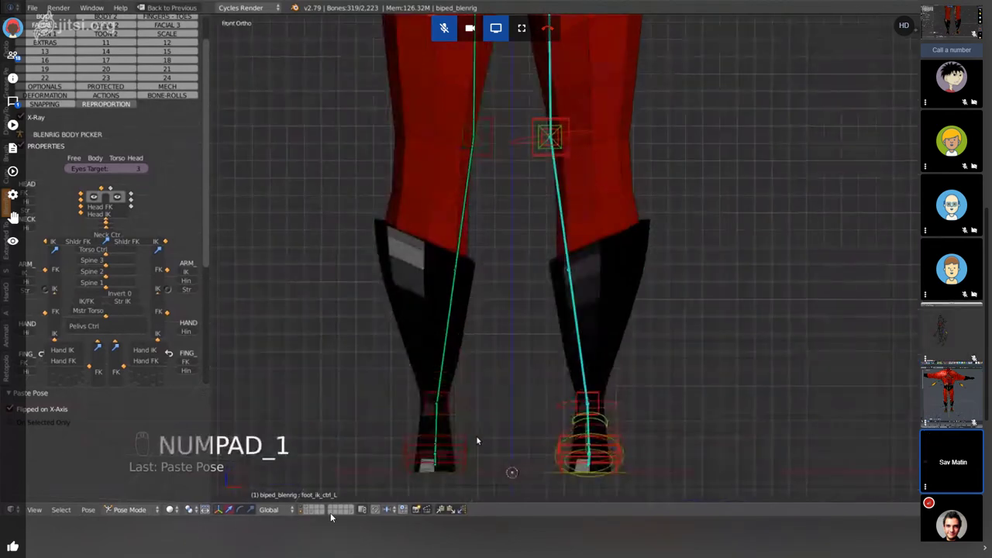
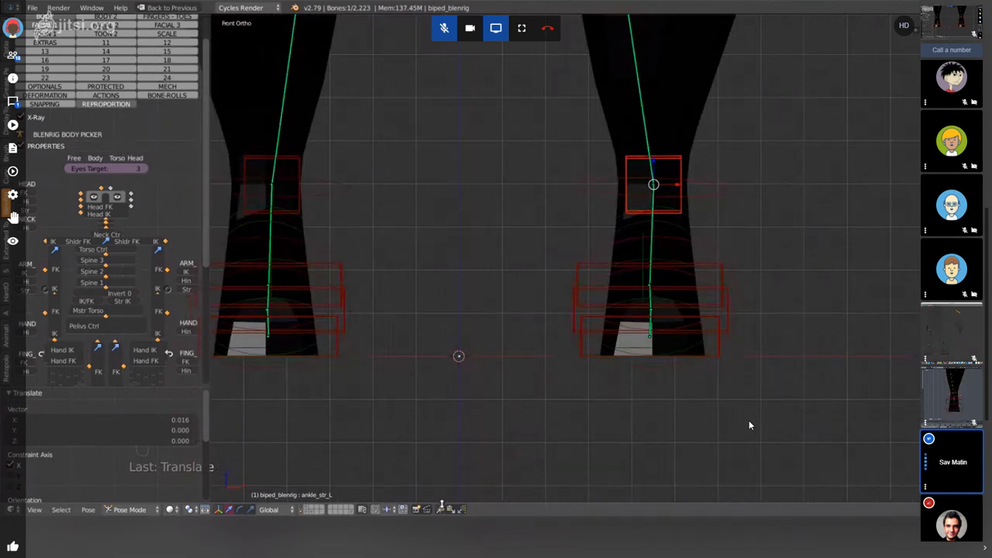
drag(750, 423, 751, 423)
drag(751, 423, 751, 424)
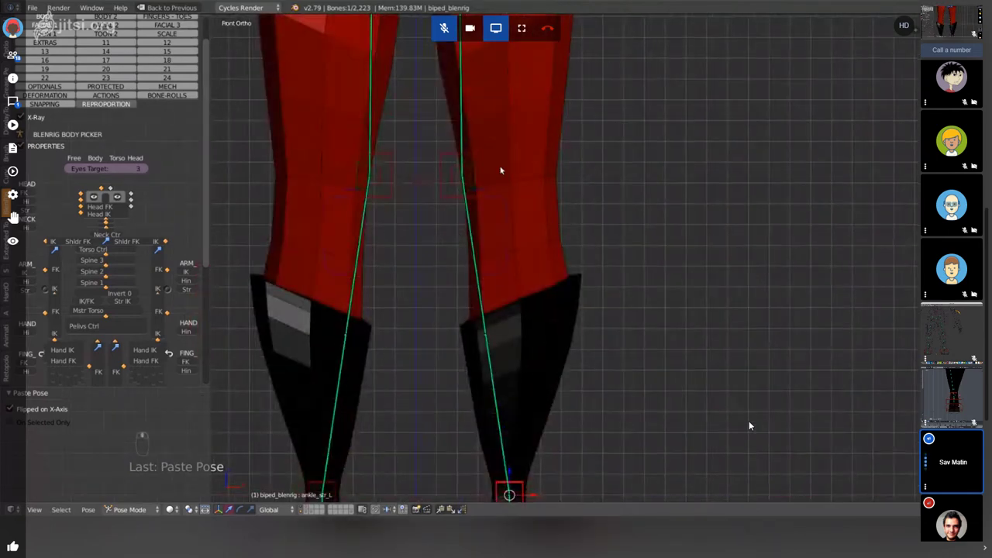
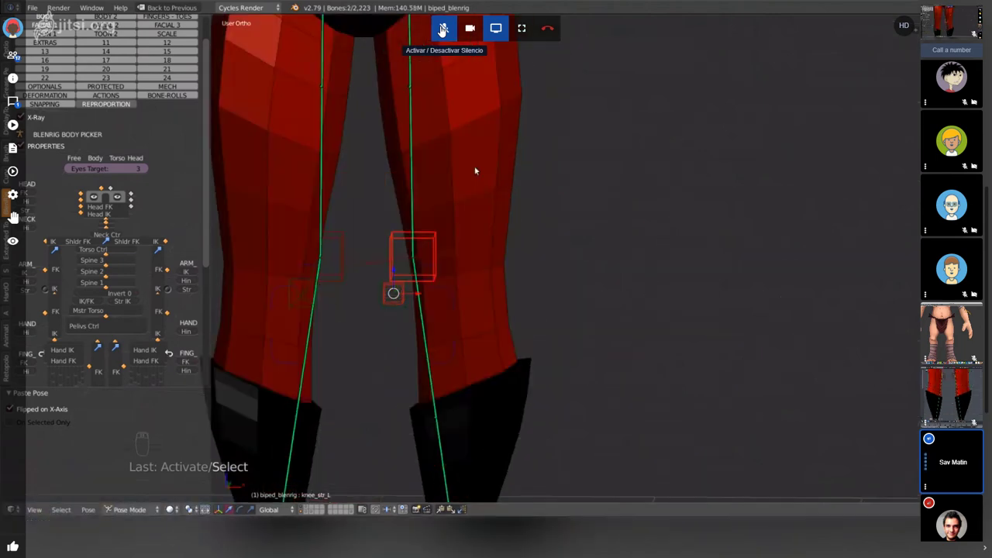
- View the legs from front orthographic and undo the pelvis bone back to its rest position
key(KP_1)
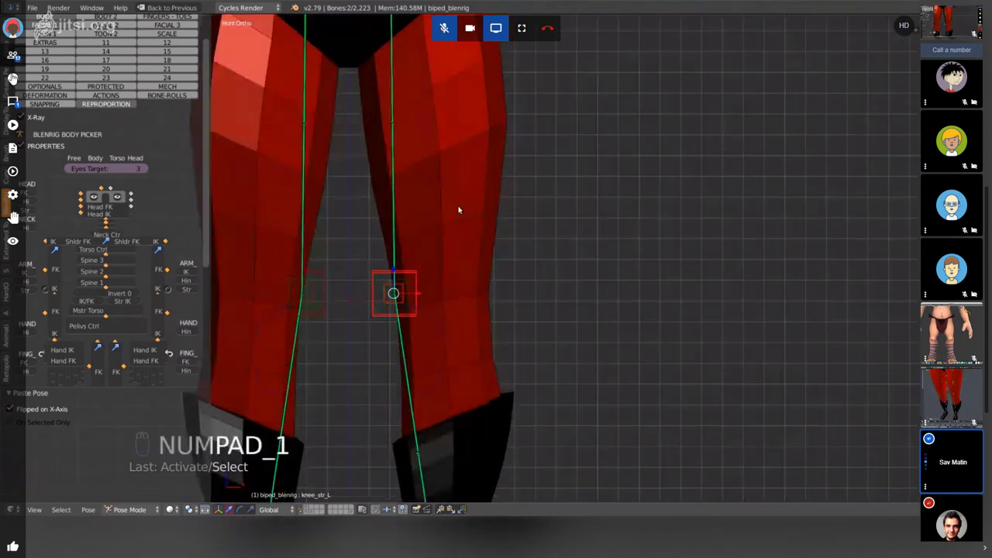
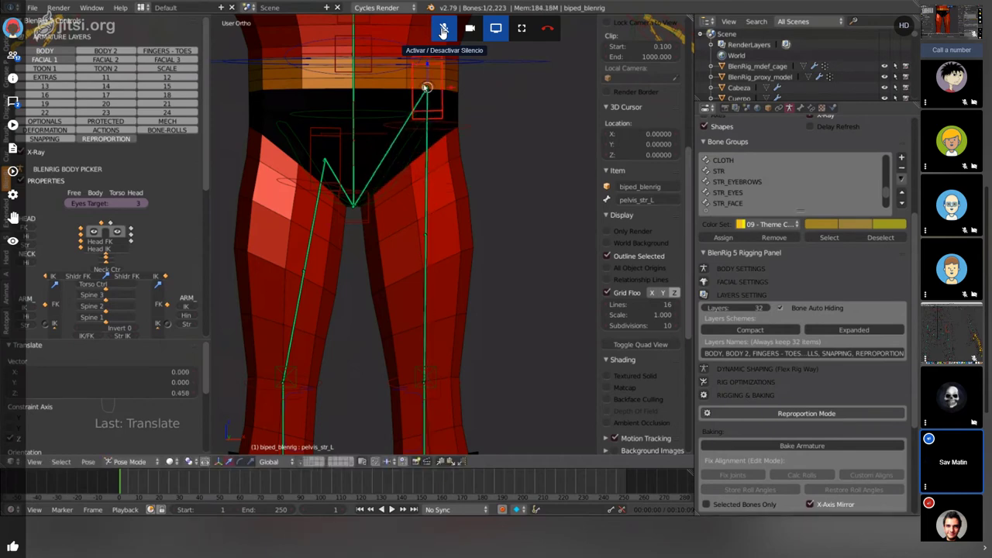
key(ctrl+z)
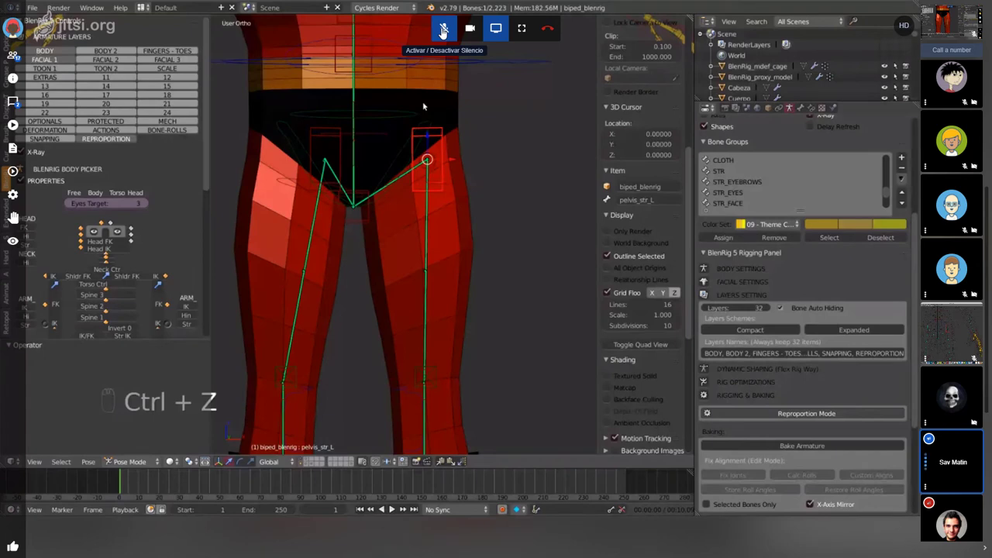
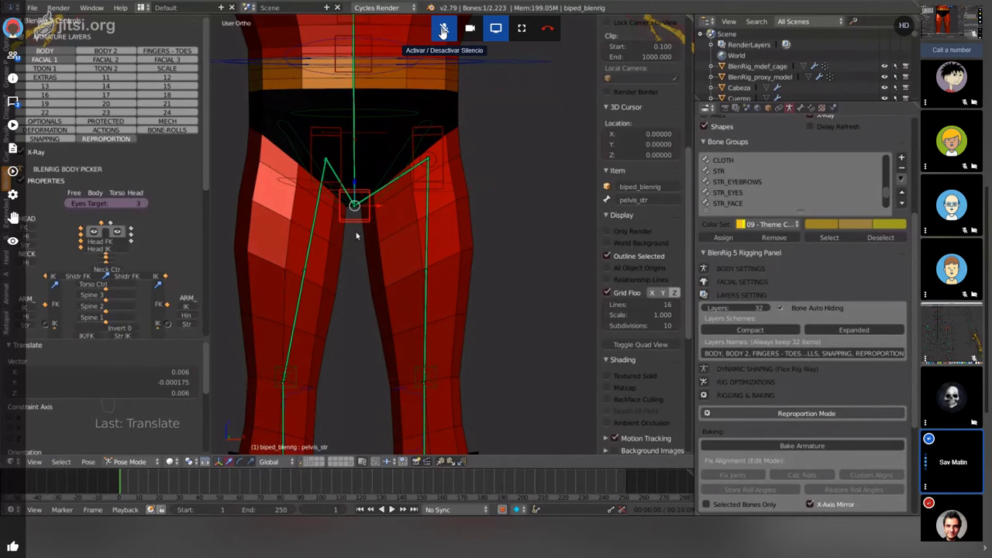
key(ctrl+z)
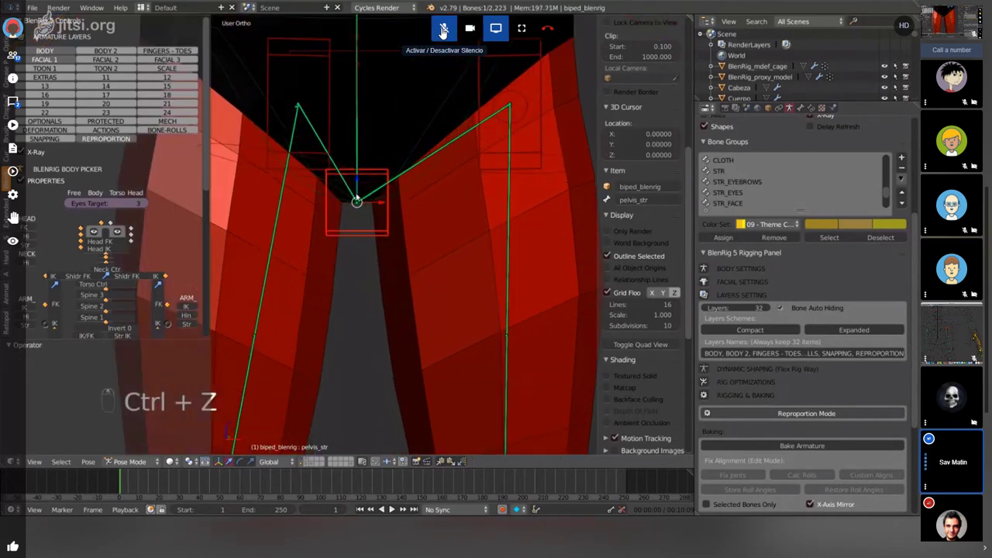
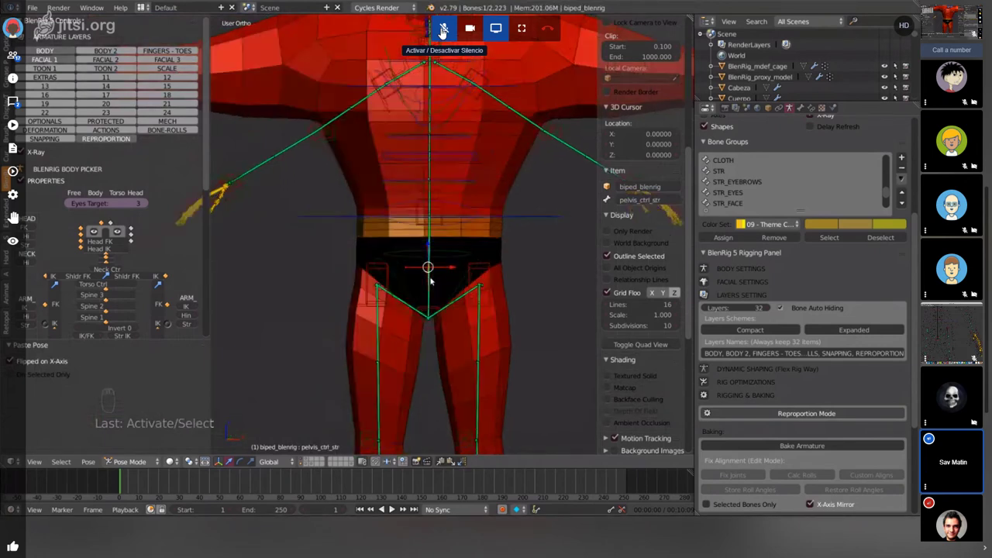
- Zoom the viewport toward Mr. Incredible's waist around the pelvis control bone
scroll(up, 3)
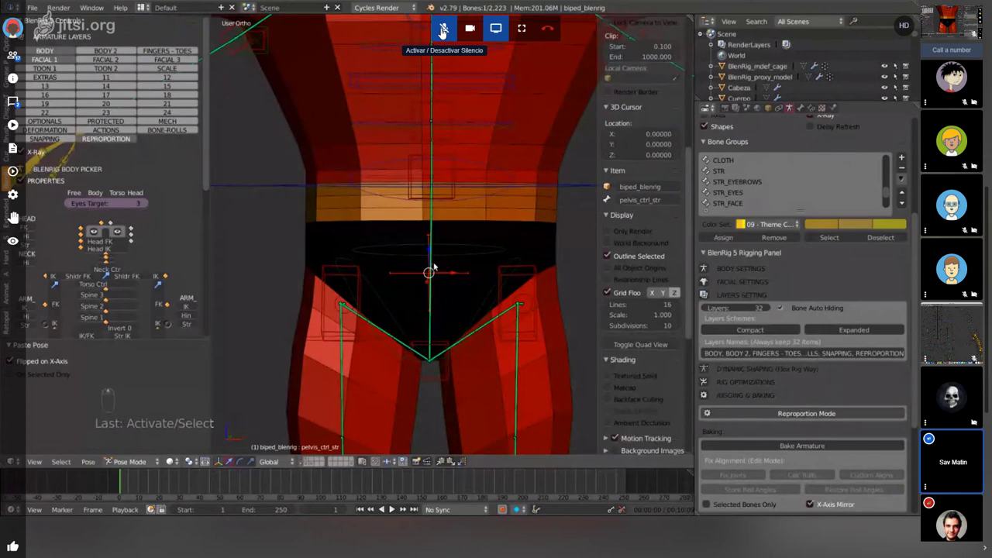
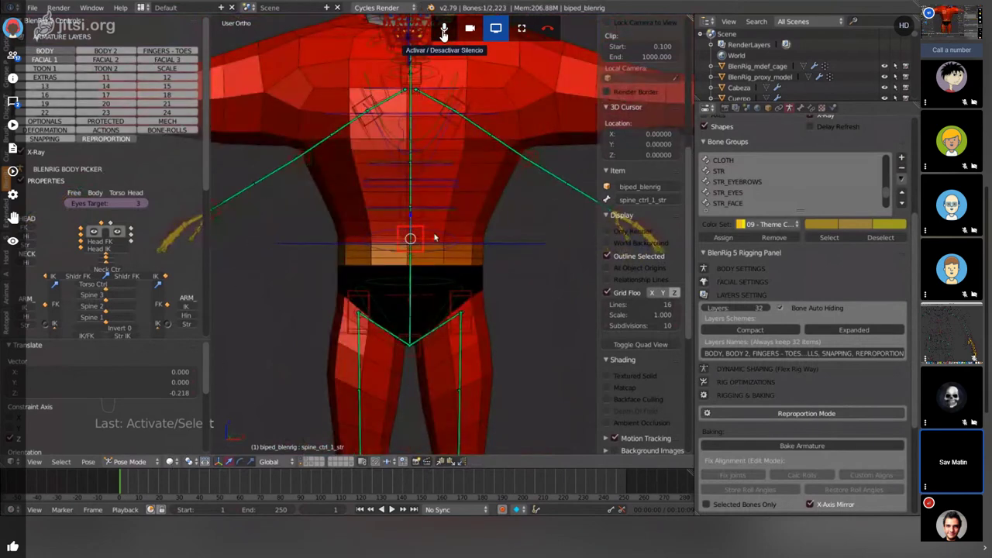
- Toggle the body between see-through and solid to inspect the hip bones inside the suit
key(z)
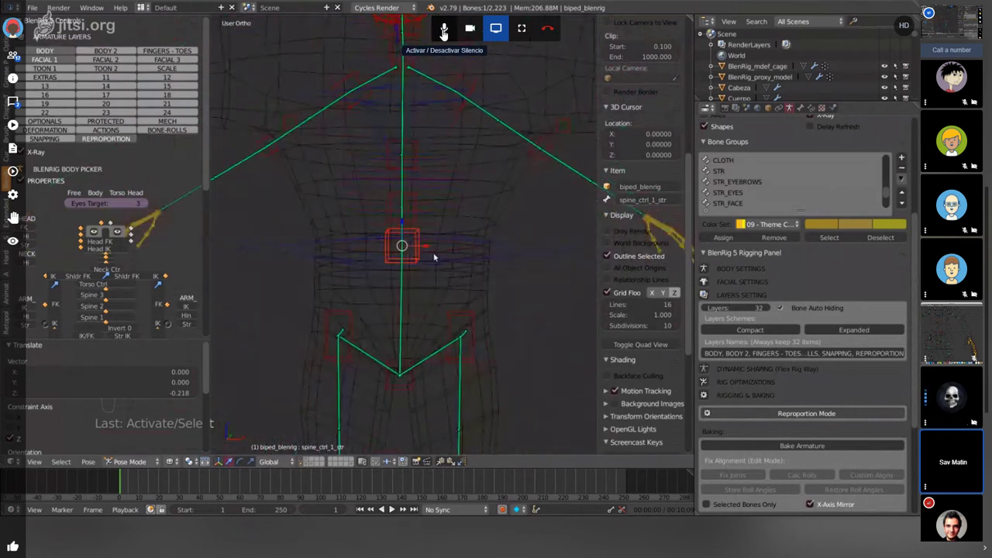
key(z)
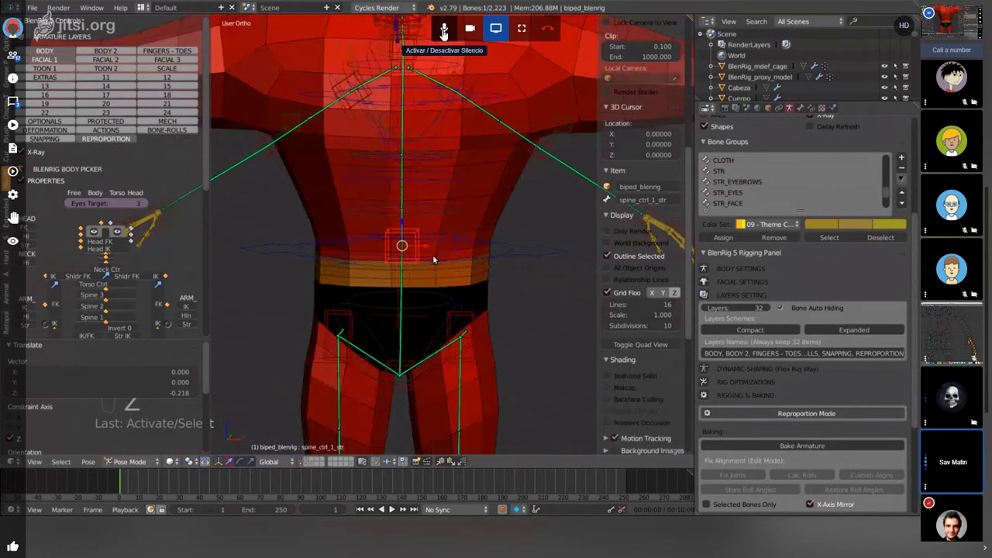
key(z)
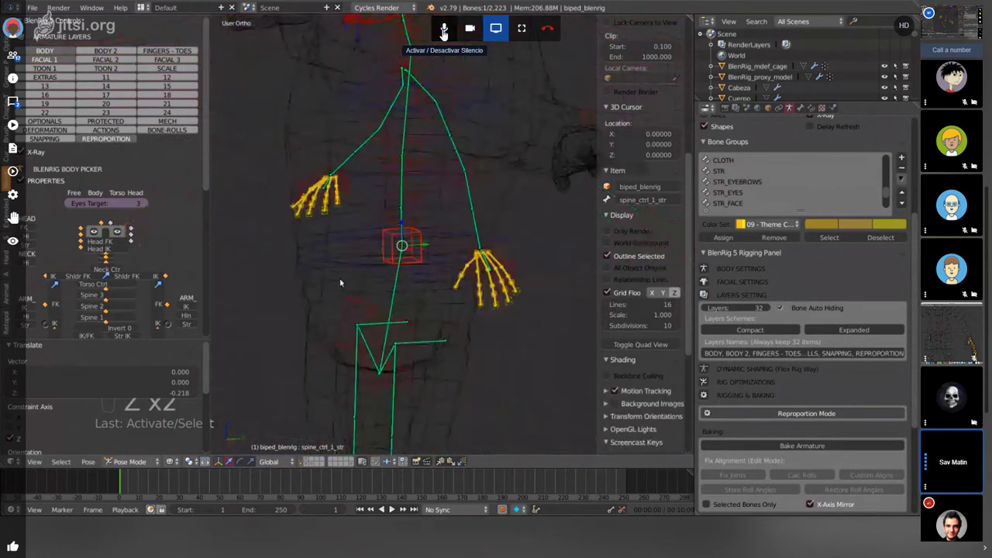
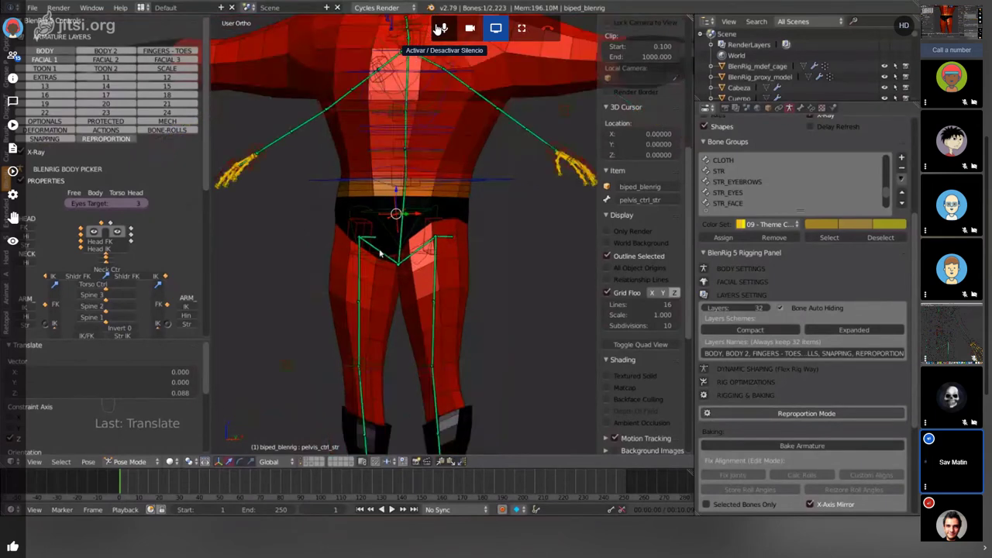
key(KP_3)
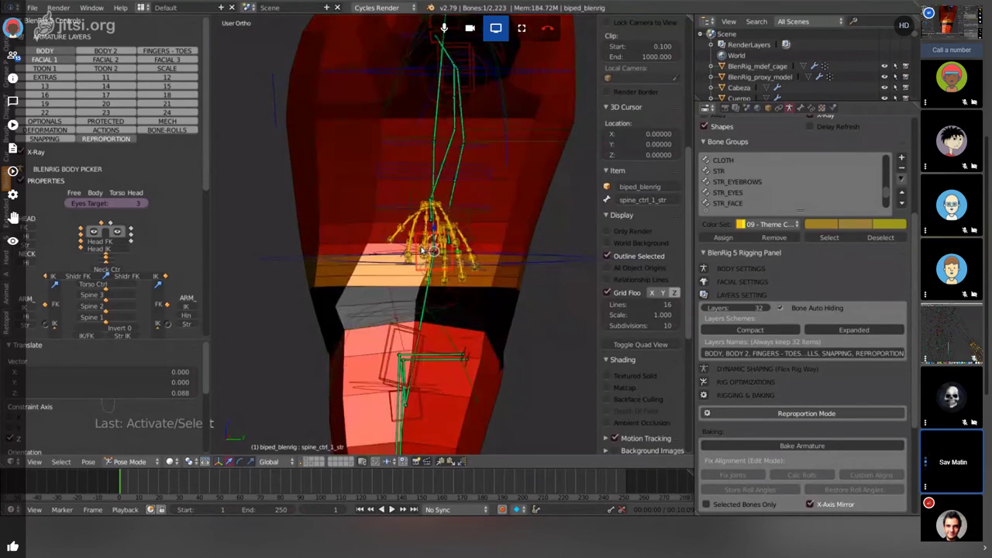
key(KP_3)
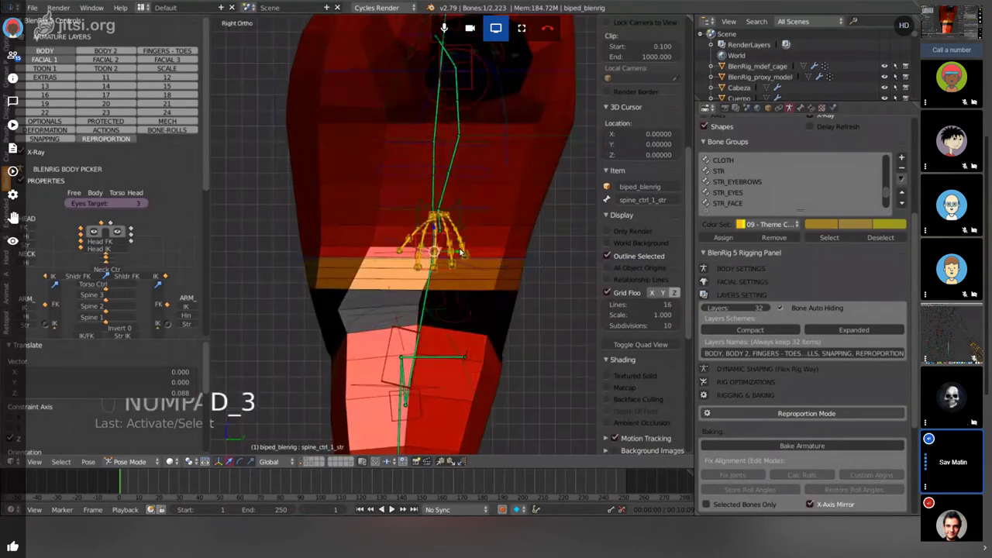
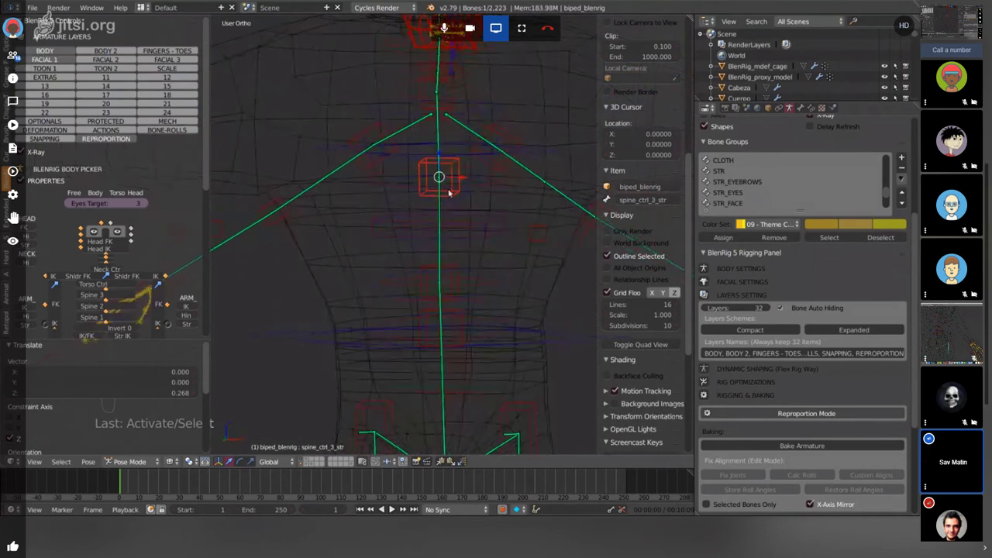
- View the rig straight from the front for the shoulder rotation test
key(KP_1)
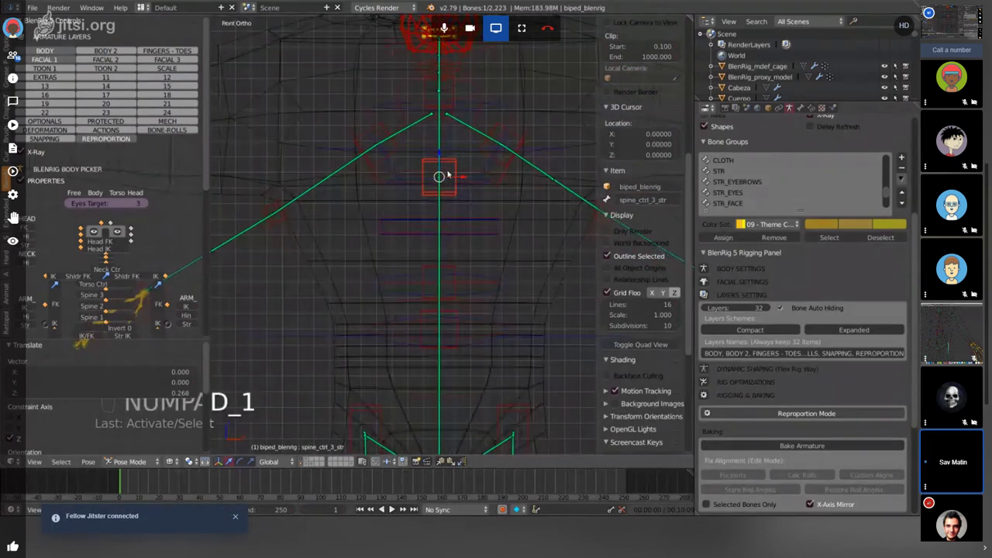
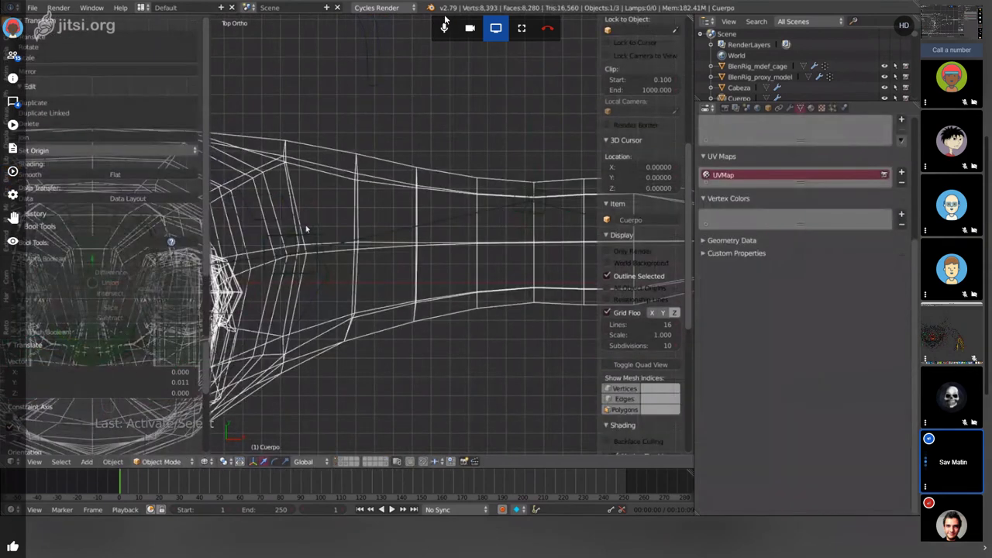
- Toggle the shading mode while viewing the head and arm of the Cuerpo mesh
key(z)
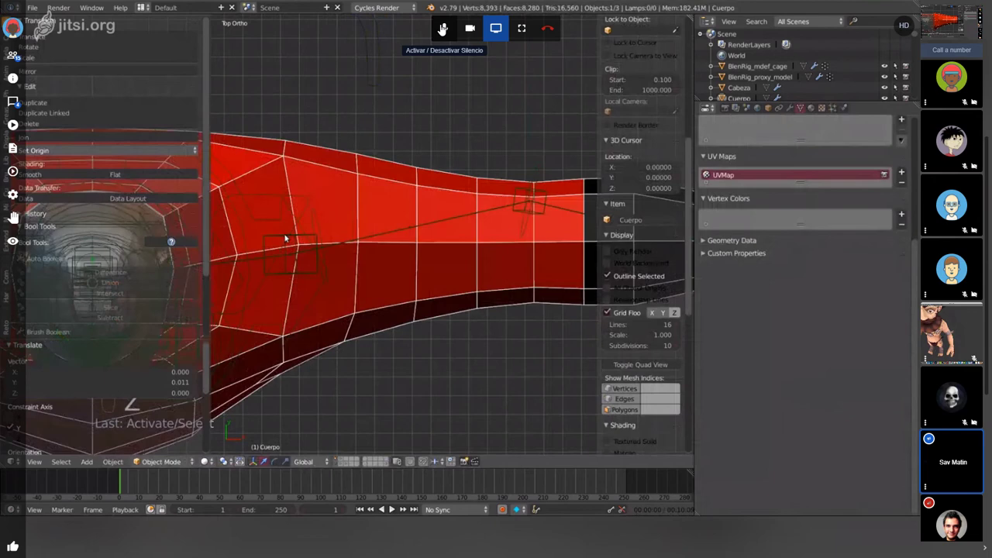
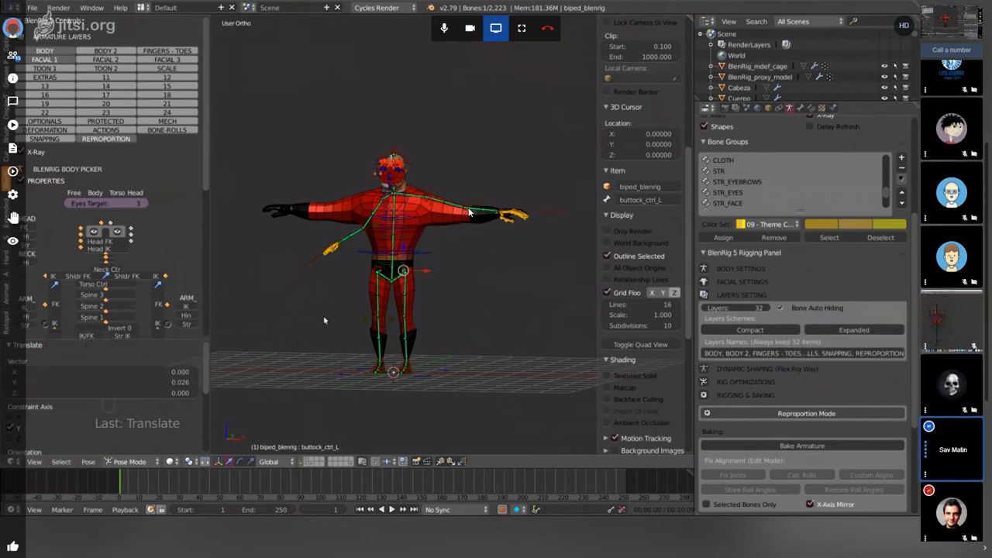
- Select all of the rig's bones so the current pose can be copied
key(a)
key(a)
key(a)
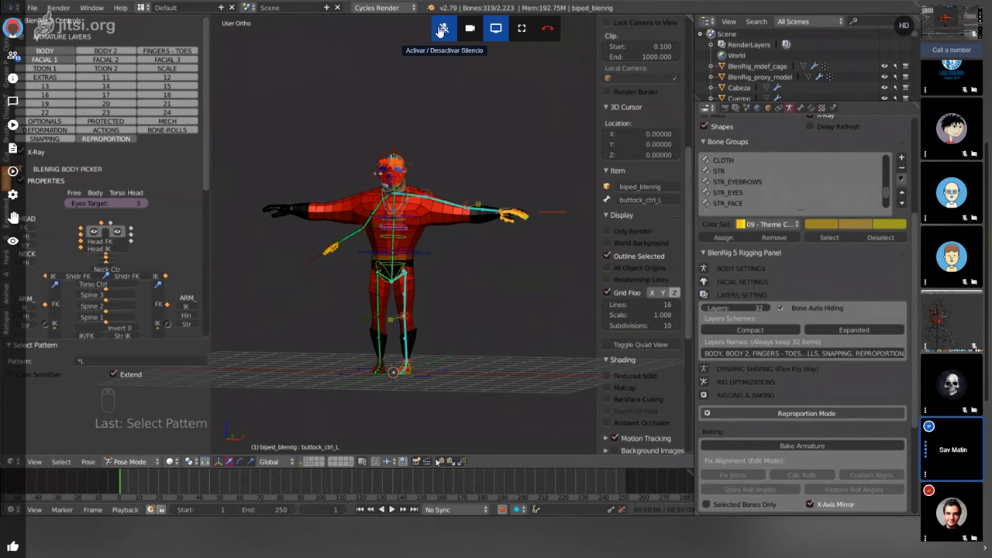
- Orbit around the character in wireframe to inspect the deformation cage
drag(431, 31, 431, 31)
drag(431, 31, 431, 31)
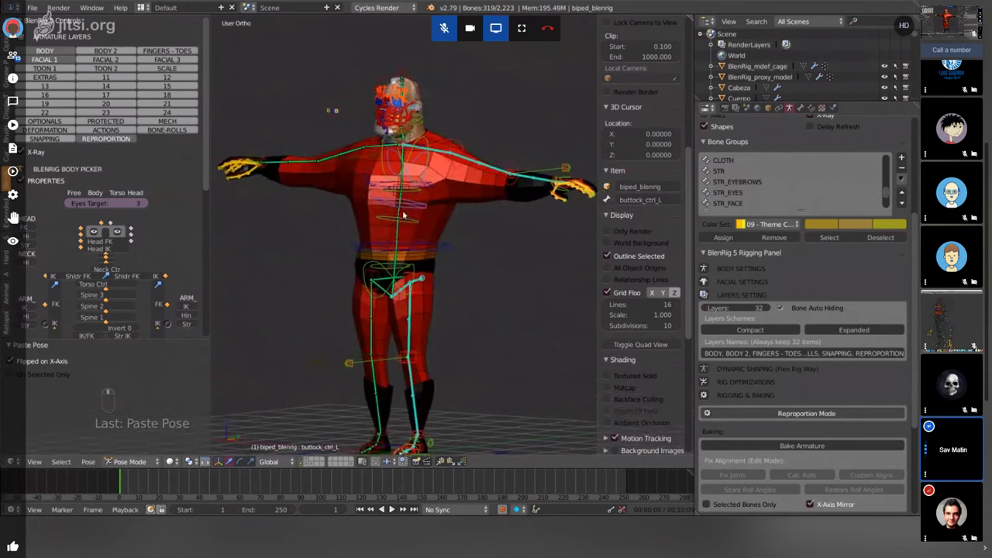
drag(395, 171, 430, 27)
drag(430, 28, 430, 27)
drag(430, 27, 430, 27)
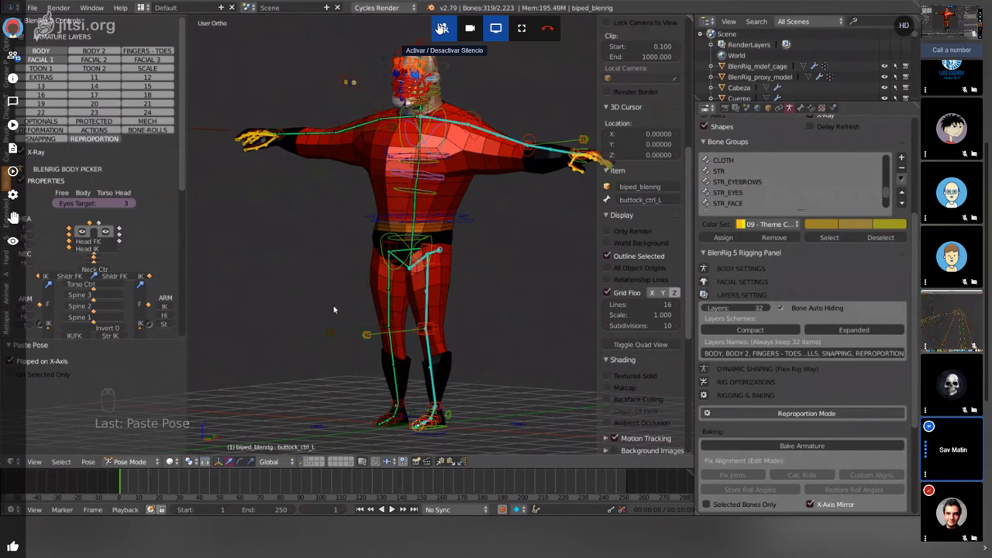
key(z)
drag(432, 28, 432, 29)
drag(431, 28, 432, 29)
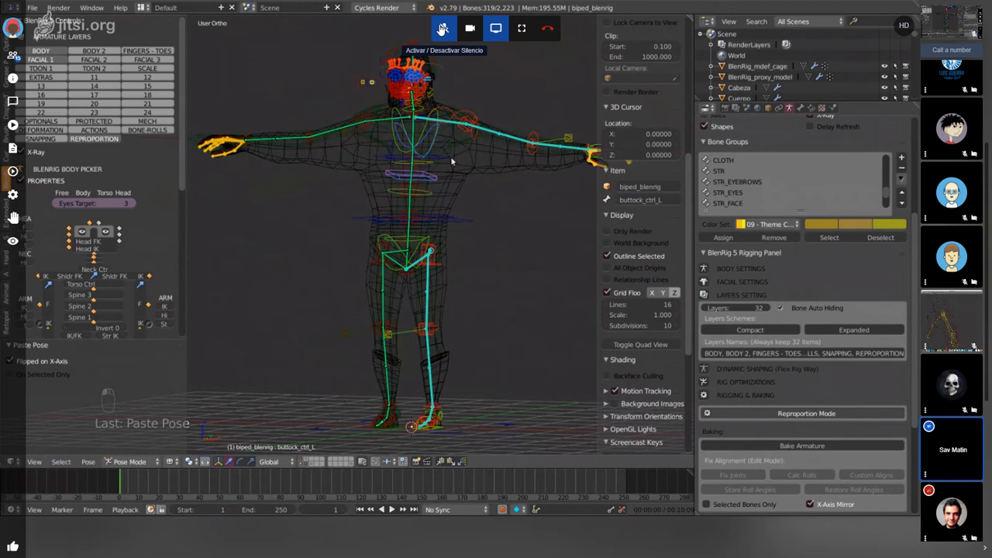
drag(431, 28, 431, 29)
drag(431, 29, 431, 29)
- Orbit around the cage and Cuerpo mesh to inspect them
middle_click(431, 28)
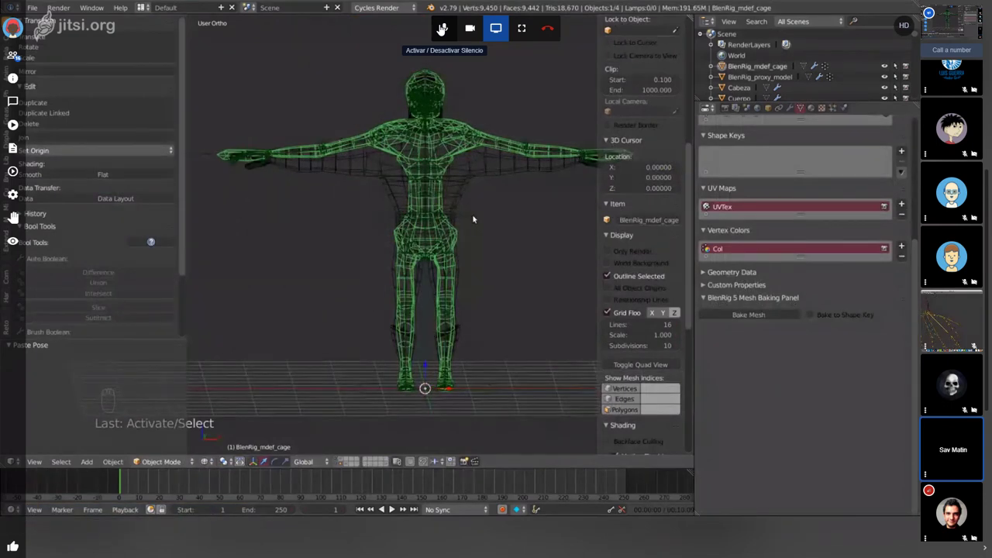
middle_click(432, 29)
drag(431, 29, 431, 29)
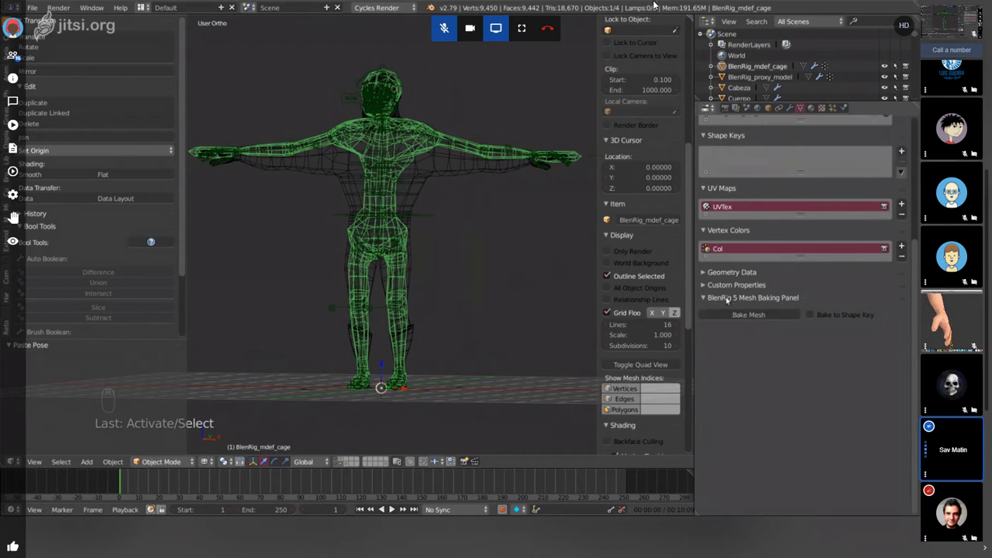
drag(656, 4, 655, 3)
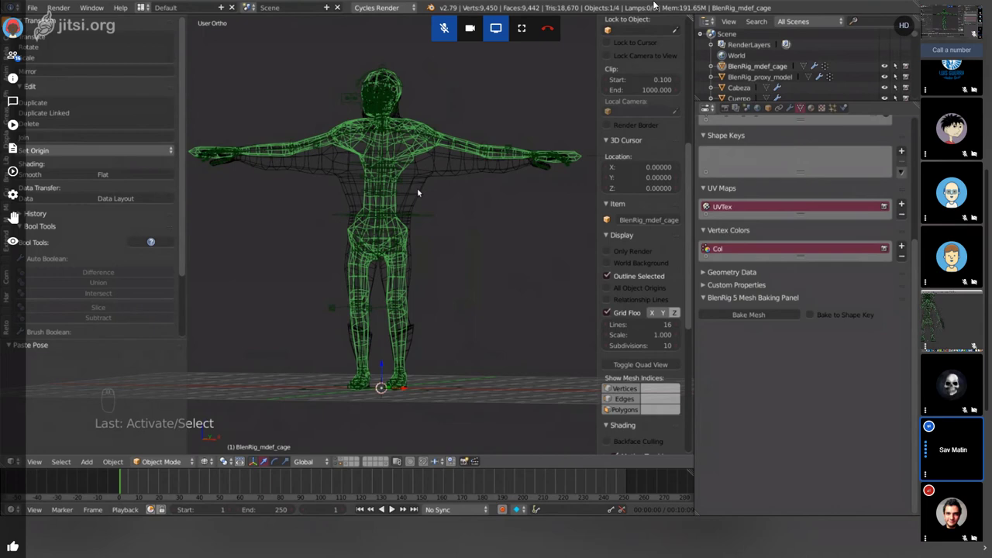
drag(655, 3, 655, 3)
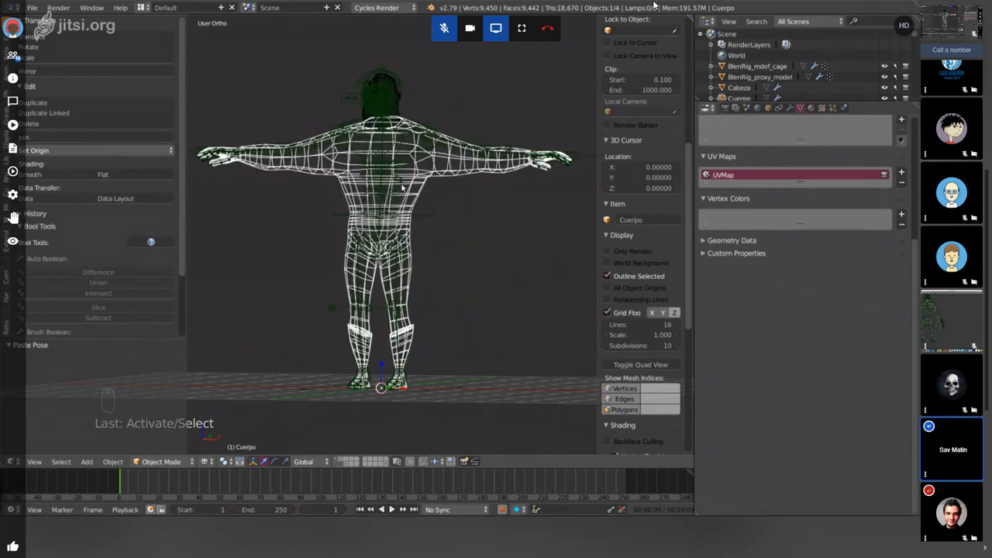
drag(669, 4, 436, 32)
- Make biped_blenrig the active object again and show the figure solid
right_click(437, 33)
drag(436, 32, 436, 33)
drag(436, 33, 436, 33)
key(z)
click(436, 32)
- Select all bones of the rig for copying the full pose
drag(436, 33, 436, 33)
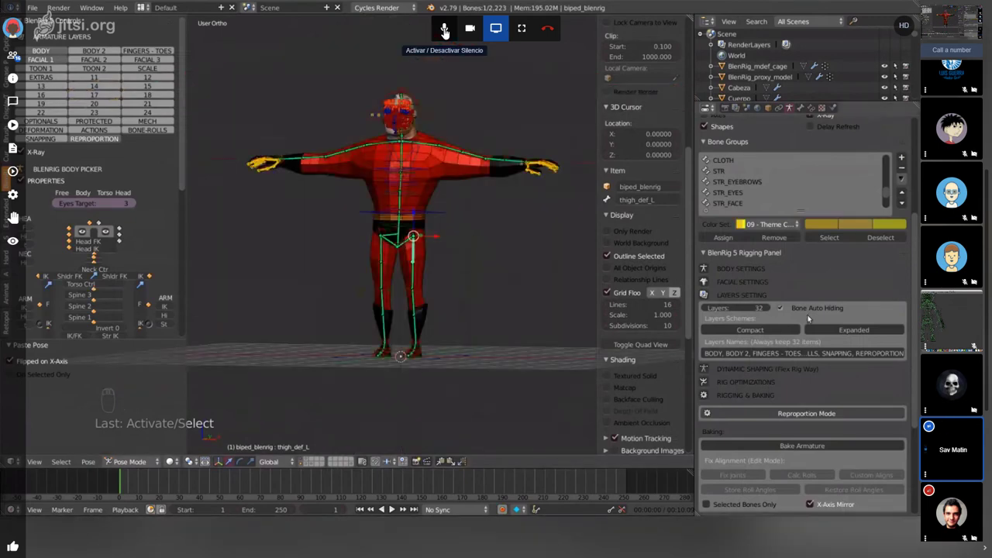
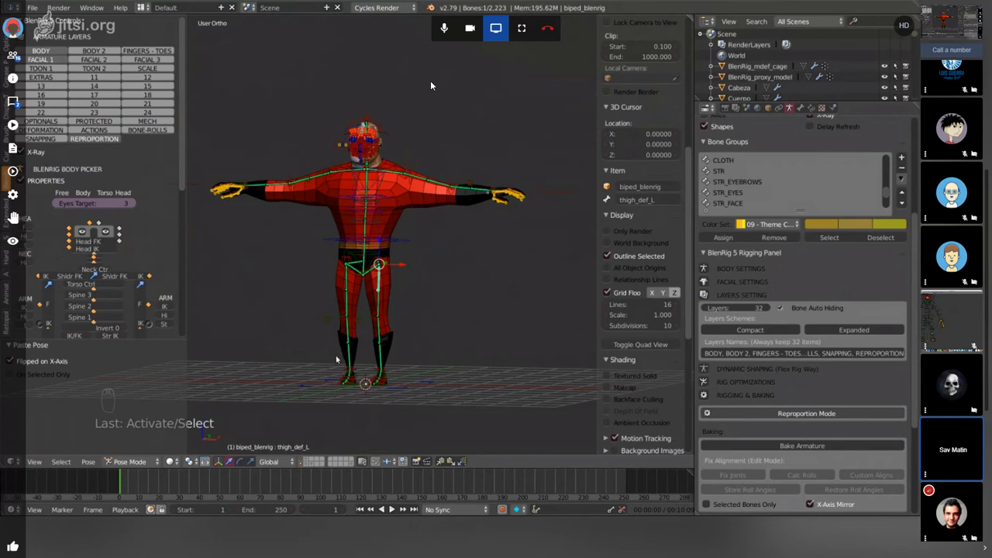
key(a)
key(a)
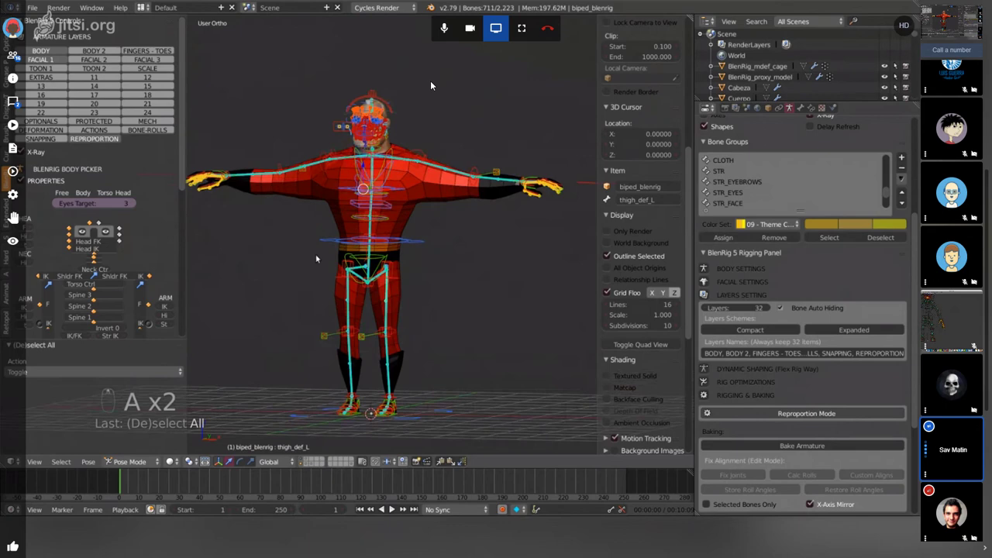
key(a)
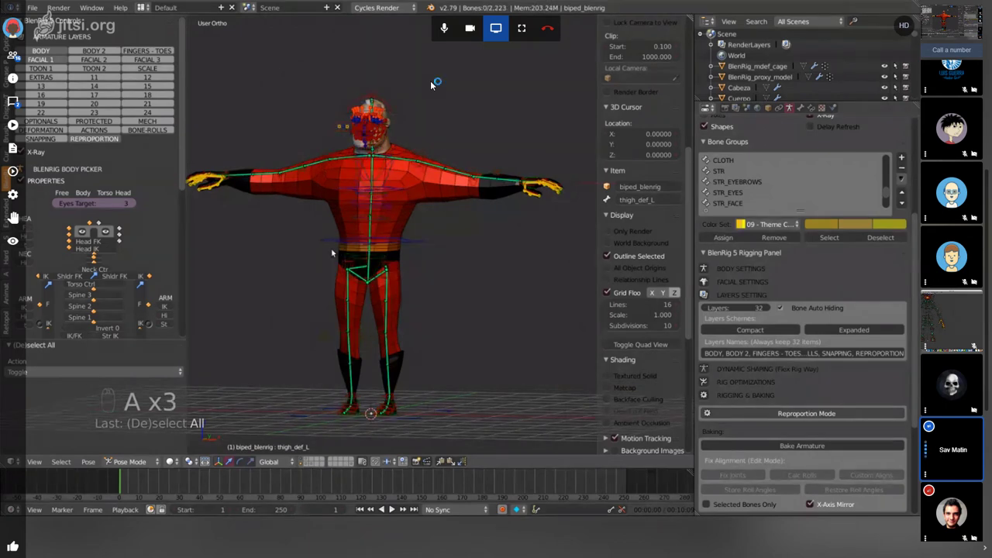
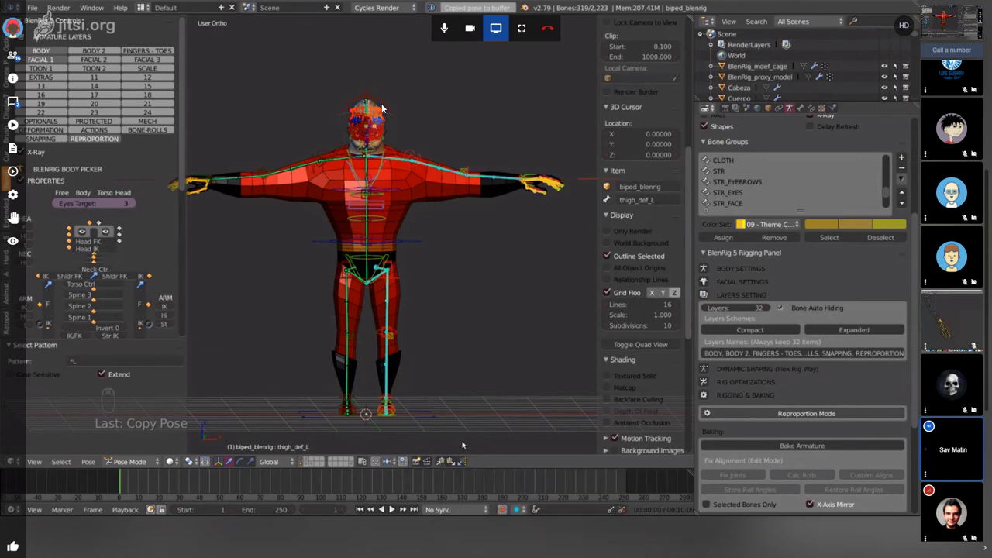
- Orbit around the posed character before switching to the grey low-poly body
drag(384, 107, 385, 107)
drag(385, 107, 420, 65)
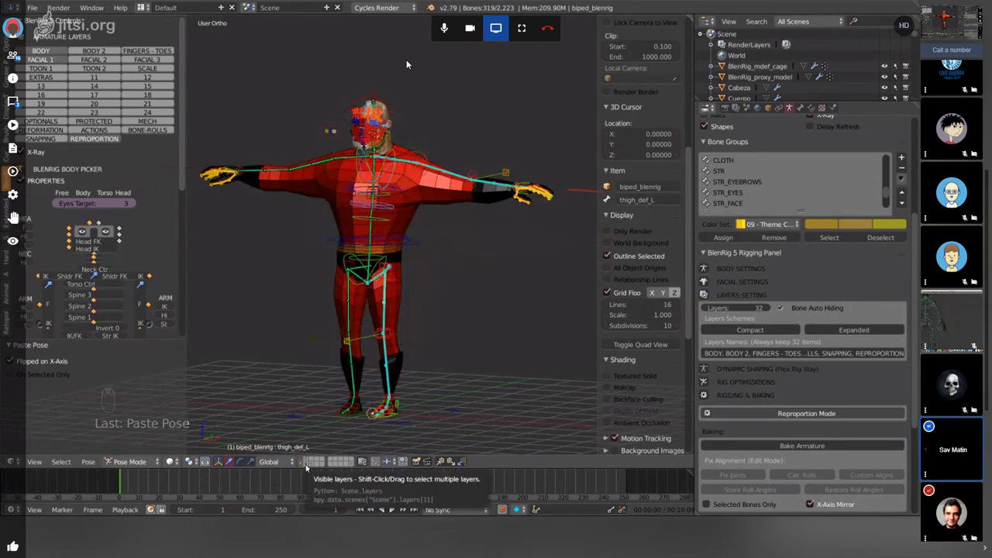
drag(409, 63, 409, 62)
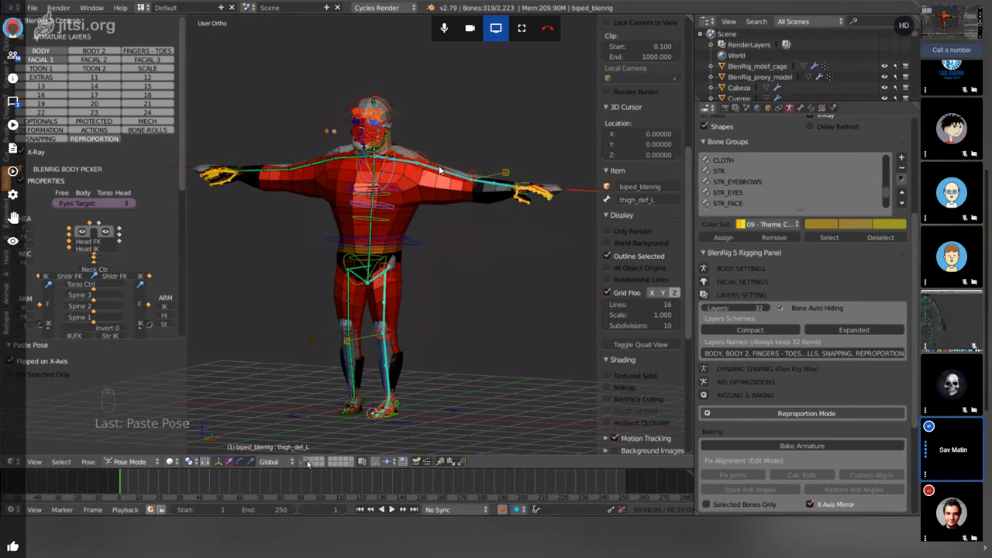
drag(442, 169, 442, 169)
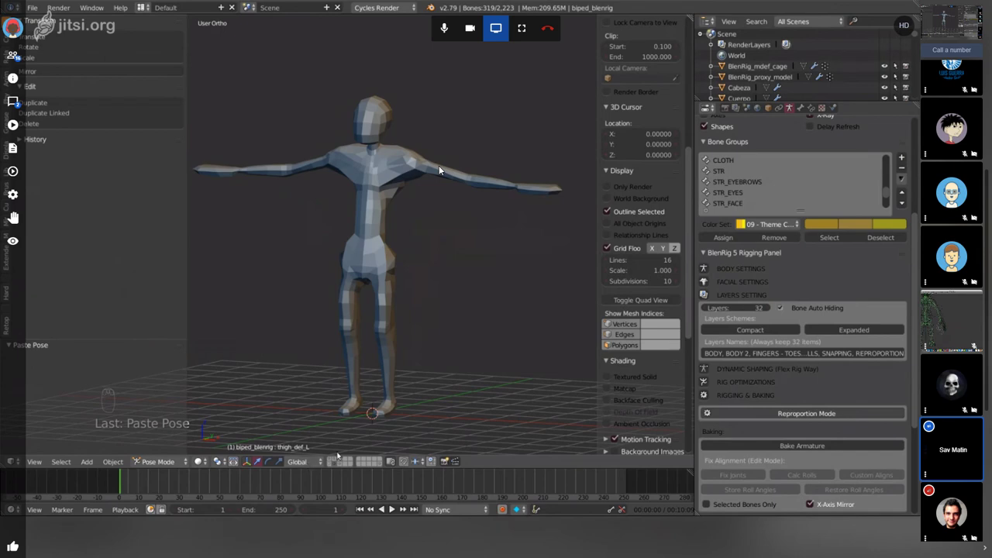
- Make BlenRig_mdef_cage the active object in wireframe and inspect it from around
drag(442, 169, 442, 169)
drag(442, 169, 477, 237)
key(z)
right_click(478, 237)
drag(493, 212, 494, 234)
drag(494, 234, 454, 278)
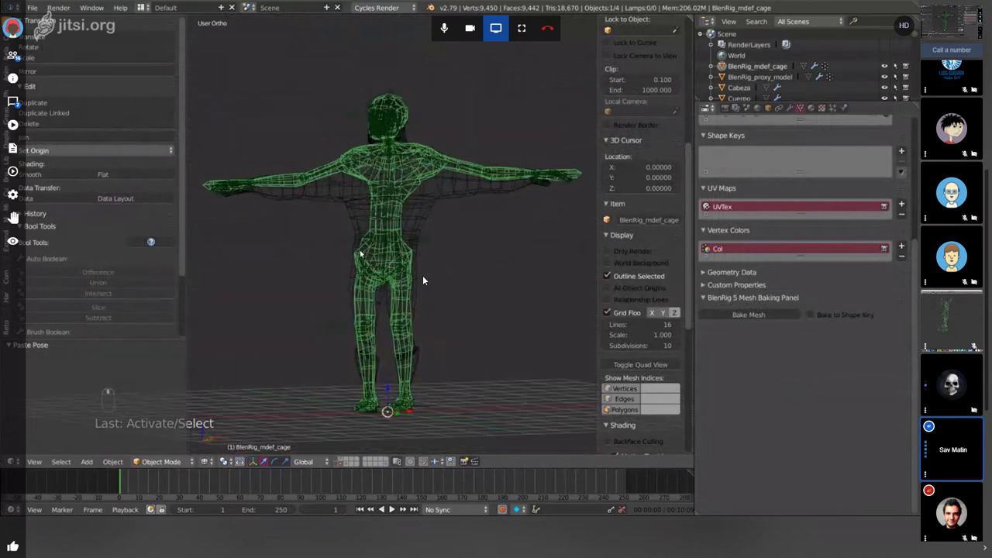
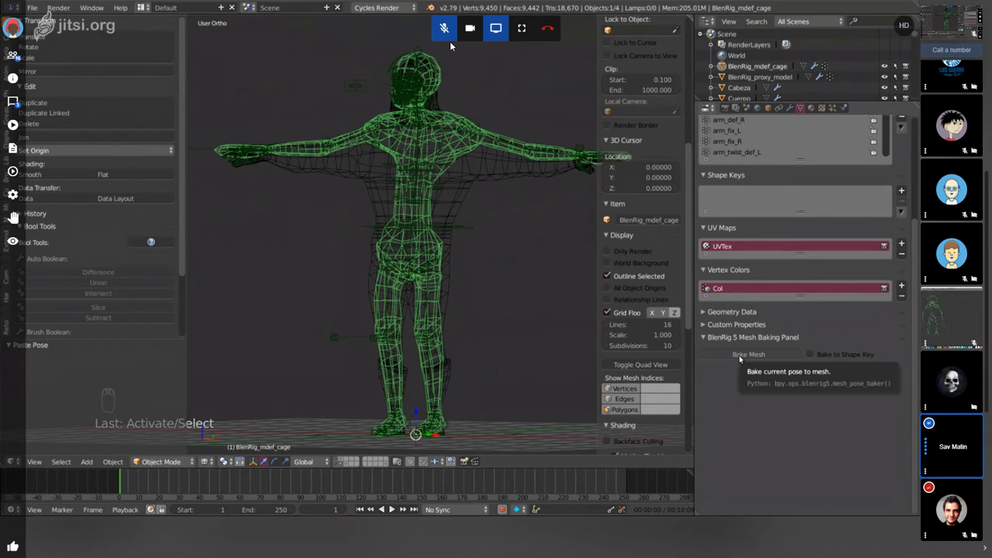
- Orbit around the cage to view the proxy model inside it
drag(453, 44, 434, 235)
drag(434, 235, 437, 33)
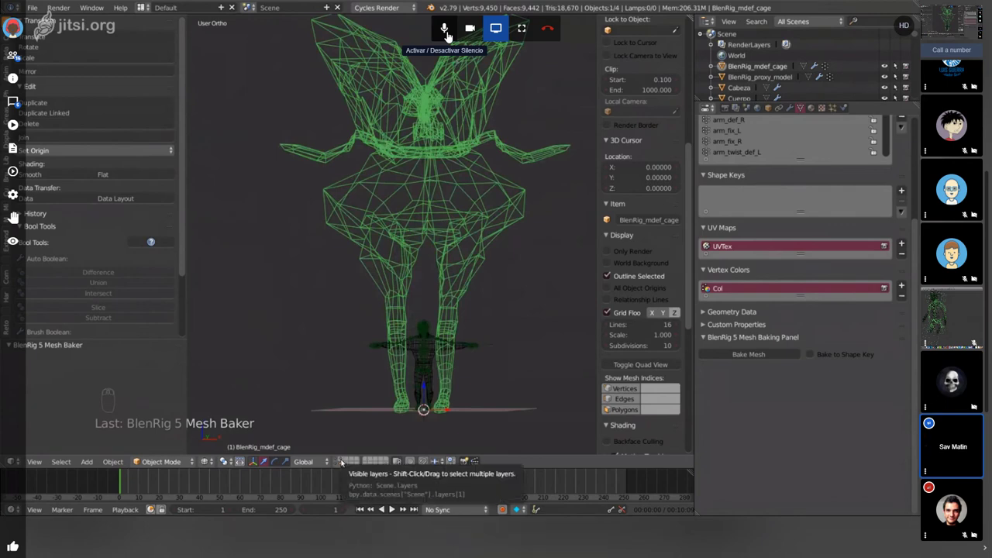
drag(439, 36, 440, 36)
drag(439, 36, 439, 35)
drag(439, 36, 439, 35)
drag(439, 36, 440, 36)
drag(440, 35, 440, 36)
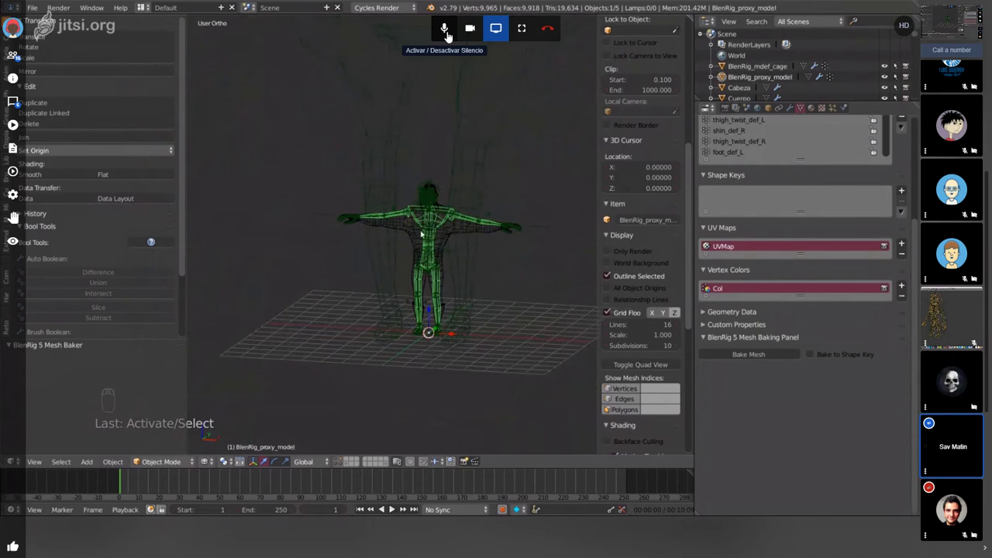
drag(439, 36, 951, 395)
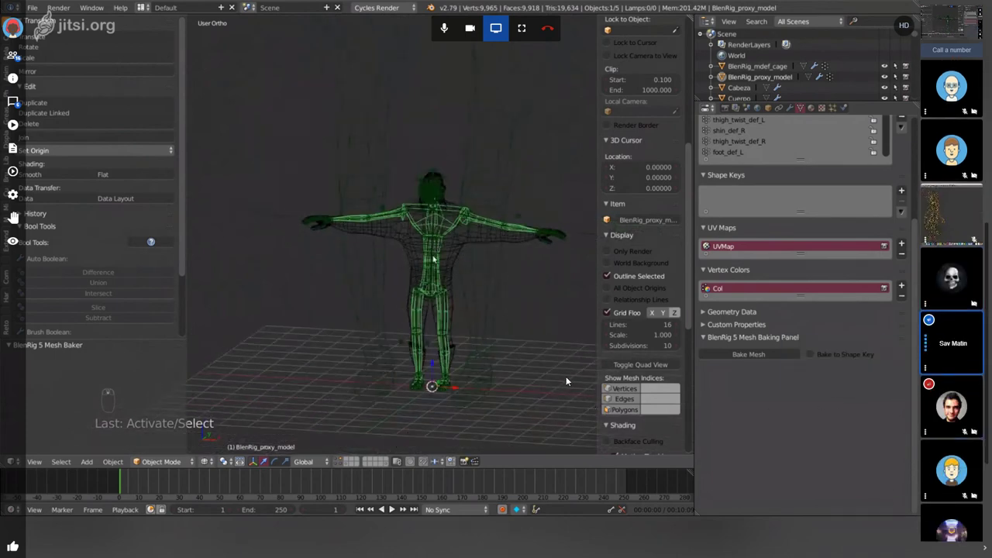
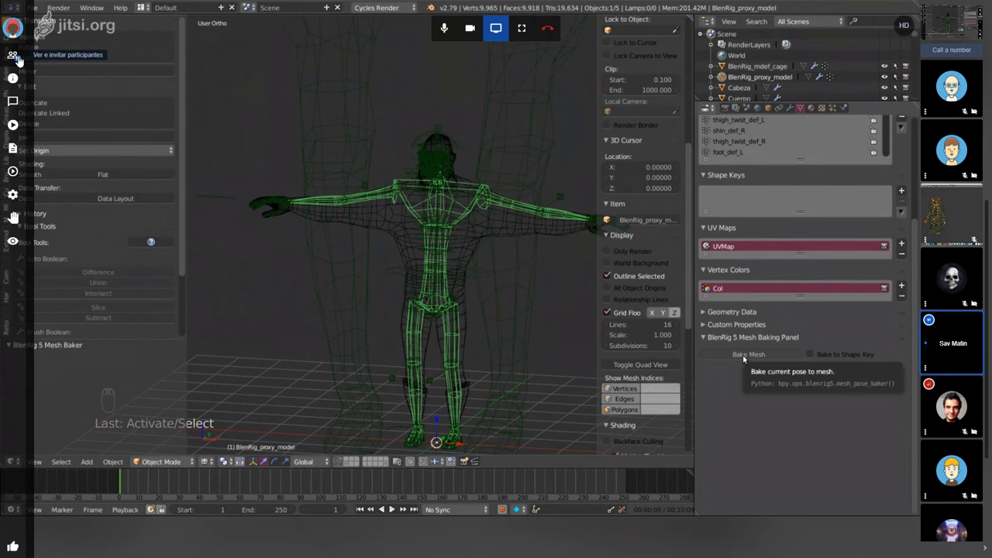
drag(147, 249, 255, 292)
drag(255, 293, 255, 293)
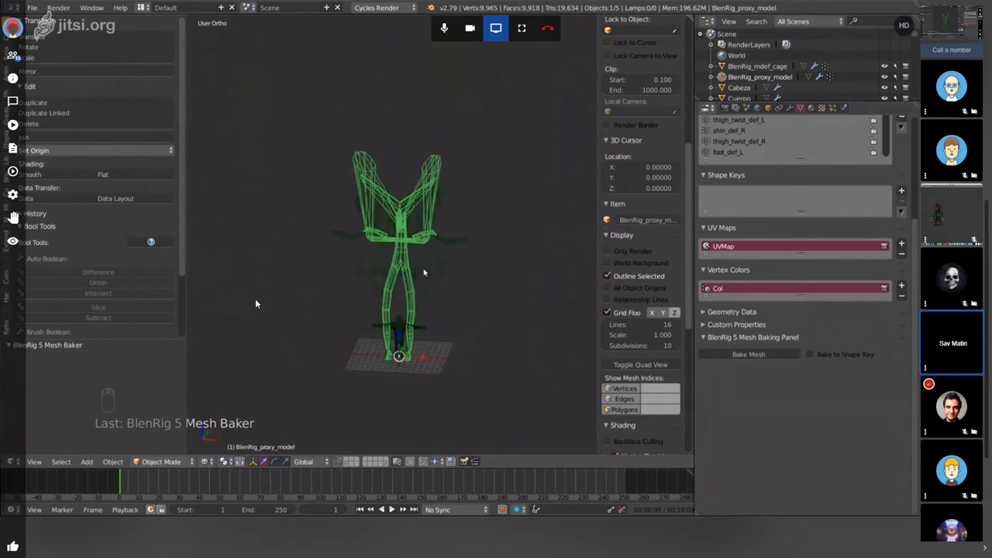
drag(258, 303, 436, 34)
drag(436, 34, 436, 35)
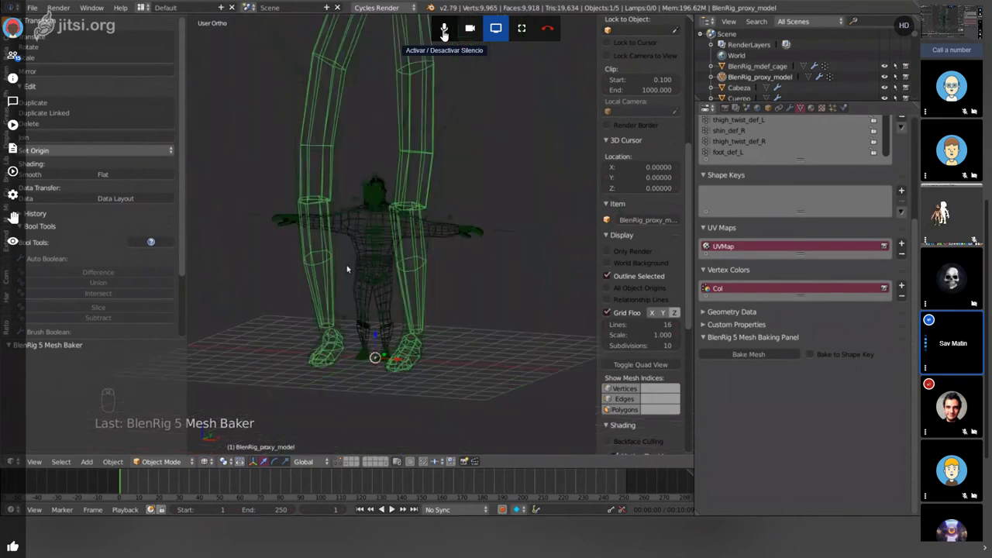
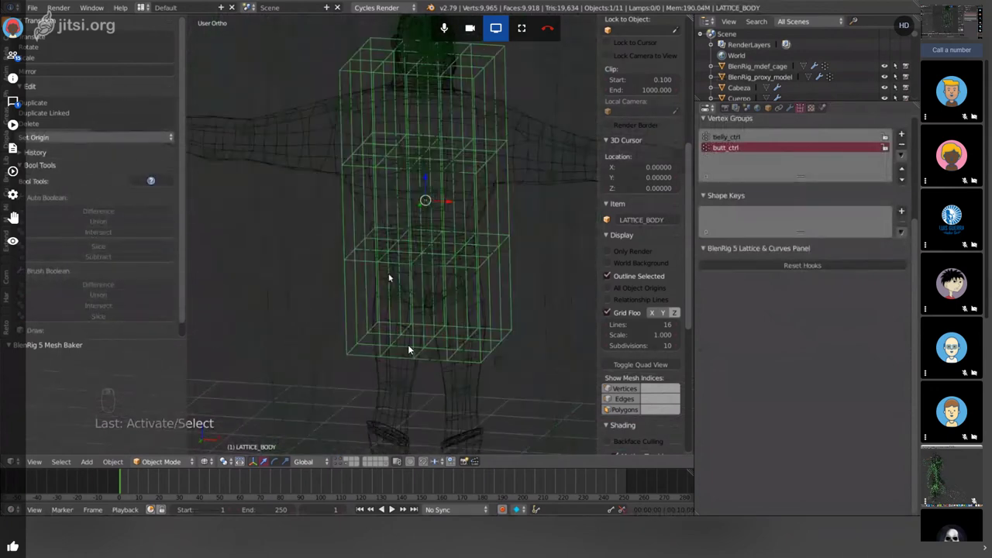
- Zoom out and make the biped_blenrig armature the active object again
drag(411, 348, 411, 348)
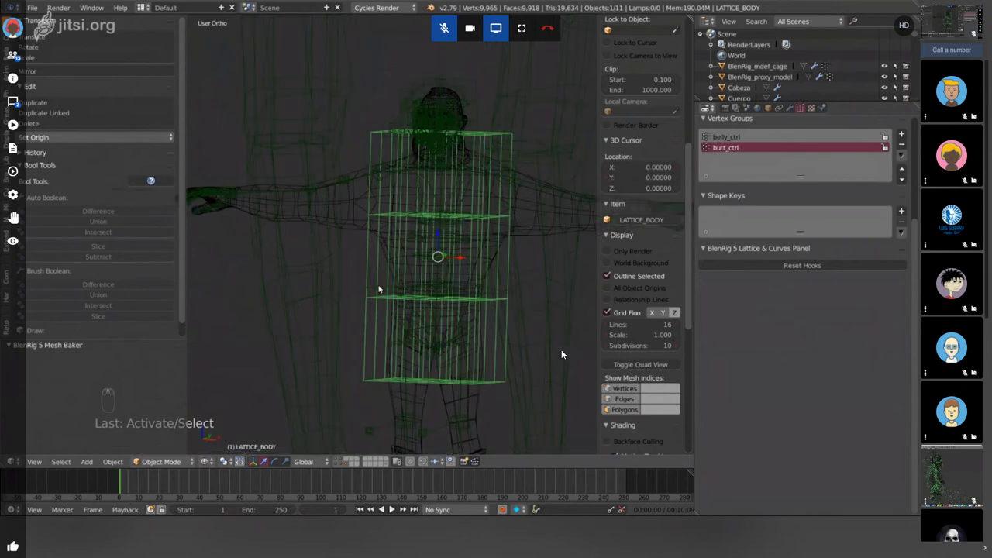
drag(563, 353, 538, 313)
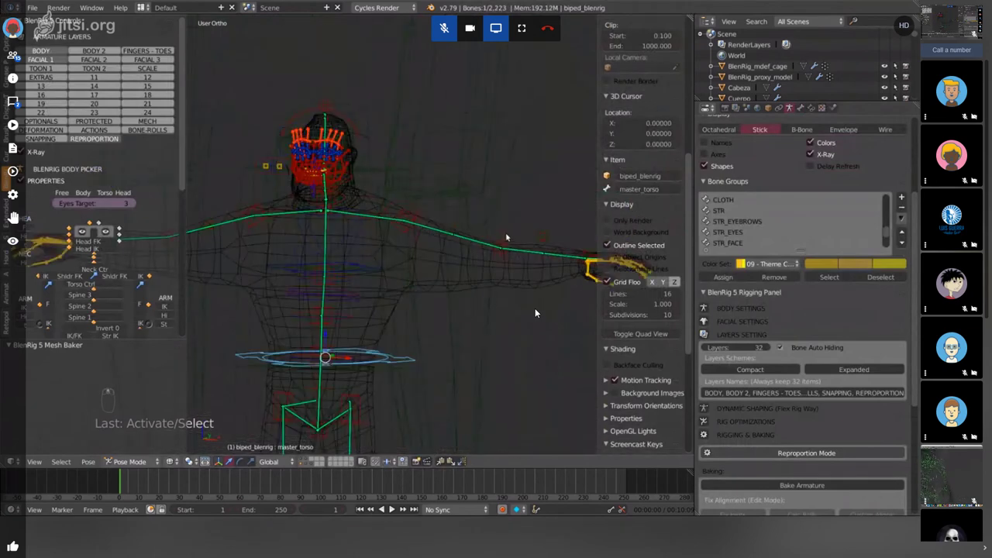
- Select the shoulder_L control bone and zoom out to frame the whole rig
right_click(538, 311)
drag(537, 312, 430, 30)
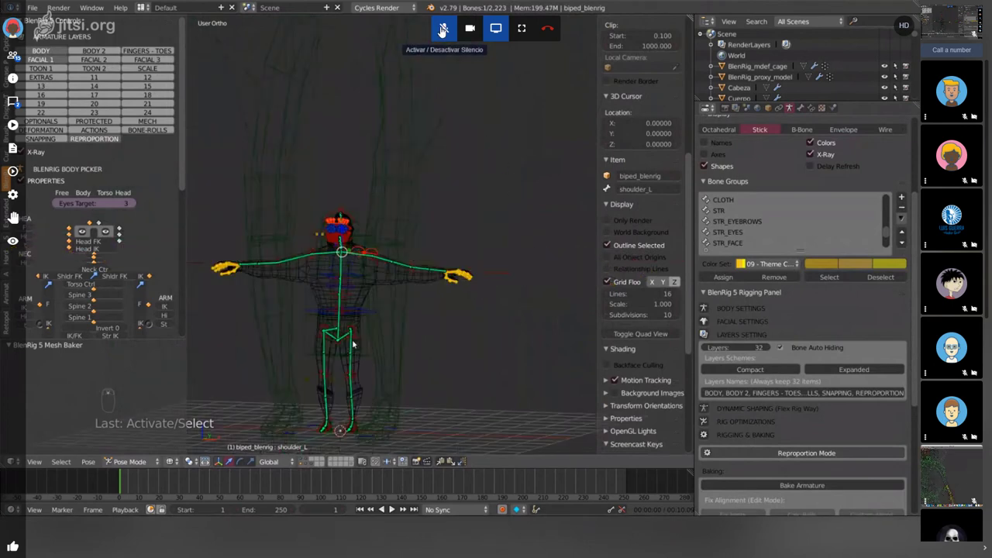
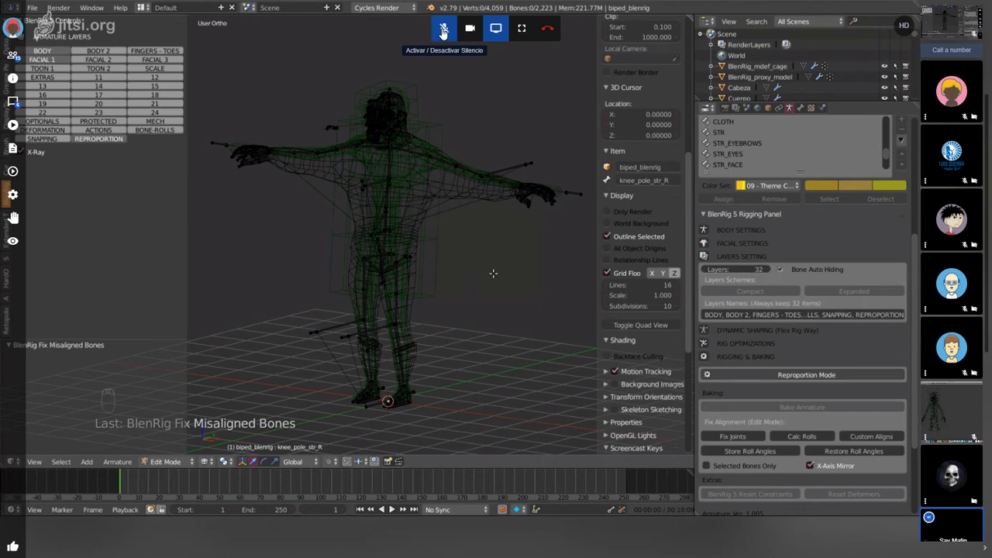
- Turn the view to inspect the body shown as the solid red-suited proxy model
drag(434, 33, 434, 33)
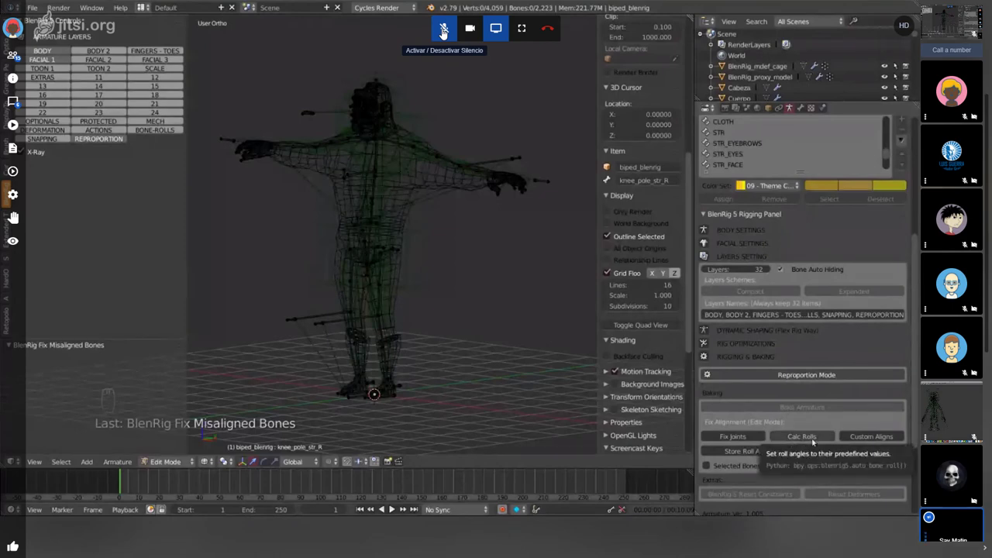
drag(434, 33, 434, 32)
drag(434, 33, 318, 356)
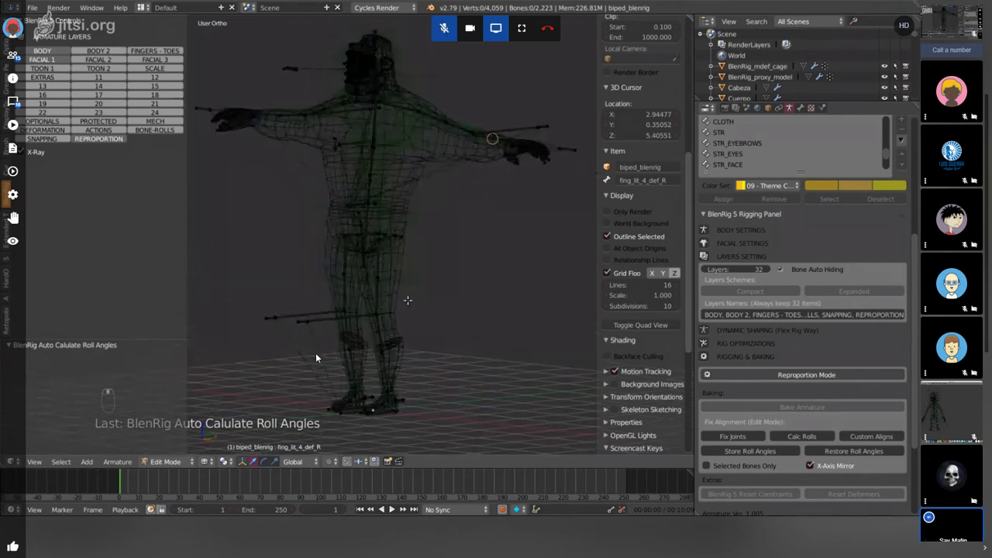
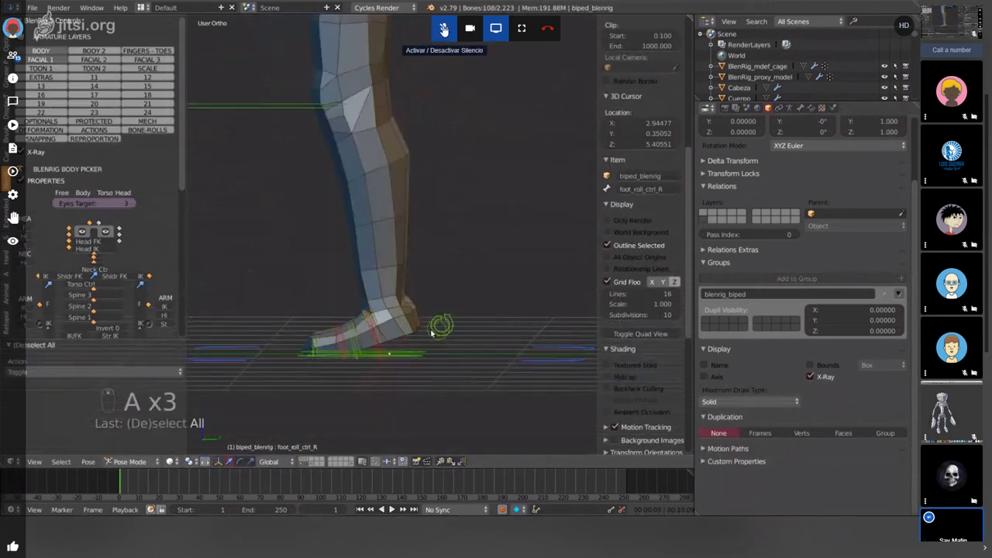
key(alt+g)
key(alt+r)
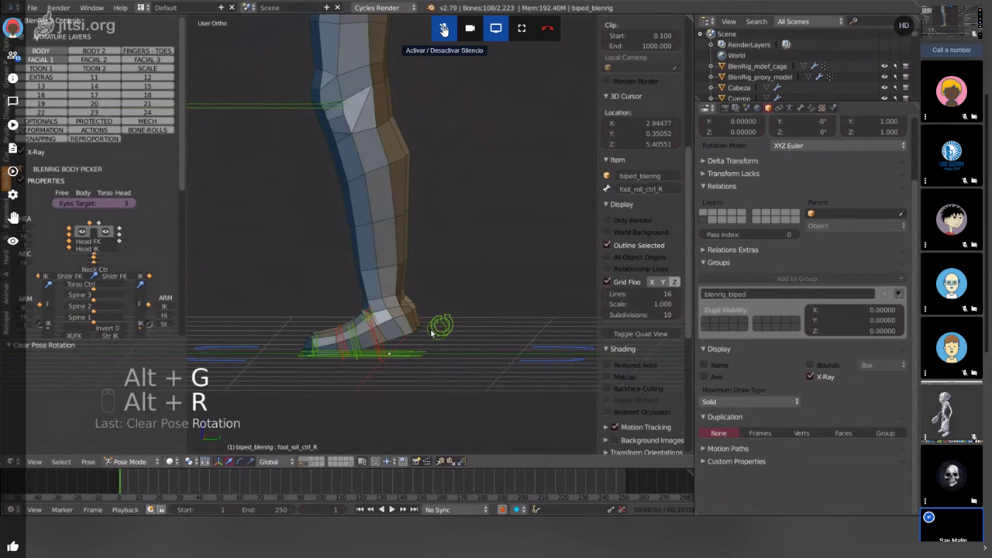
key(alt+s)
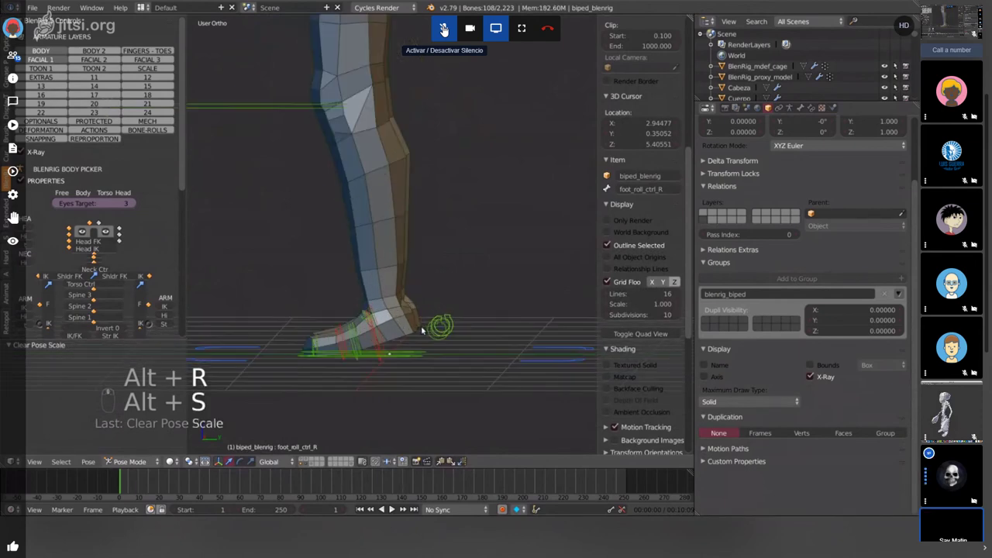
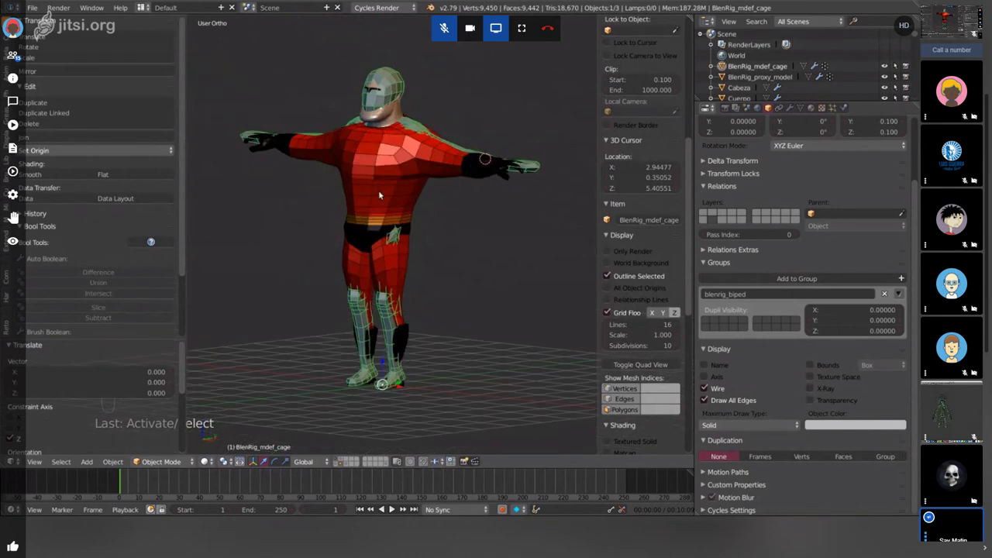
- Switch to wireframe so only the deform cage shows and orbit around it
key(z)
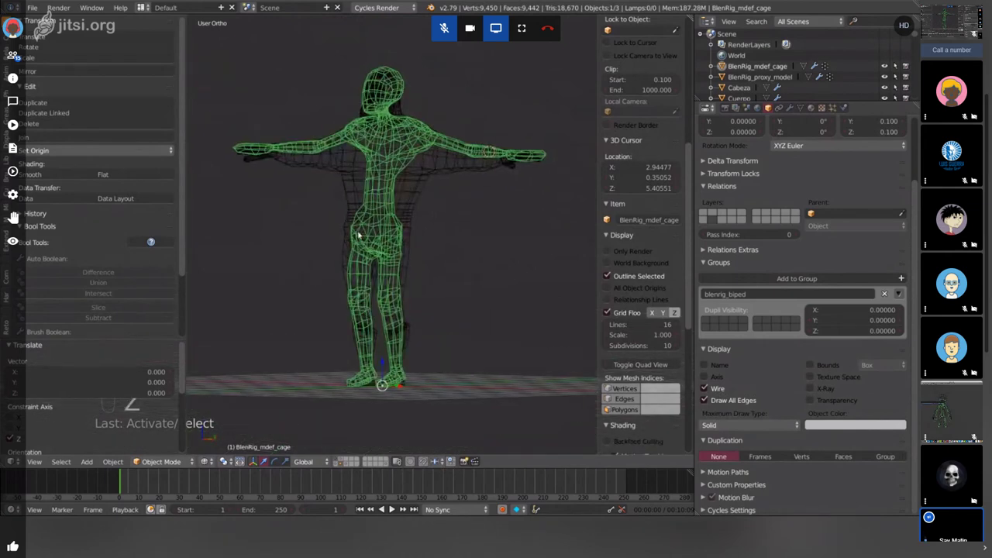
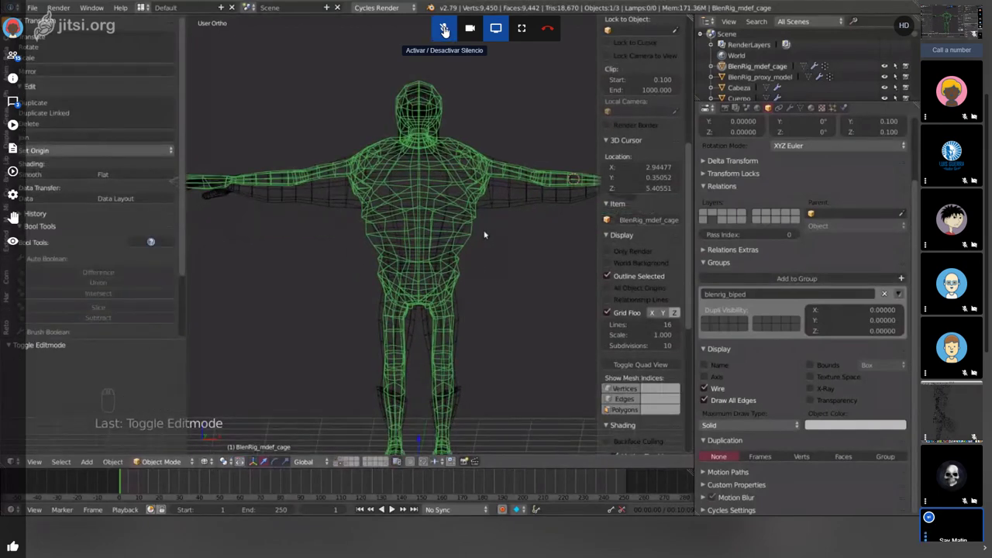
drag(436, 31, 436, 31)
drag(436, 31, 437, 31)
drag(437, 31, 436, 31)
drag(436, 31, 436, 31)
drag(436, 31, 437, 31)
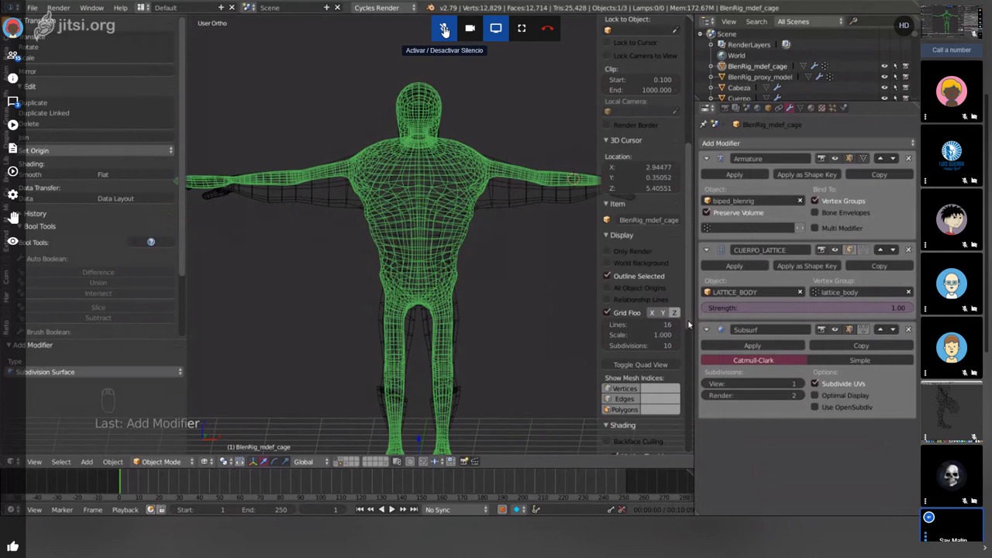
- Set the cage's Subsurf View level to 2 with Optimal Display, then return to solid shading
drag(436, 31, 436, 31)
drag(436, 31, 436, 31)
drag(436, 31, 437, 31)
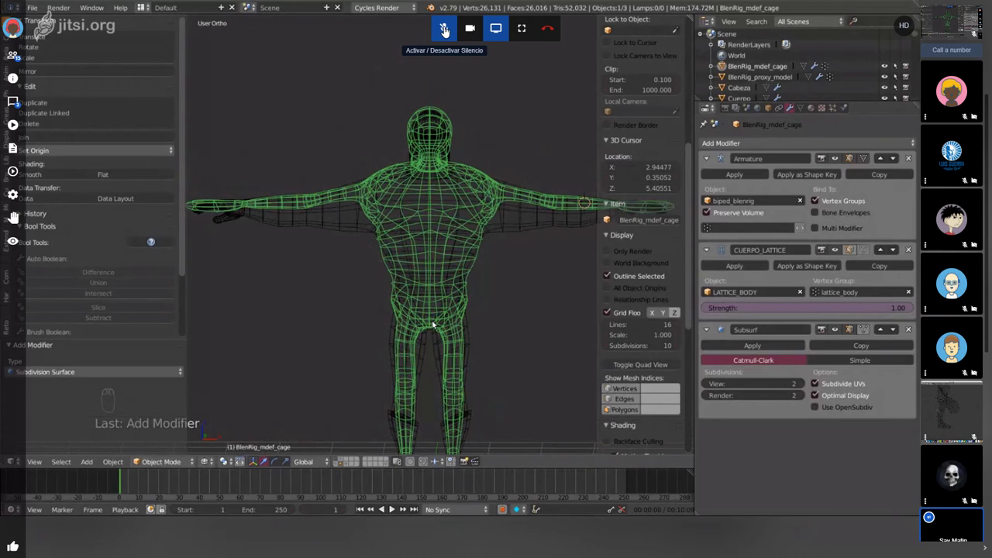
key(z)
drag(436, 31, 437, 31)
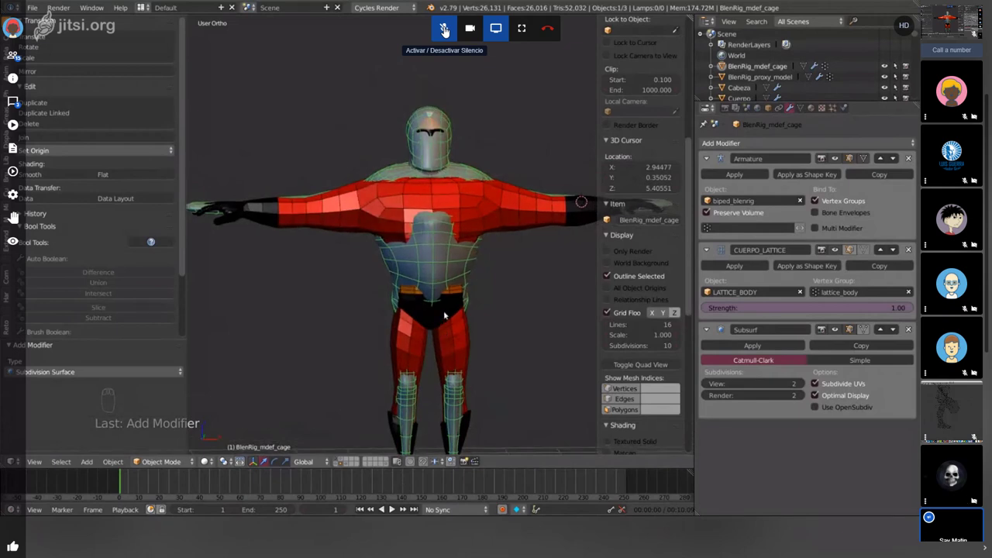
drag(437, 31, 436, 31)
drag(436, 31, 437, 31)
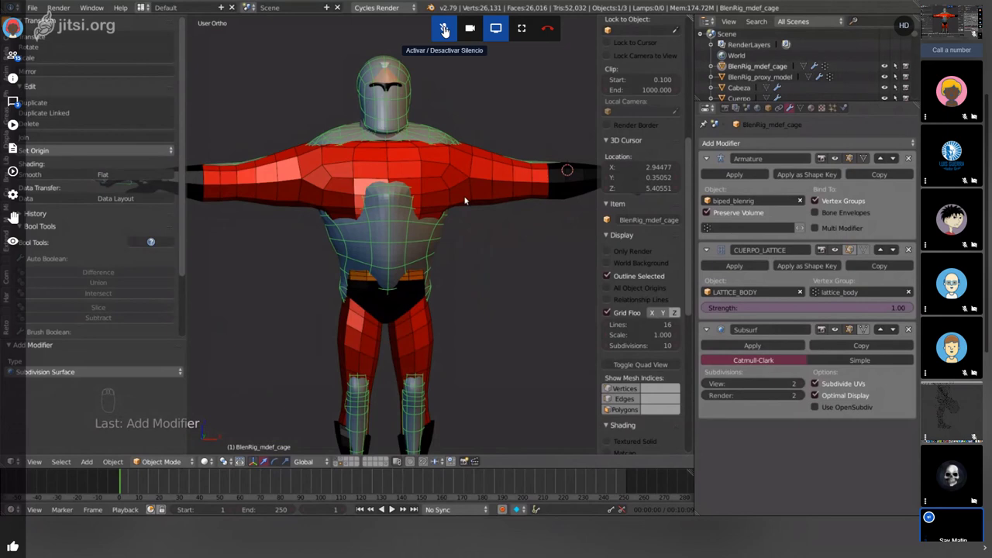
drag(436, 31, 436, 31)
drag(436, 31, 437, 31)
right_click(436, 31)
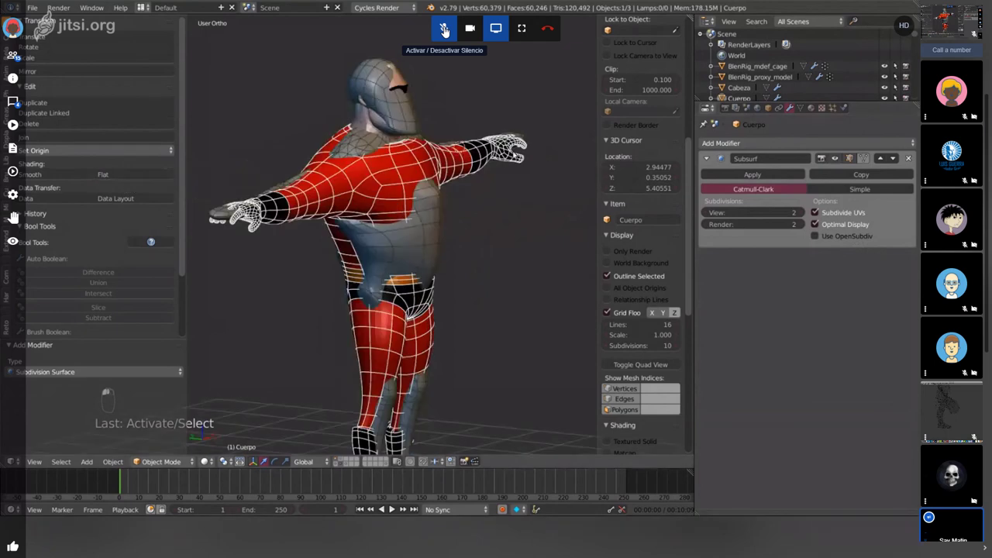
drag(436, 31, 437, 31)
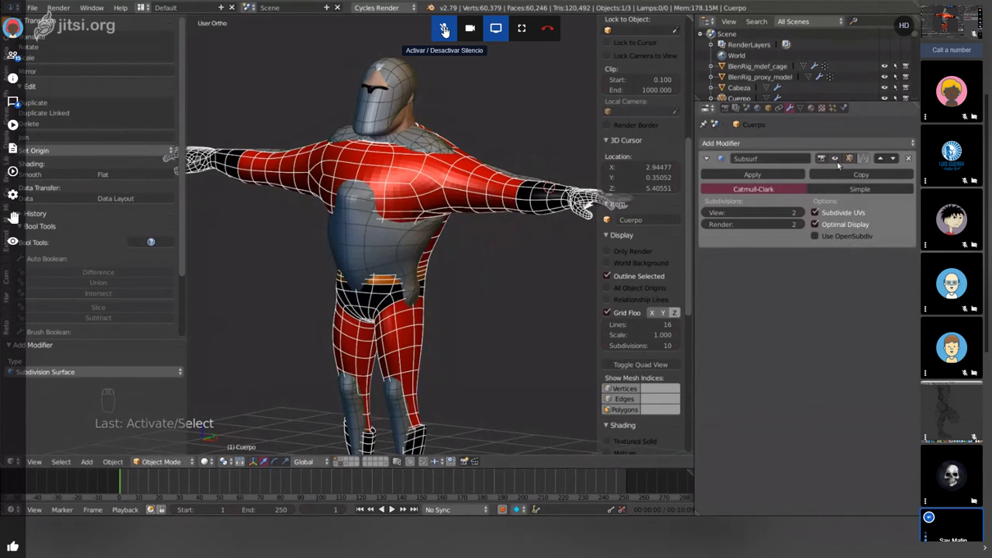
drag(436, 31, 436, 31)
drag(436, 31, 436, 31)
scroll(down, 3)
drag(436, 31, 436, 31)
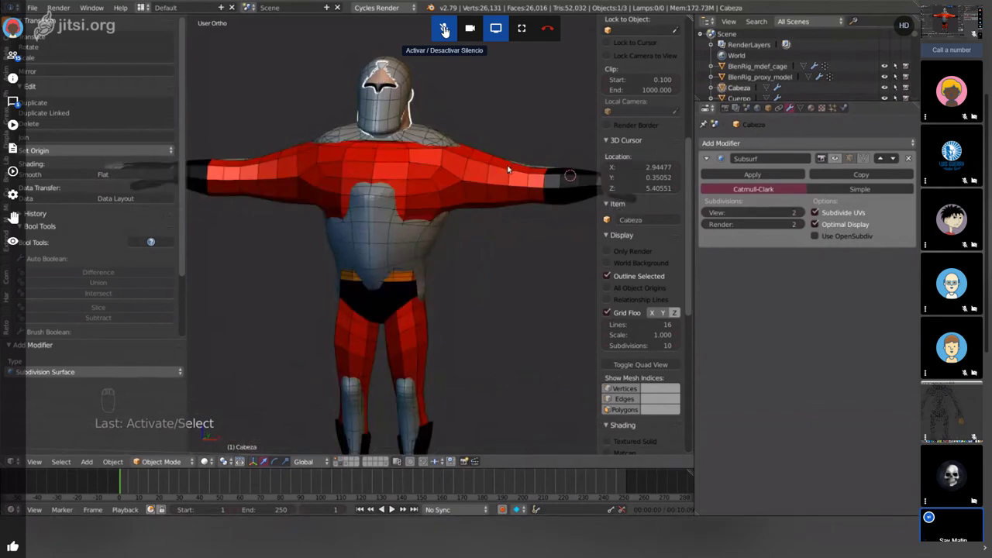
scroll(down, 3)
drag(436, 31, 436, 31)
scroll(down, 3)
drag(437, 31, 437, 31)
scroll(down, 3)
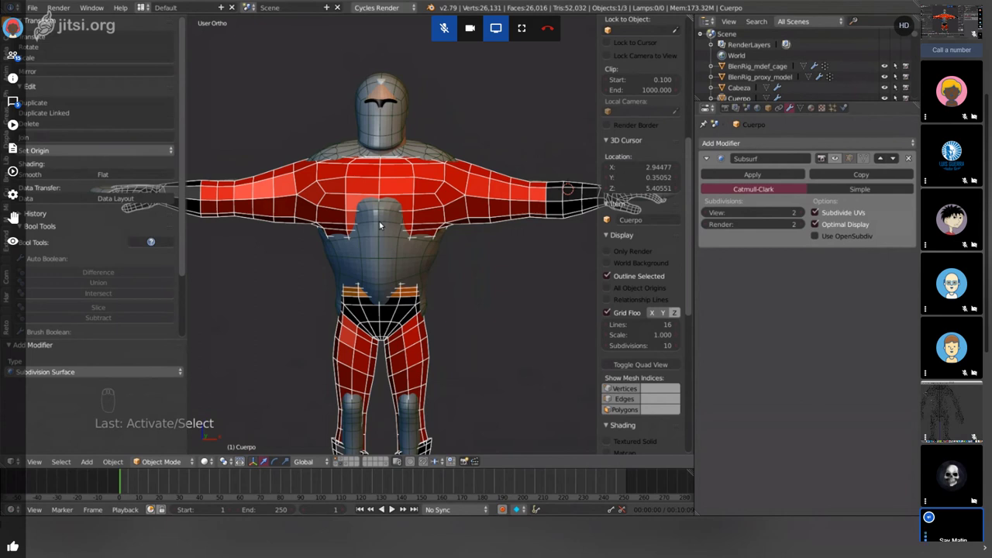
- Switch the cage into Sculpt Mode and orbit to view the arm from another angle
key(Tab)
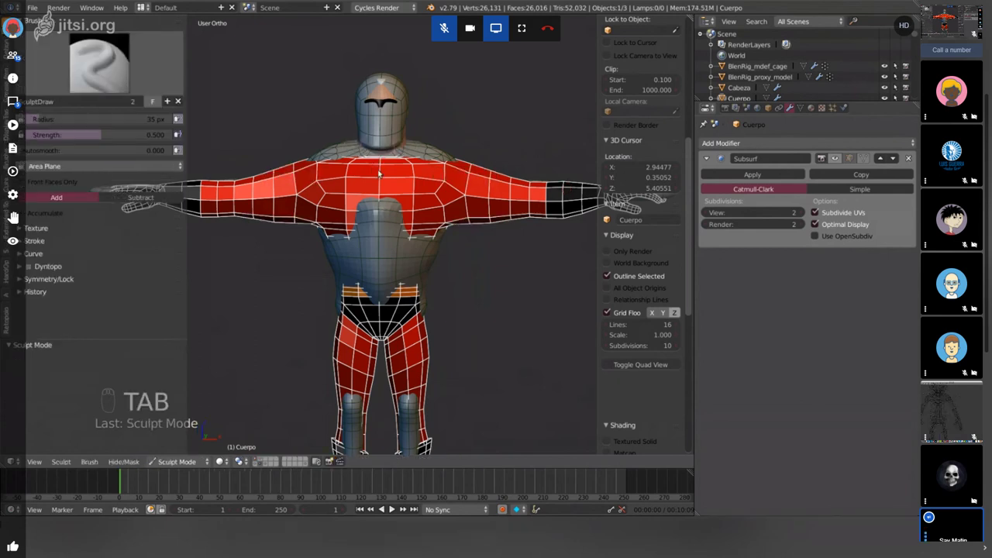
key(Tab)
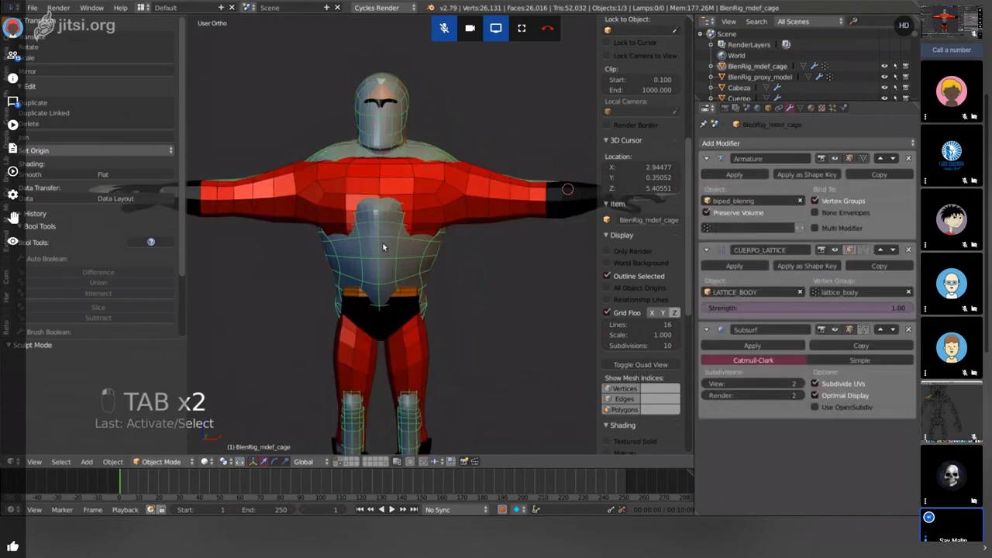
key(Tab)
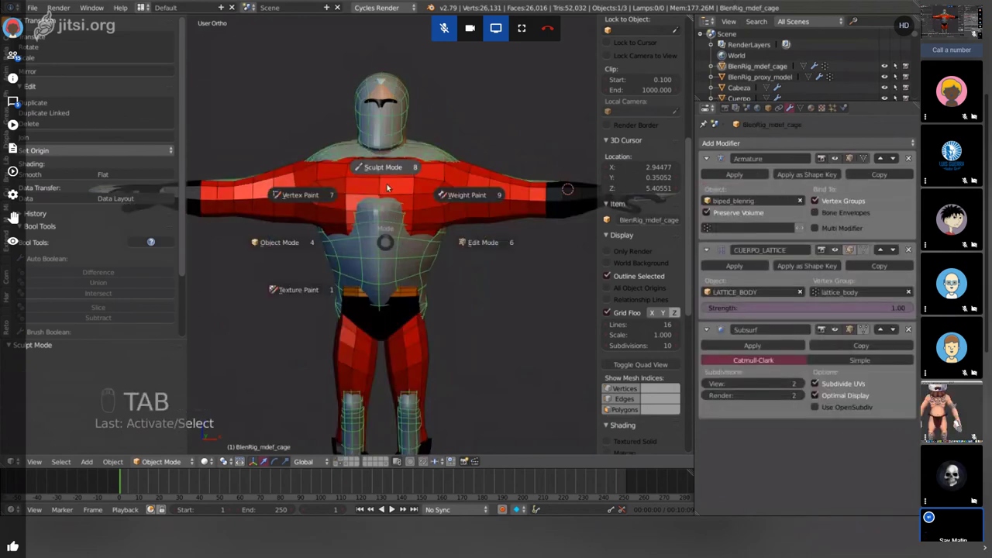
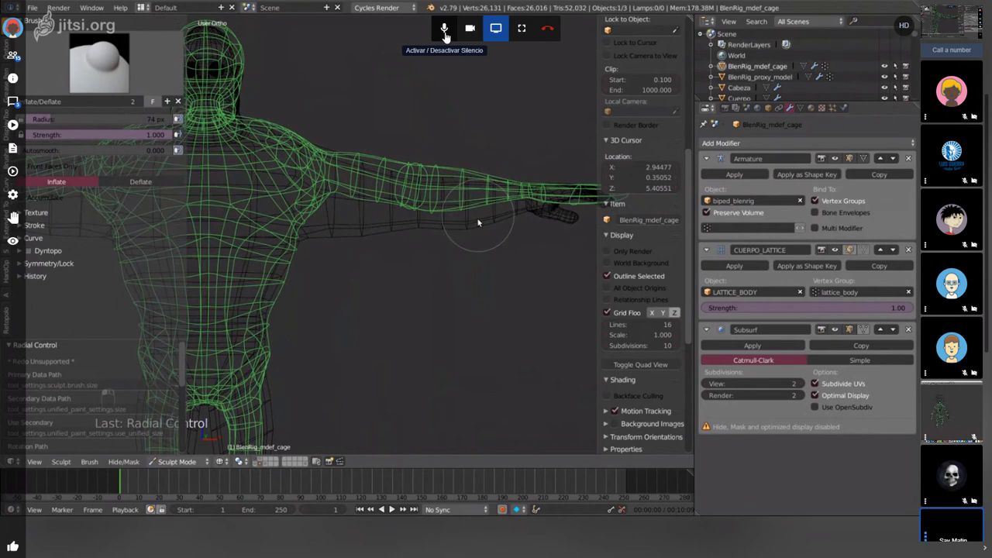
drag(437, 36, 437, 36)
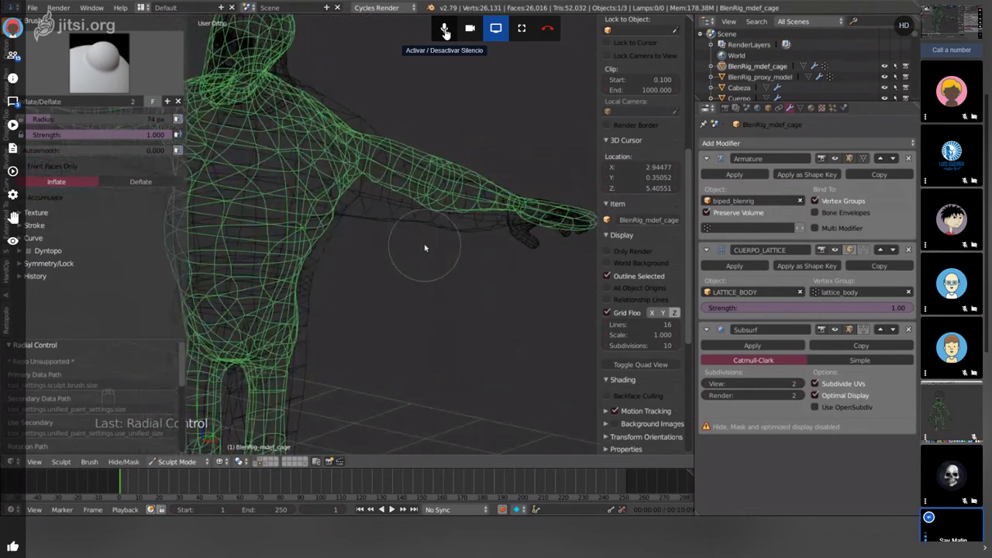
drag(437, 31, 437, 32)
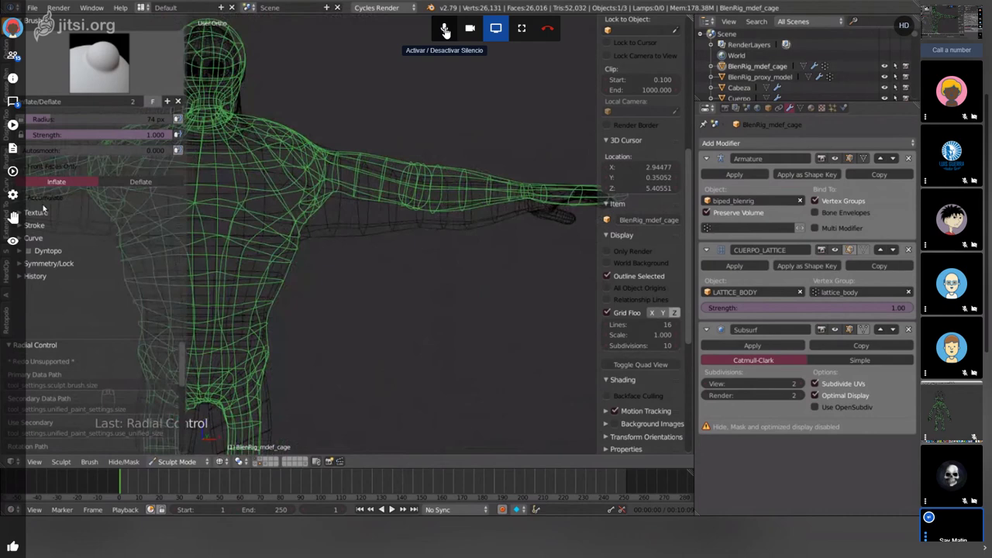
- Inflate the cage over the shoulder, chest and along the upper arm
drag(437, 32, 437, 32)
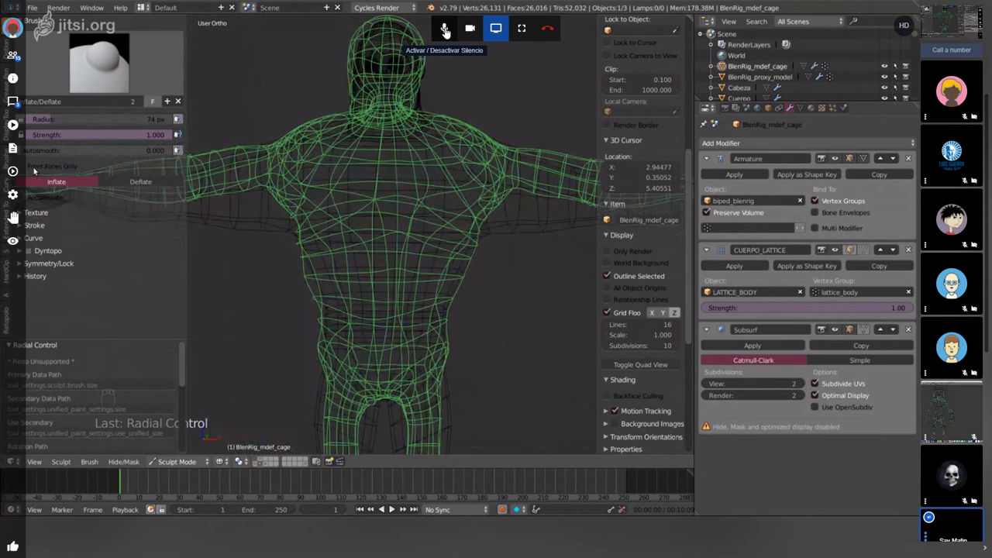
drag(437, 32, 437, 31)
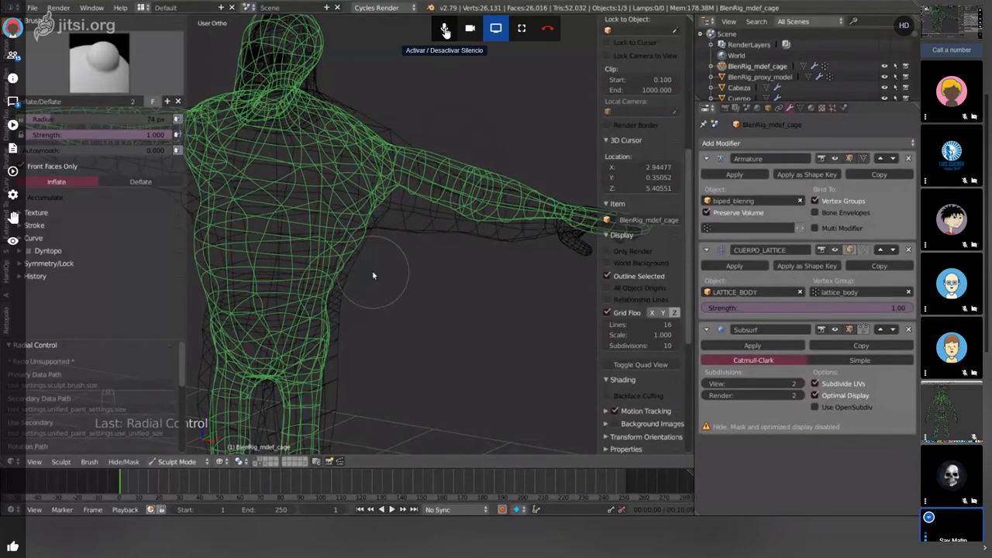
drag(437, 32, 437, 31)
drag(437, 31, 437, 31)
drag(437, 31, 437, 31)
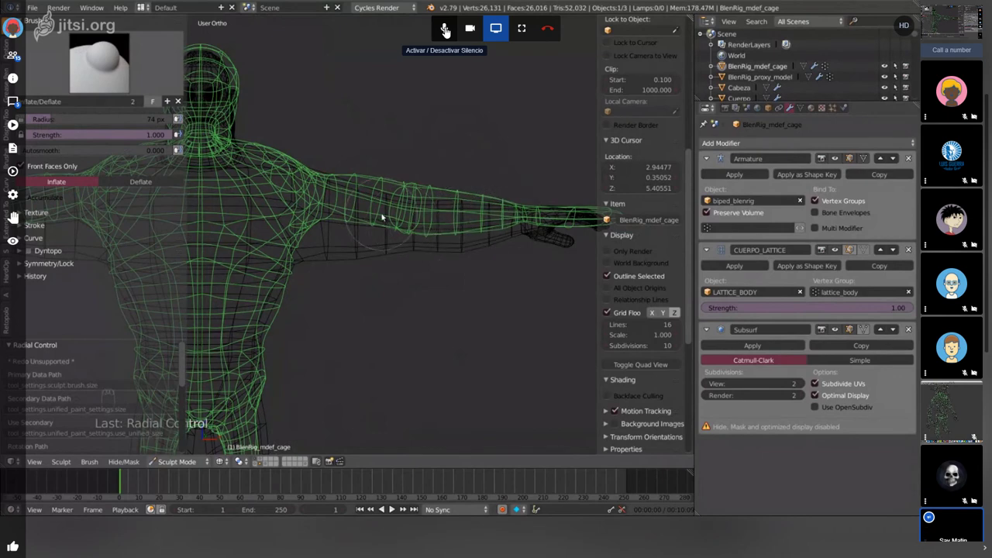
middle_click(437, 31)
click(437, 31)
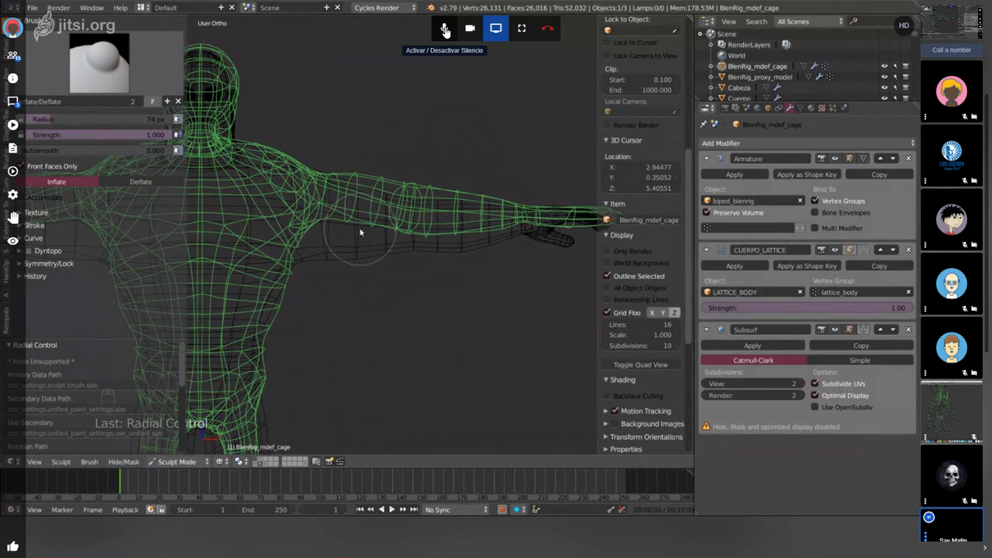
- Switch to the Grab sculpt brush
key(g)
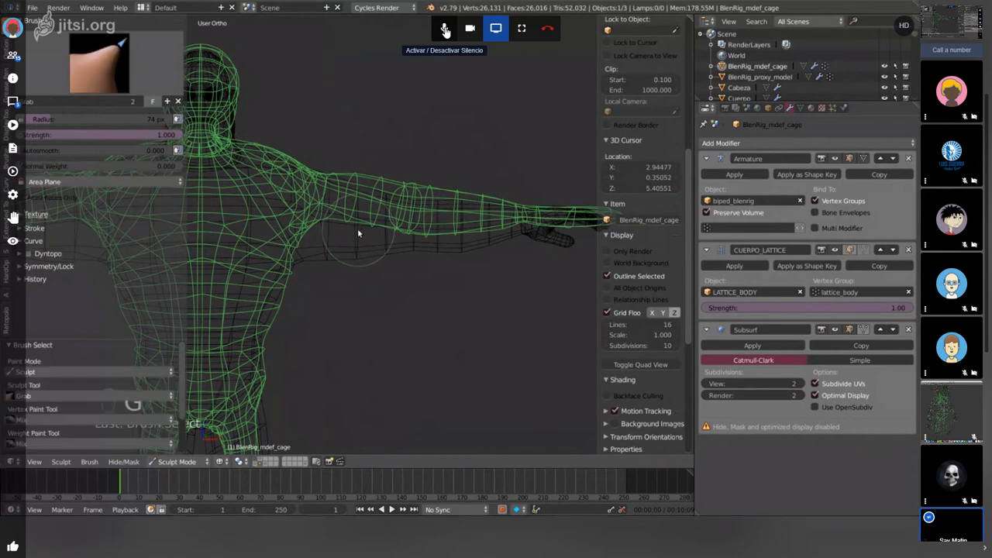
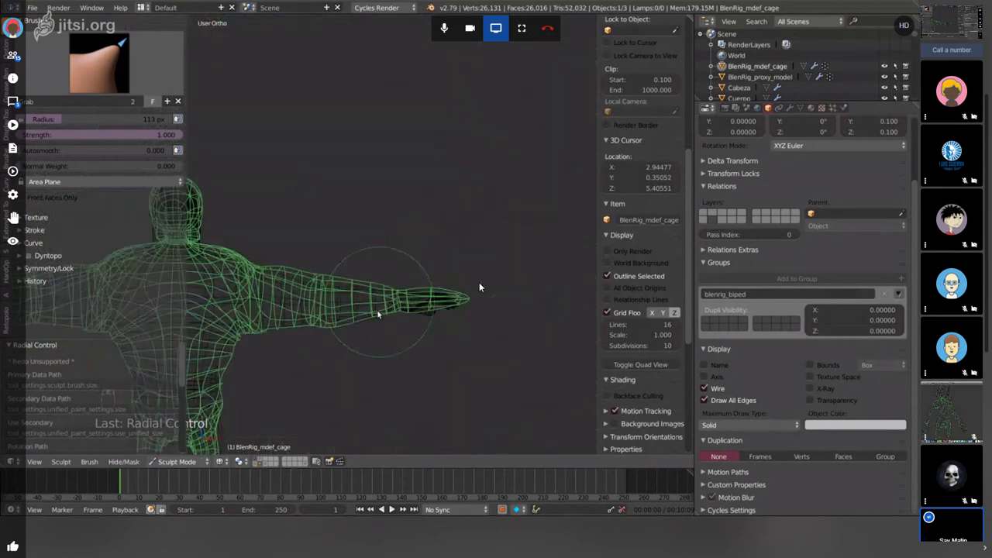
- Zoom in on the arm and pull the upper-arm cage onto the arm with the Grab brush
drag(481, 285, 481, 285)
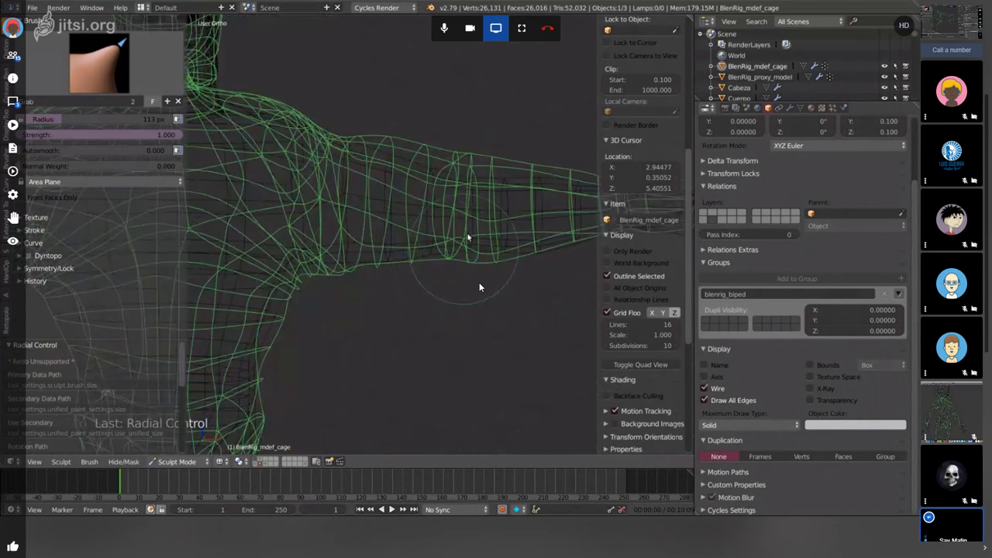
scroll(down, 3)
drag(481, 285, 481, 285)
drag(481, 285, 481, 285)
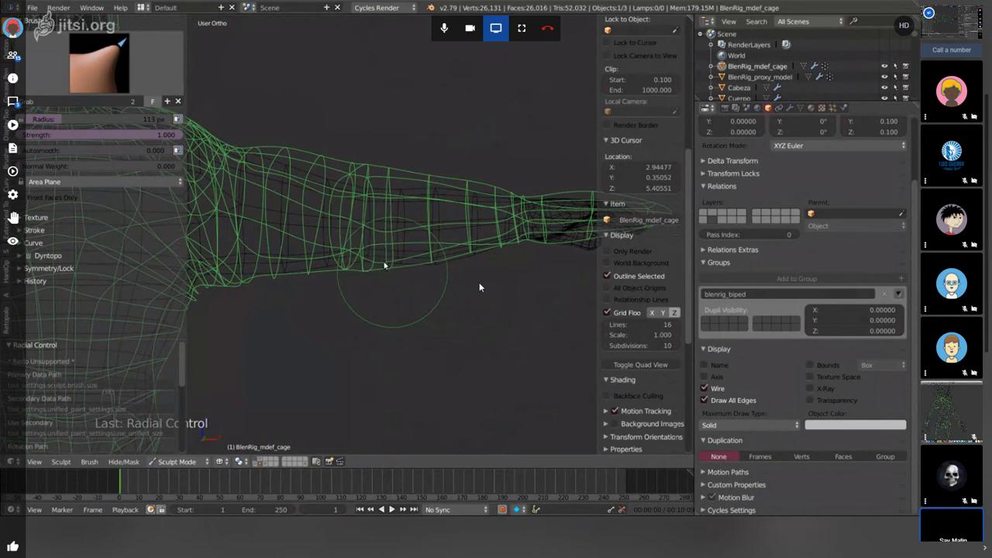
- Pull the forearm and wrist cage closer to the arm, then bring the head and shoulders into view
drag(481, 285, 481, 285)
drag(481, 285, 481, 285)
drag(481, 285, 481, 285)
drag(481, 285, 481, 285)
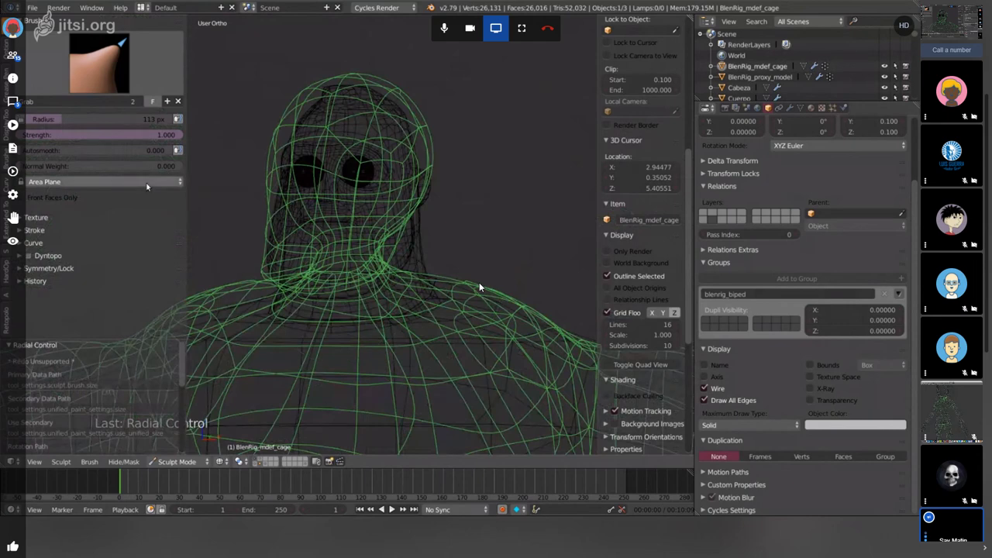
- Adjust the cage around the neck and pull the torso cage closer to the body
drag(481, 285, 481, 285)
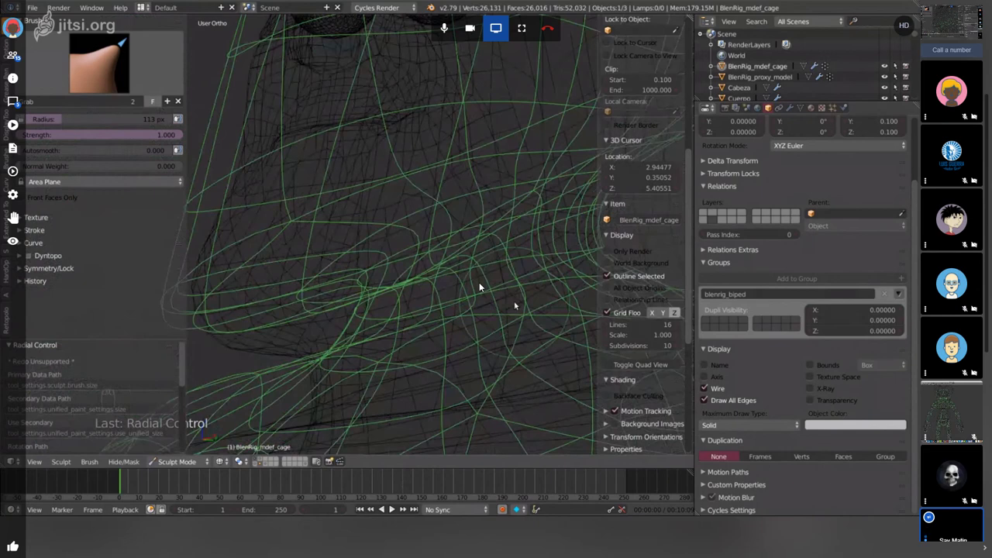
drag(481, 285, 481, 285)
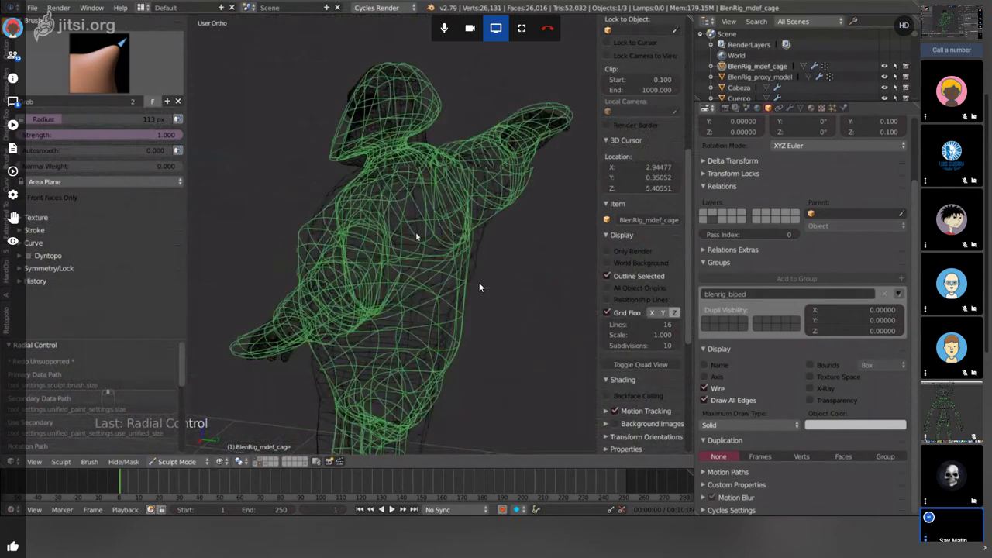
drag(481, 286, 481, 285)
drag(481, 286, 481, 285)
drag(481, 285, 481, 285)
drag(481, 285, 481, 285)
- Pull the hip and leg cage closer to the body with Grab strokes
drag(482, 285, 481, 285)
drag(481, 285, 482, 285)
drag(481, 285, 482, 285)
drag(481, 285, 363, 102)
drag(363, 103, 360, 84)
drag(360, 84, 362, 87)
drag(360, 84, 359, 84)
drag(361, 86, 394, 114)
key(KP_3)
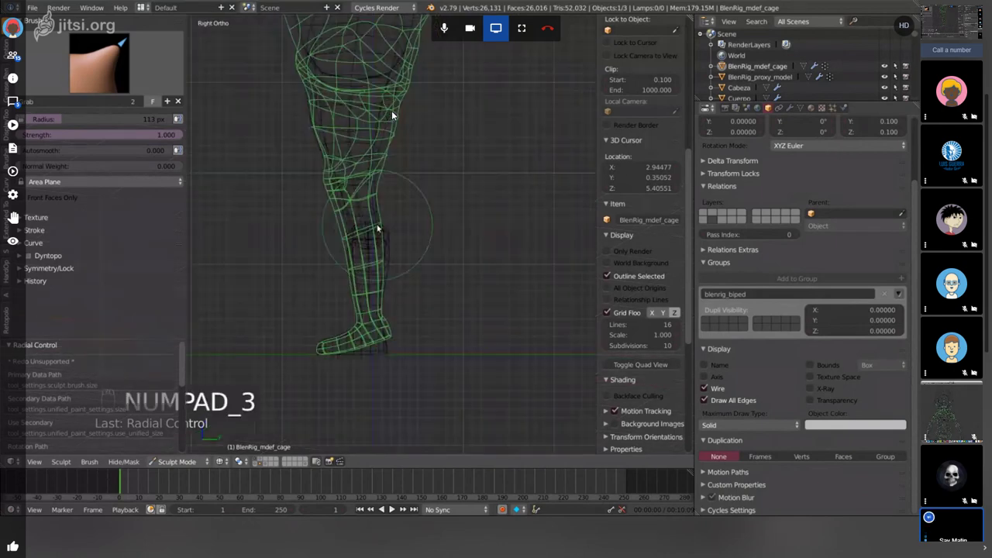
drag(395, 114, 394, 114)
drag(394, 114, 395, 114)
middle_click(395, 114)
drag(394, 114, 395, 114)
drag(396, 113, 395, 113)
drag(395, 113, 393, 98)
drag(393, 99, 393, 95)
drag(393, 96, 393, 87)
drag(393, 88, 393, 87)
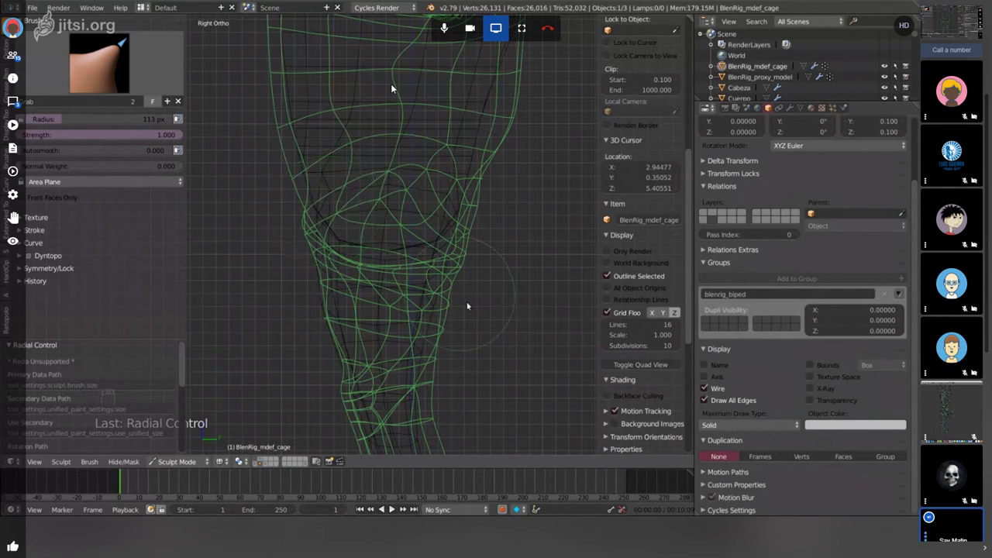
drag(393, 87, 394, 87)
key(KP_3)
drag(394, 87, 394, 87)
drag(394, 87, 394, 87)
drag(394, 86, 394, 87)
drag(393, 87, 394, 86)
drag(394, 87, 393, 87)
drag(394, 87, 394, 87)
drag(393, 87, 394, 86)
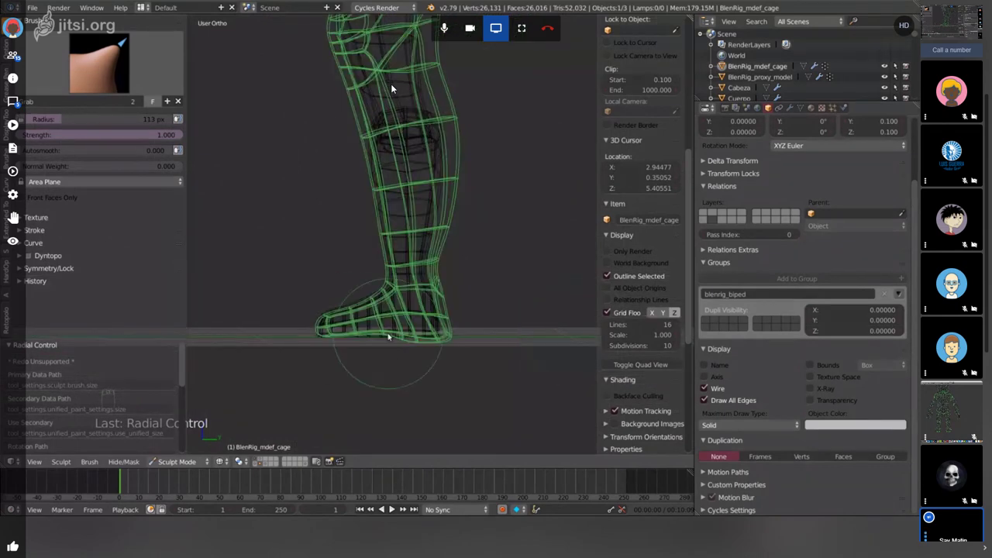
- Move the view up along the body toward the head
drag(394, 87, 394, 87)
drag(394, 86, 395, 90)
drag(395, 90, 433, 31)
drag(396, 90, 432, 31)
drag(433, 29, 432, 29)
drag(433, 29, 433, 29)
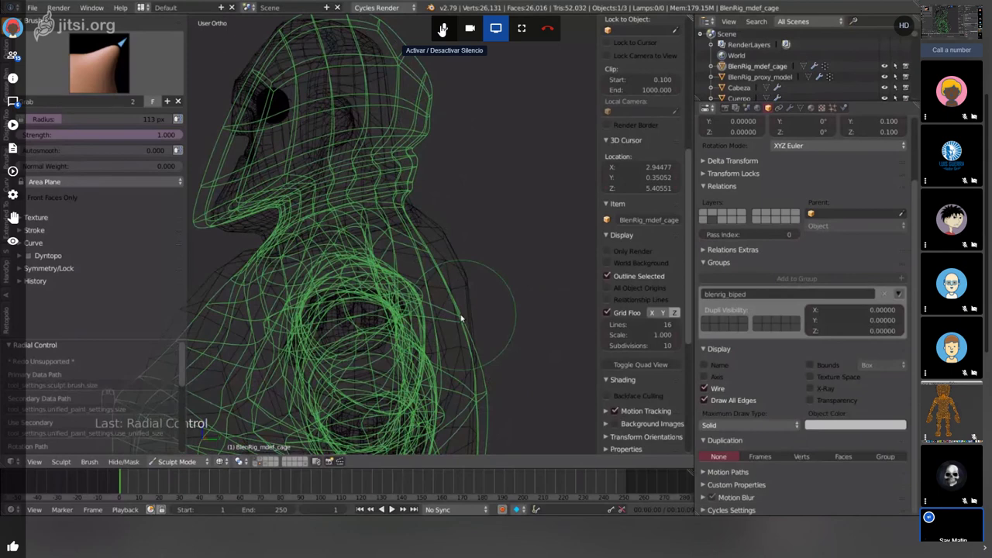
- Orbit around the head cage, frame the whole body from the front and bring up the sculpt brush choices
drag(432, 29, 433, 30)
drag(432, 30, 432, 29)
drag(432, 29, 434, 25)
drag(434, 26, 434, 25)
drag(434, 25, 434, 25)
drag(434, 25, 434, 24)
key(z)
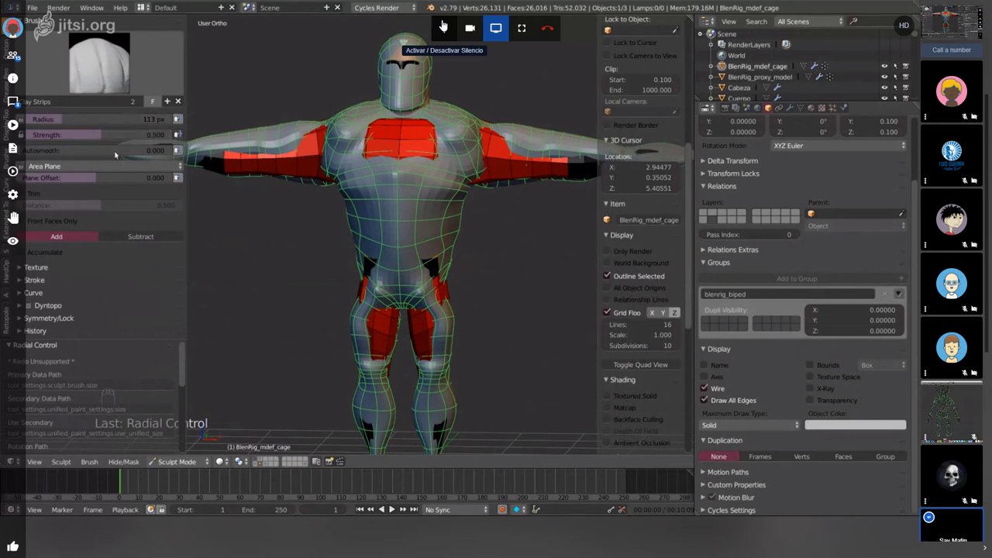
- Try the Smooth brush at lower strength, then set Clay Strips to strength 0.620 with a 36 px radius
drag(434, 24, 434, 24)
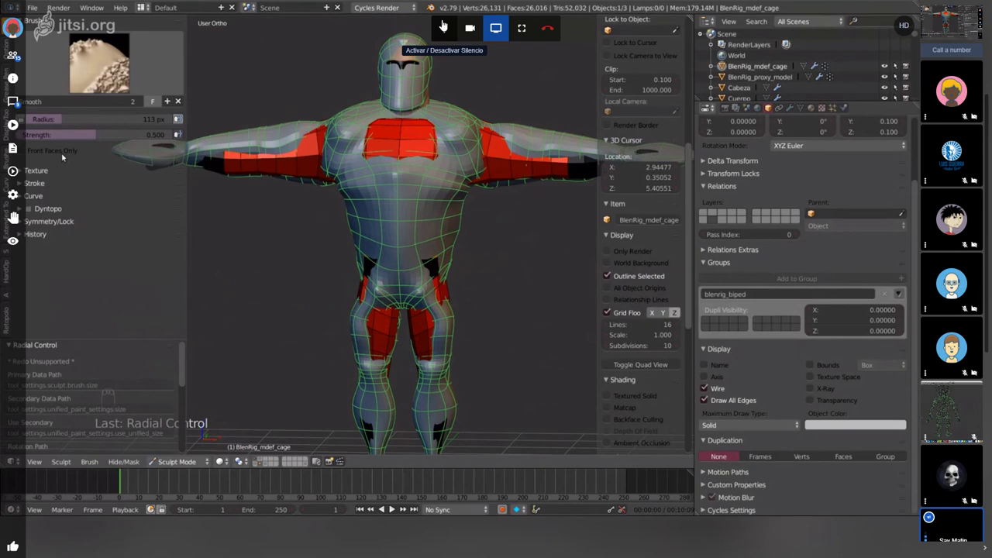
drag(433, 24, 434, 24)
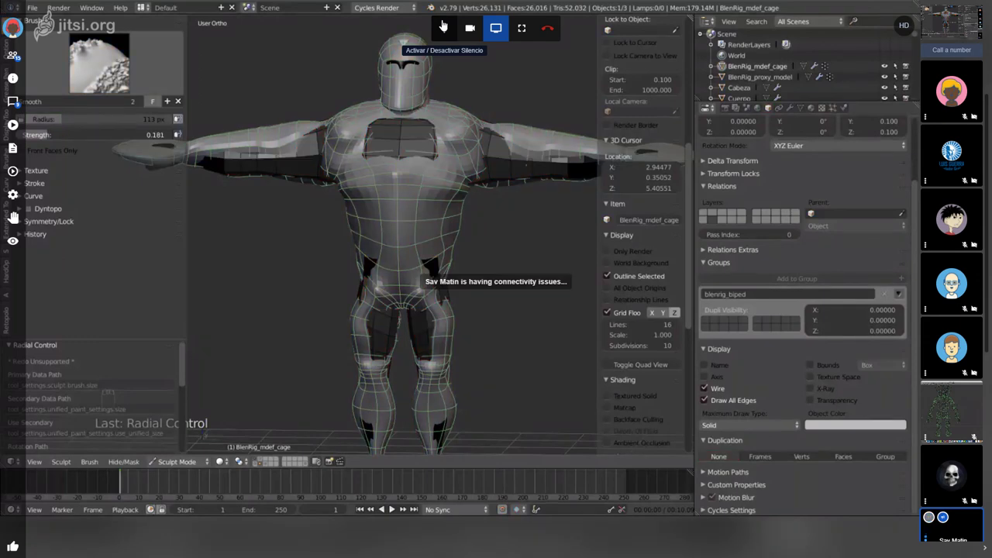
drag(434, 24, 434, 24)
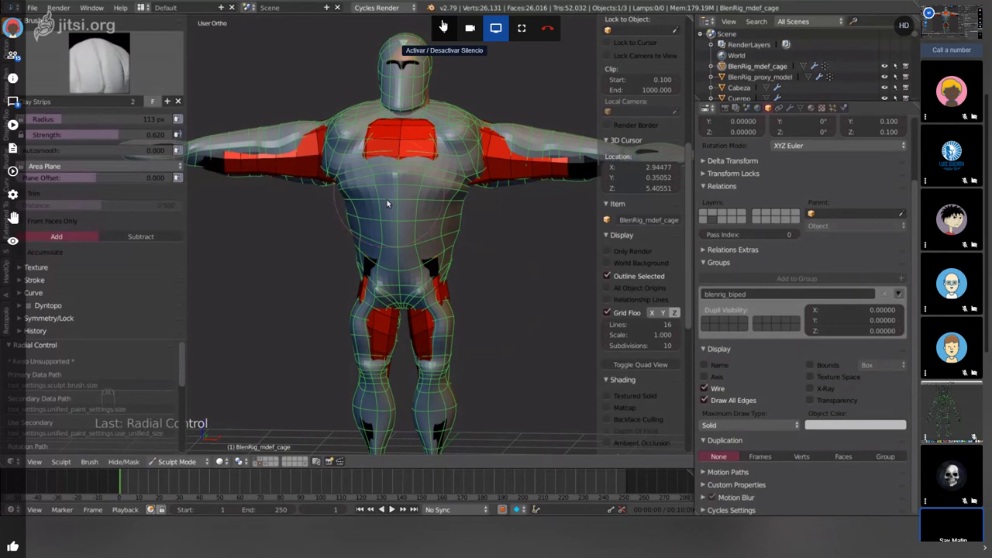
key(f)
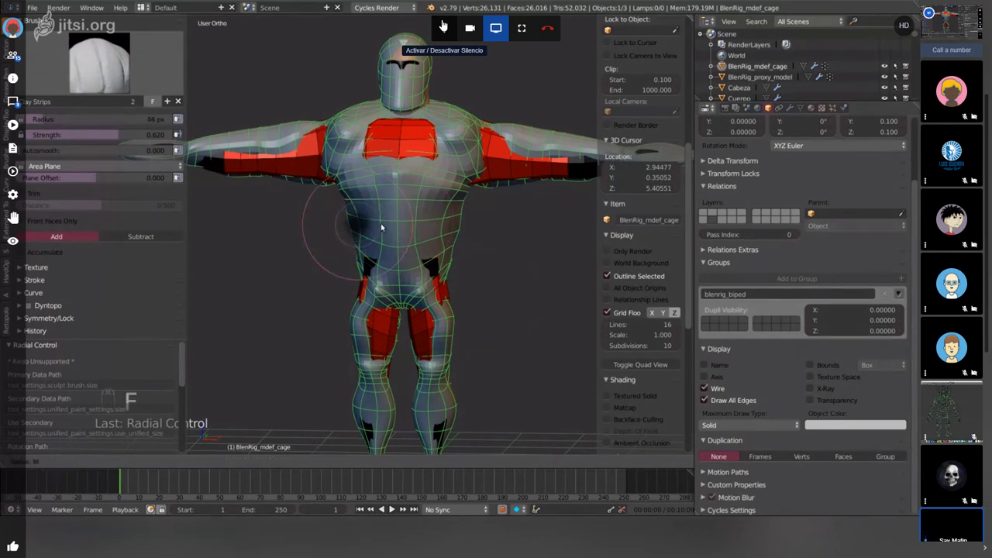
- Zoom in close on the chest and neck of the cage and enlarge the brush radius with F
drag(434, 24, 434, 24)
drag(434, 24, 434, 24)
drag(434, 24, 434, 24)
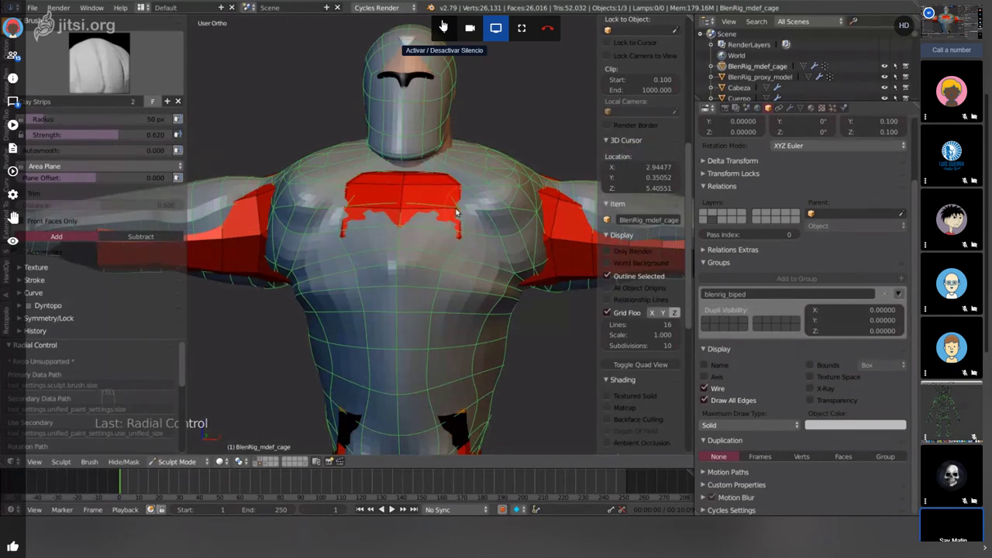
drag(434, 24, 434, 24)
click(434, 24)
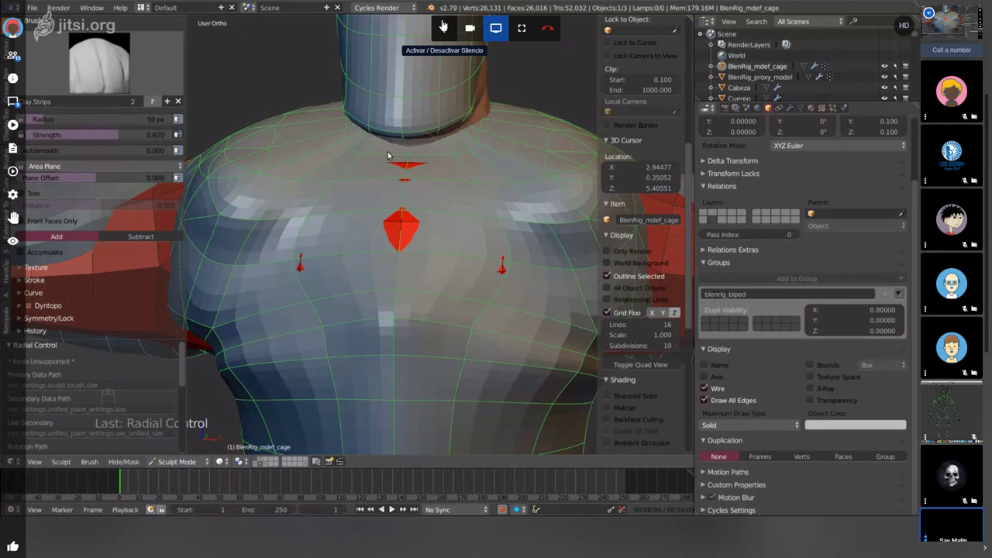
drag(434, 24, 434, 24)
key(f)
- Orbit around the chest to inspect the coarse faces with Subsurf hidden in the viewport
drag(434, 24, 434, 25)
drag(434, 24, 434, 24)
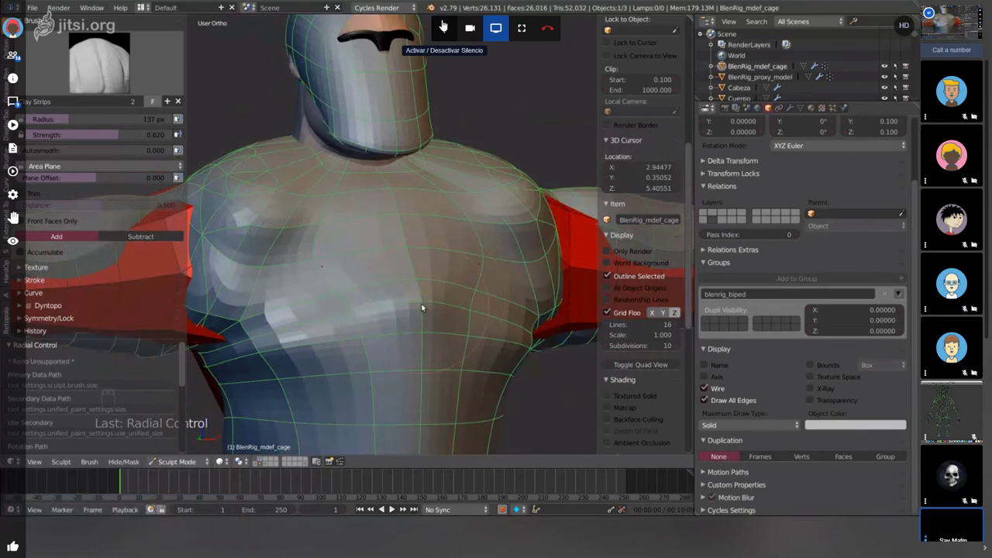
drag(434, 24, 434, 24)
drag(434, 24, 434, 24)
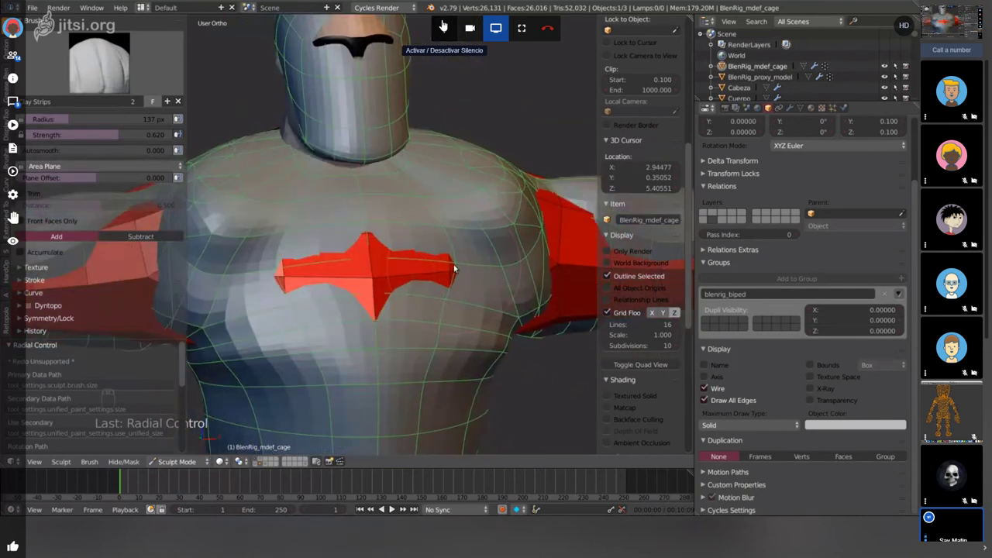
drag(433, 24, 433, 24)
drag(434, 24, 434, 24)
drag(434, 24, 434, 24)
drag(434, 24, 434, 24)
drag(434, 25, 434, 25)
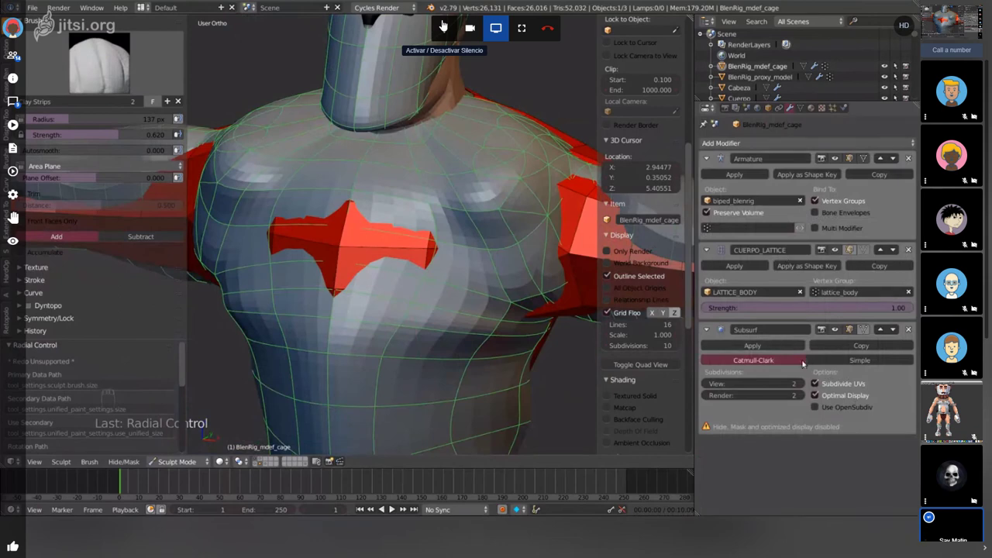
- Re-enable the Subsurf modifier's display on BlenRig_mdef_cage so the cage shows smoothed
drag(434, 24, 434, 24)
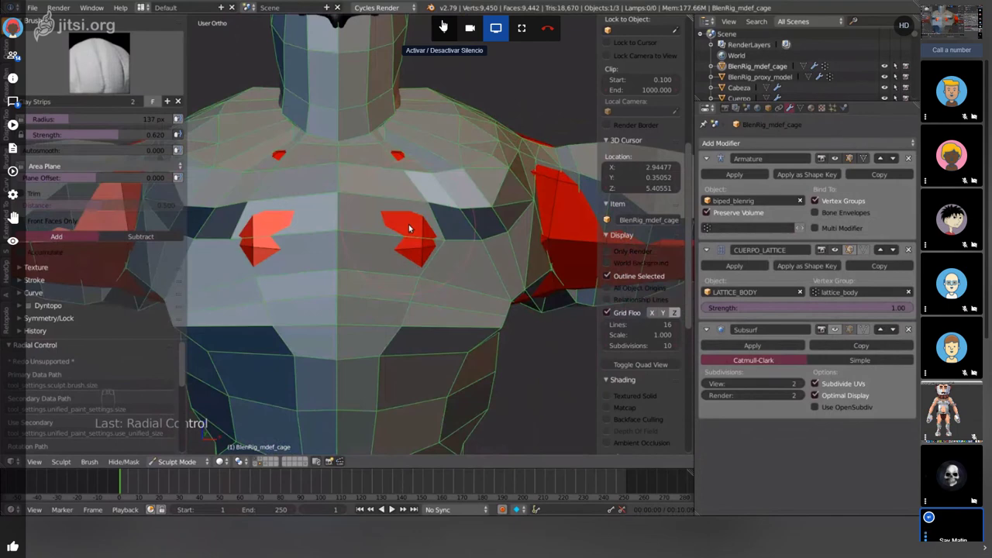
drag(434, 24, 434, 24)
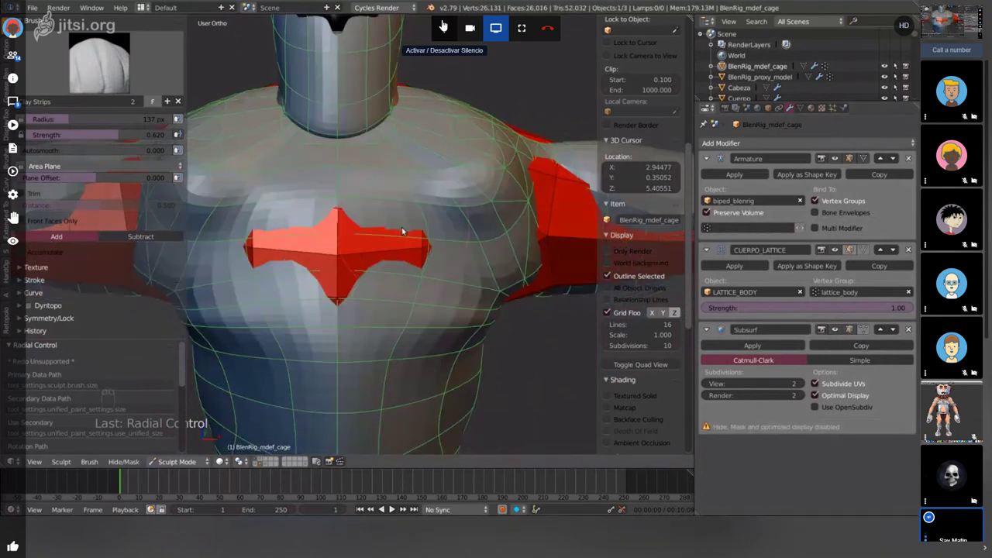
- Switch from the Grab brush to Crease, undo the test strokes on the chest, and keep Crease active
key(g)
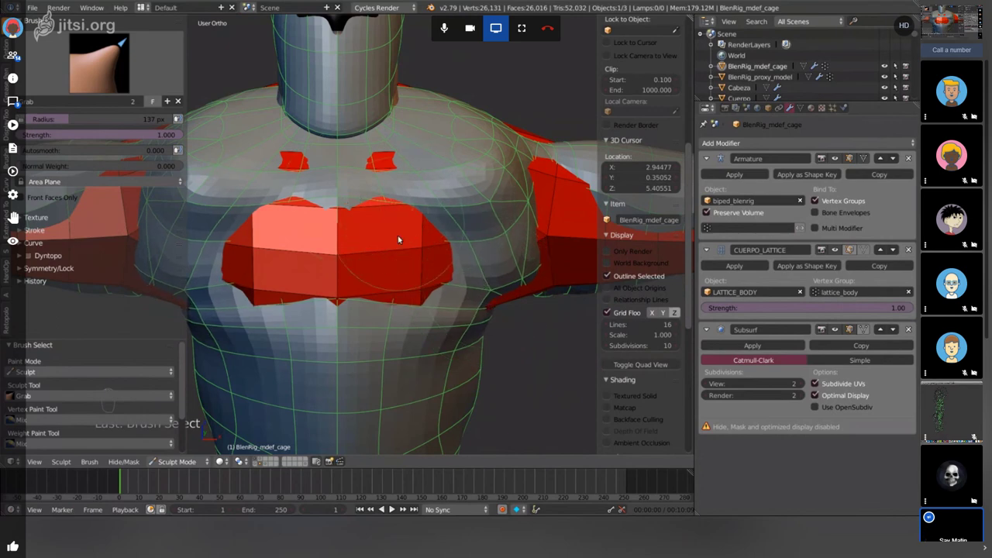
key(4)
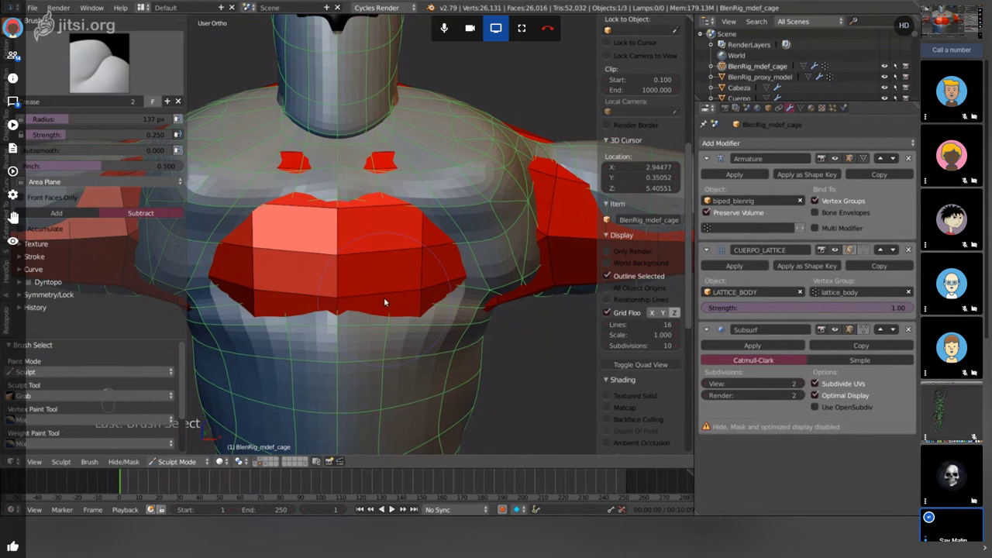
key(ctrl+z)
key(ctrl+z)
key(4)
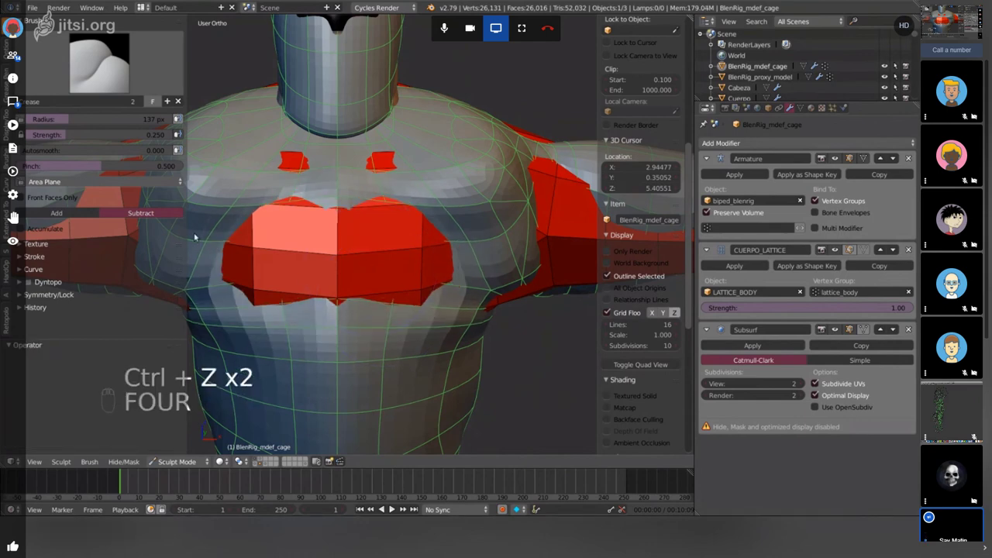
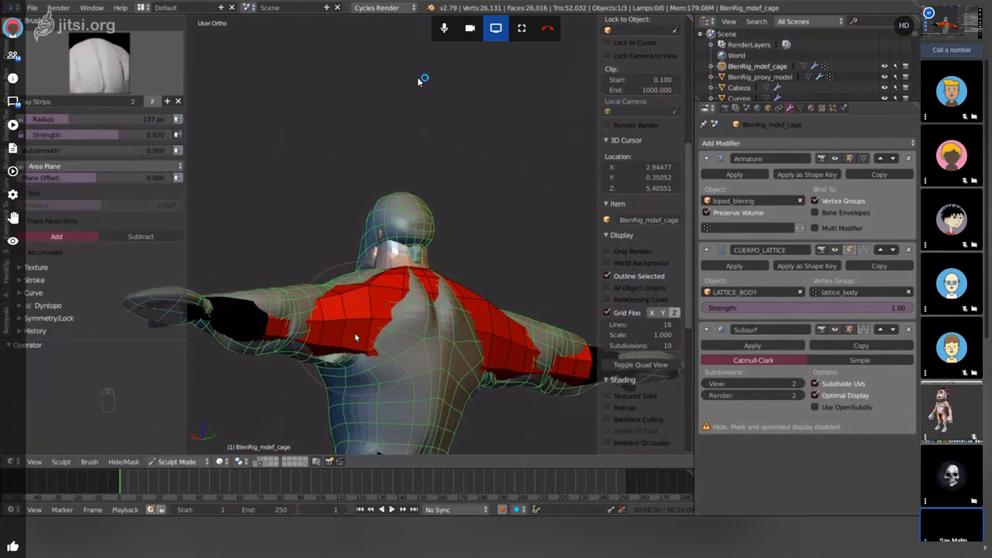
- Build up the cage with Clay Strips where the red body shows along the side of the torso
drag(420, 80, 420, 80)
drag(420, 80, 420, 80)
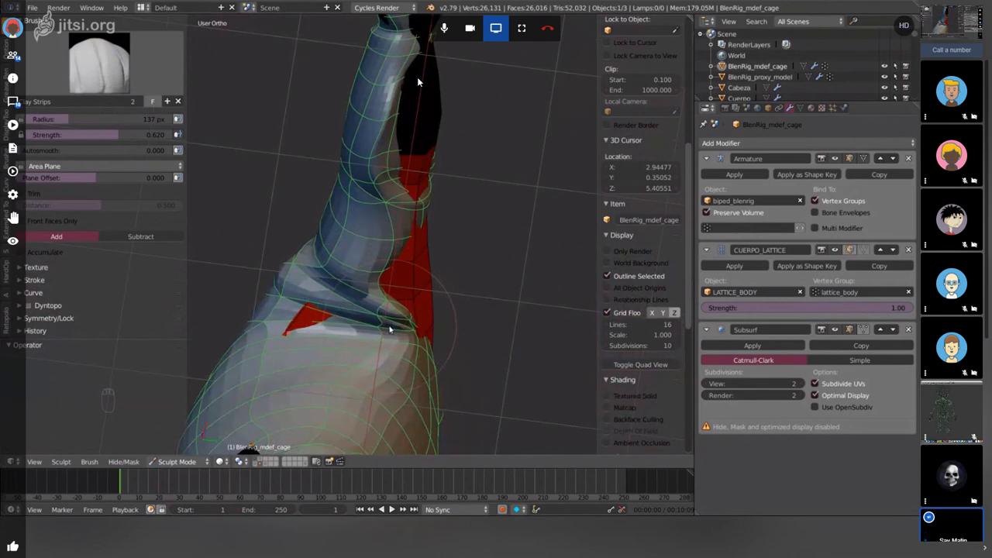
drag(420, 80, 420, 80)
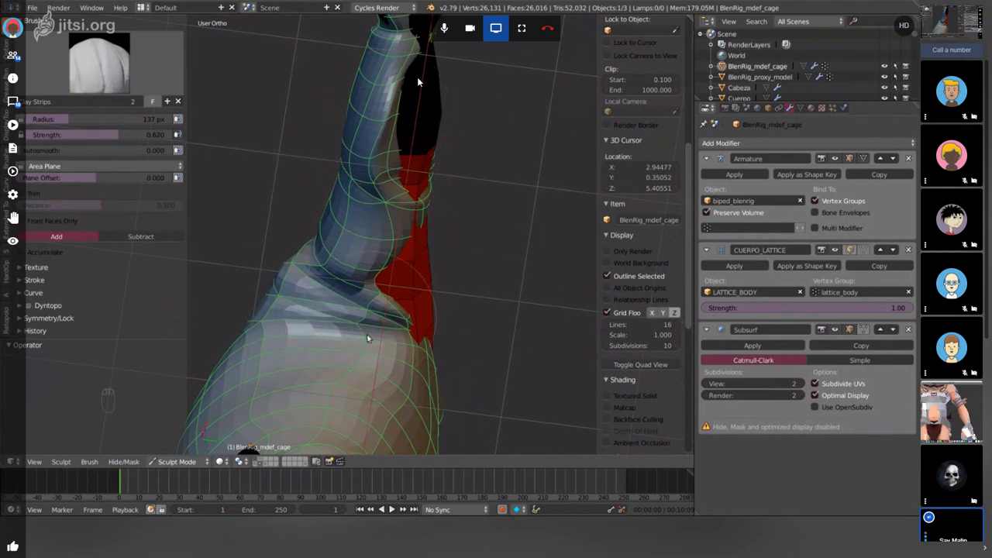
drag(420, 80, 420, 80)
- Sculpt the cage near the armpit under the raised arm so less body pokes through
drag(420, 80, 420, 80)
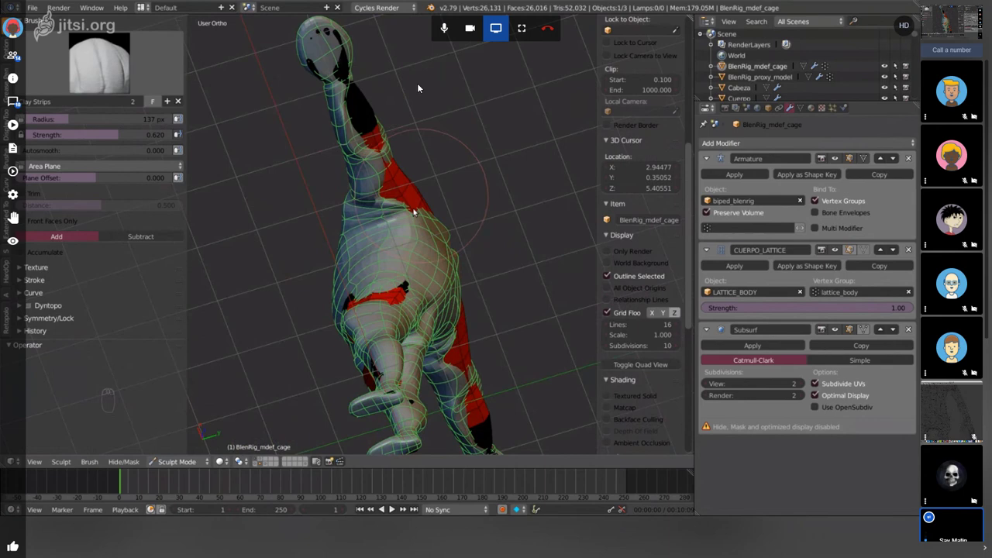
drag(420, 86, 420, 86)
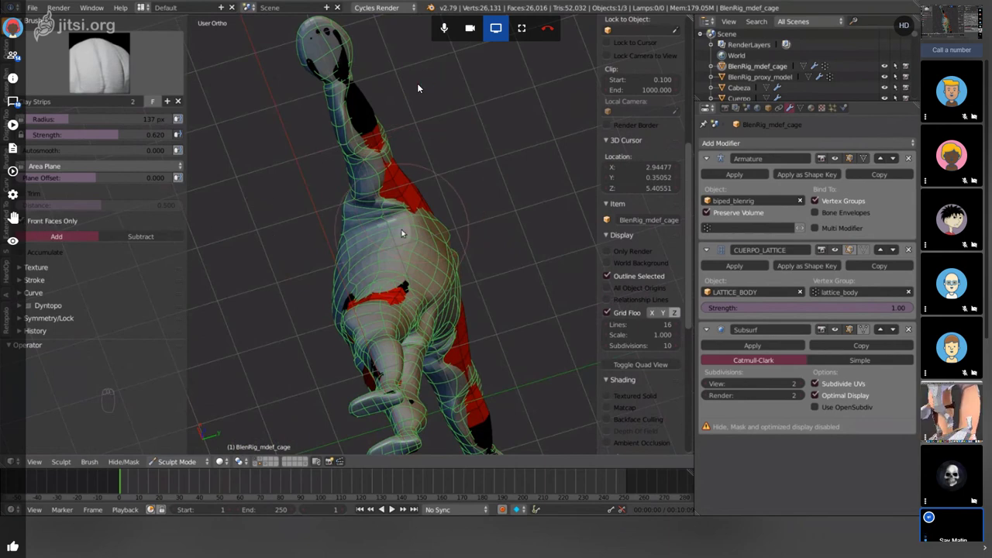
drag(420, 86, 420, 86)
click(420, 86)
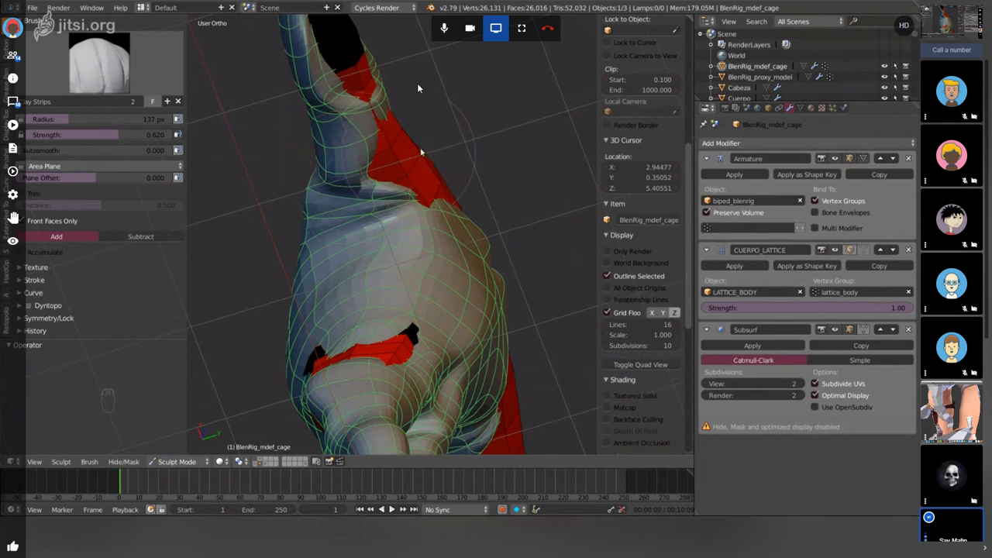
- Build up the cage over the shoulder with Clay Strips strokes
drag(420, 86, 420, 86)
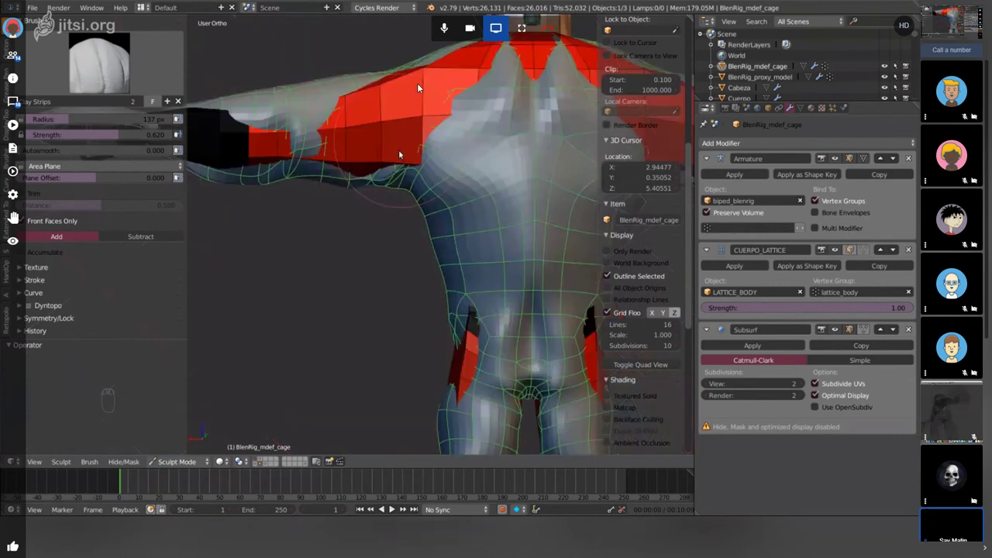
drag(420, 86, 420, 86)
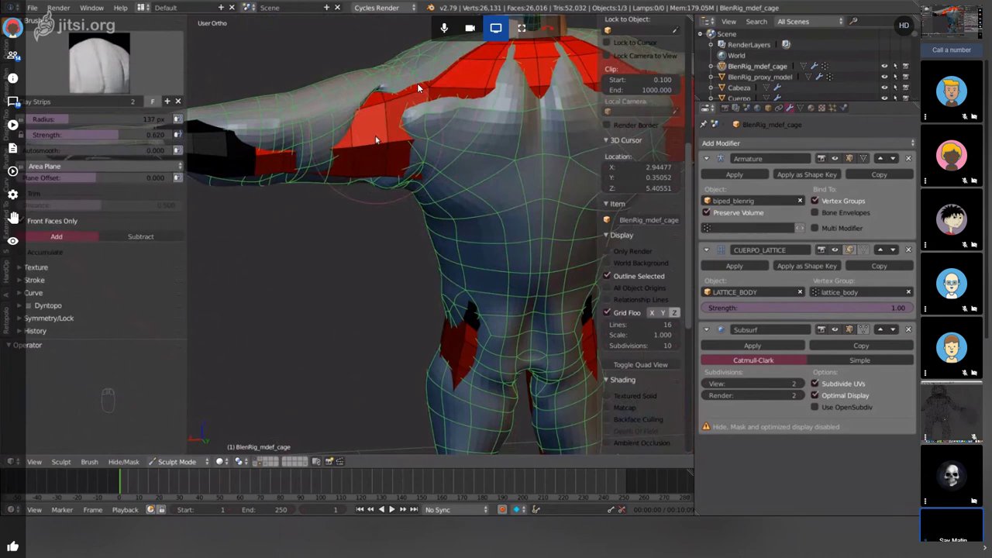
drag(420, 86, 420, 86)
drag(420, 86, 420, 86)
- Toggle wireframe to check the shoulder, pick the Grab brush and return to solid shading
key(z)
drag(420, 86, 420, 86)
key(g)
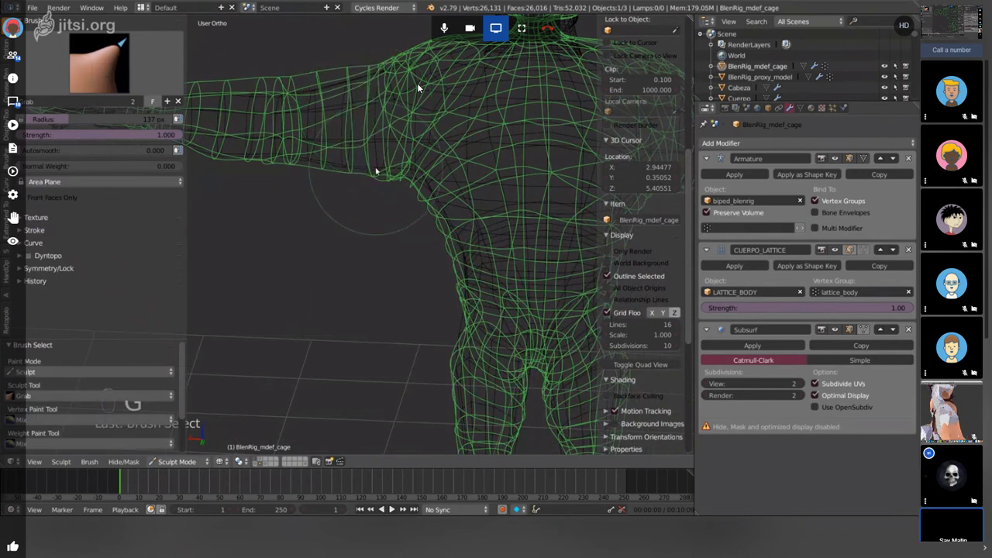
key(z)
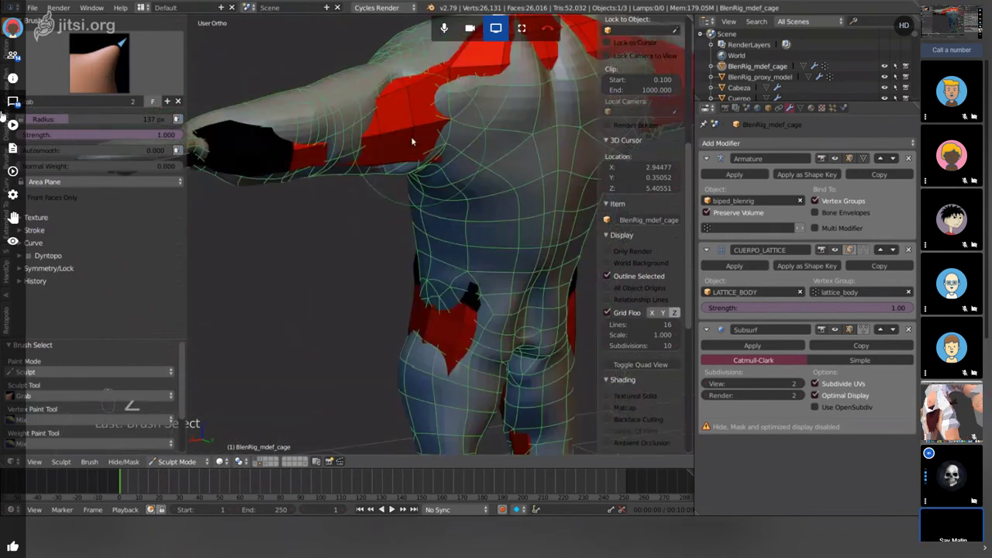
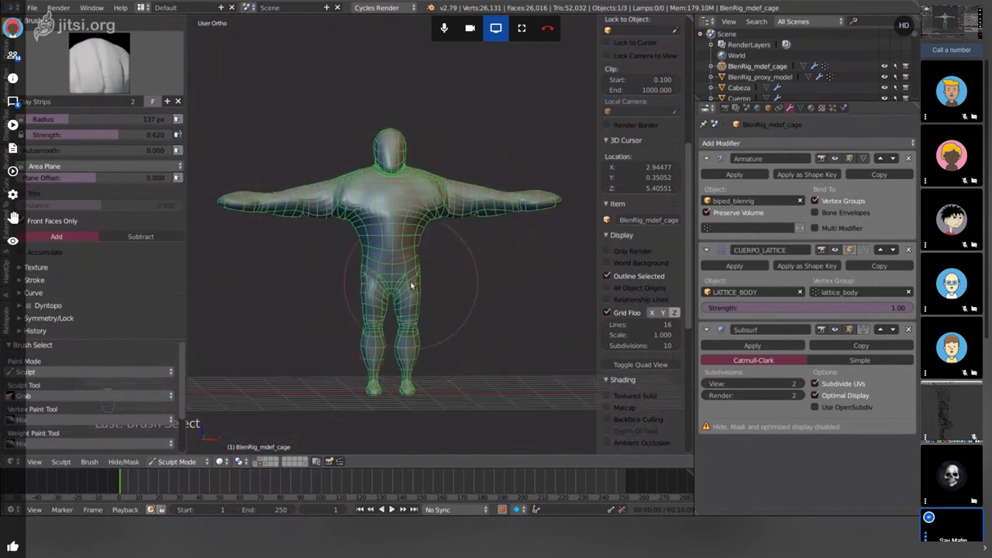
- Toggle between wireframe and solid shading with Z, leaving the cage displayed as wireframe
key(z)
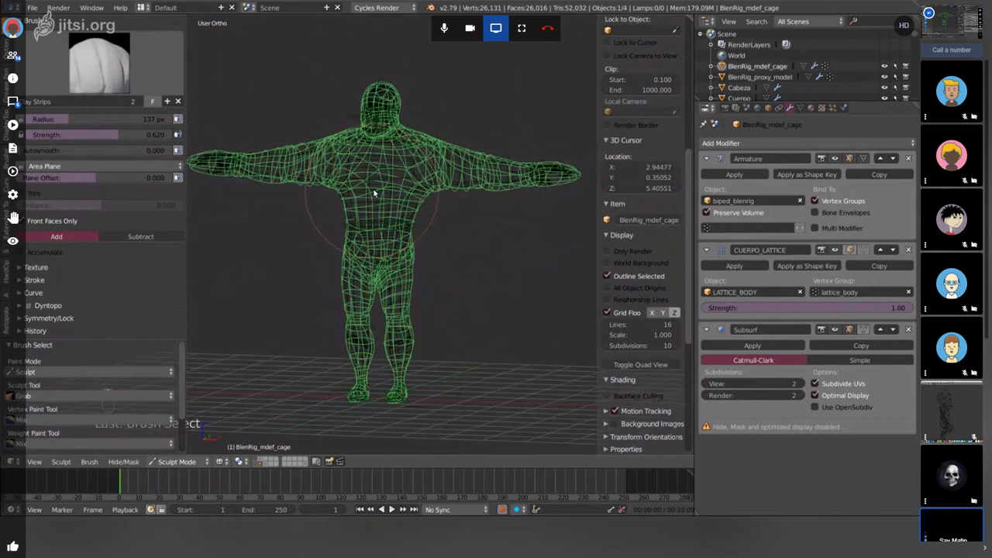
key(z)
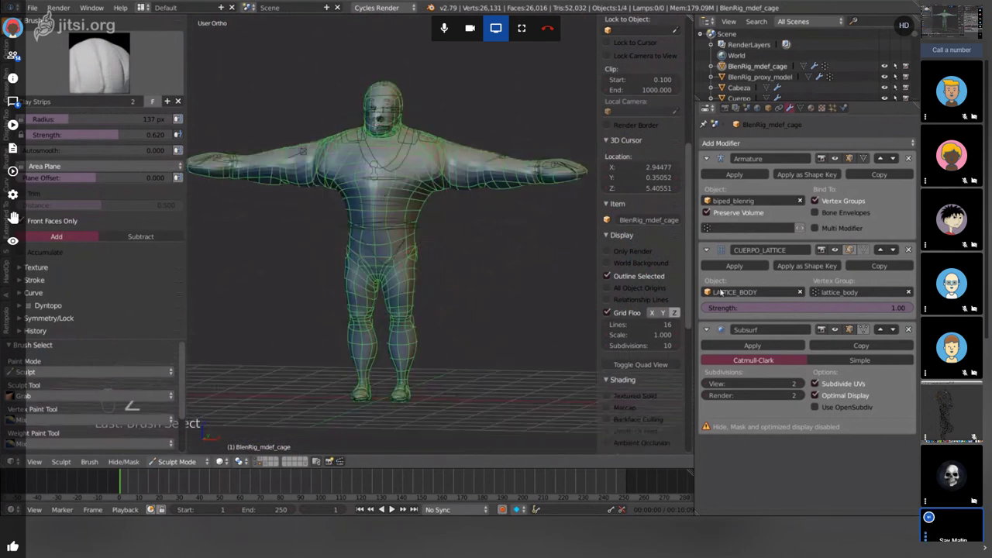
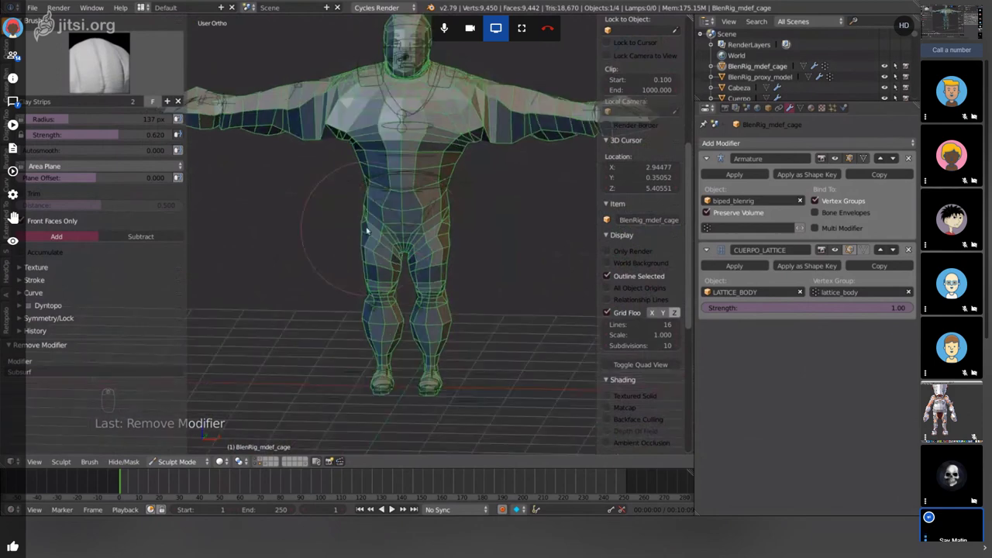
key(z)
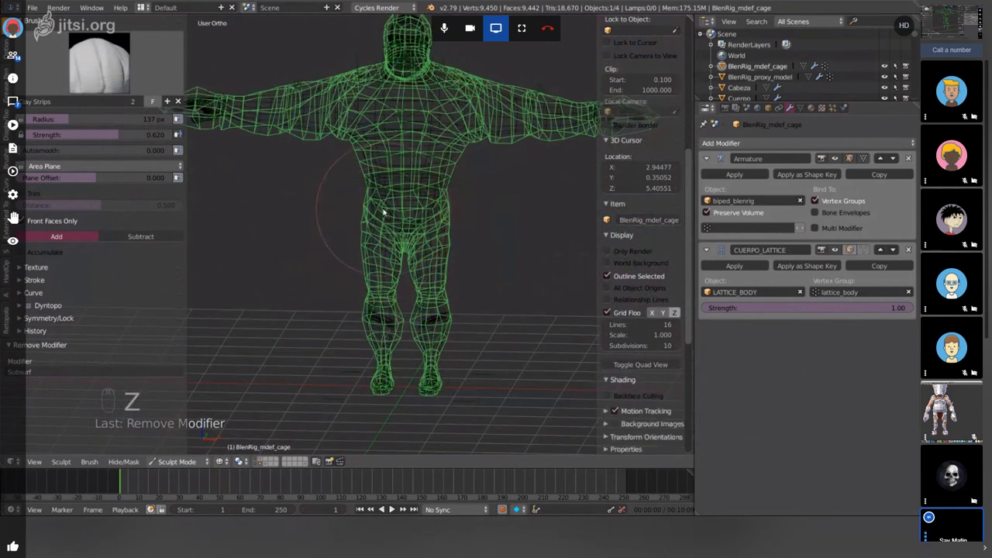
- Leave Sculpt Mode for Object Mode and switch the viewport back to solid shading
key(Tab)
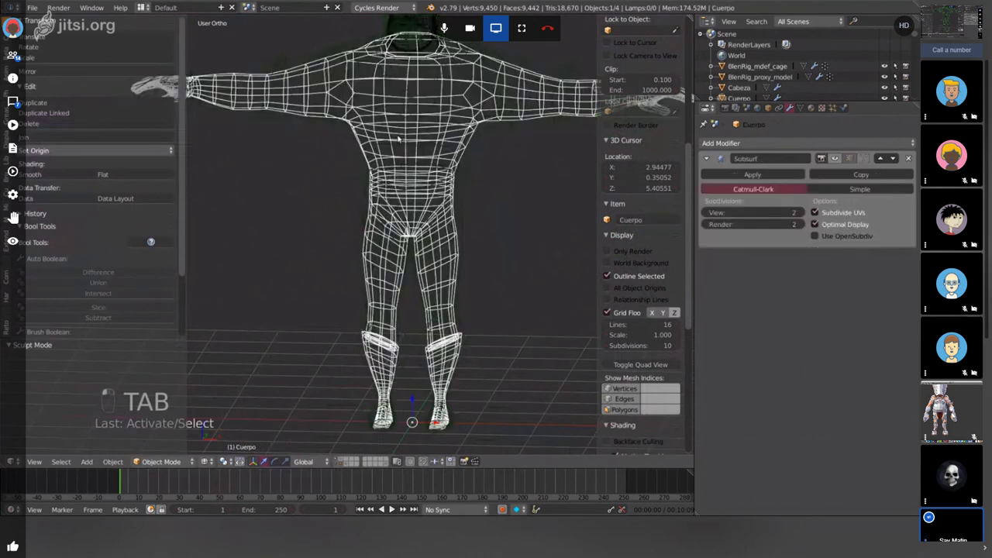
key(z)
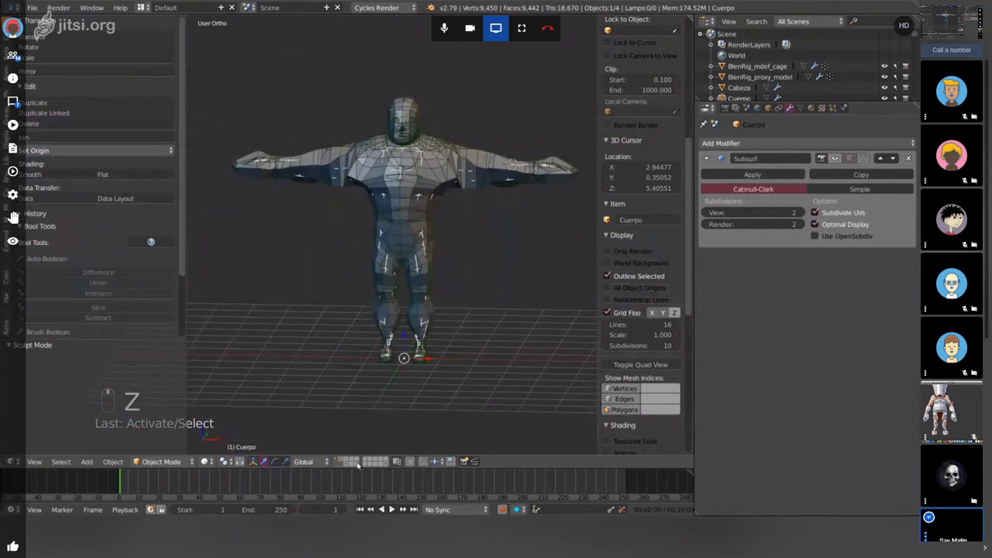
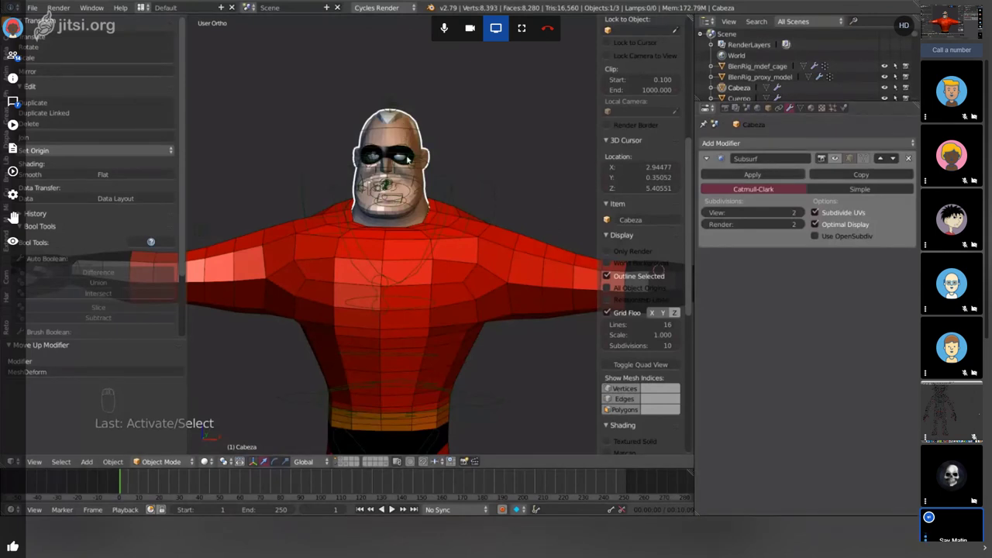
- Activate the Grab brush while the cage is overlaid on the shoulder
key(g)
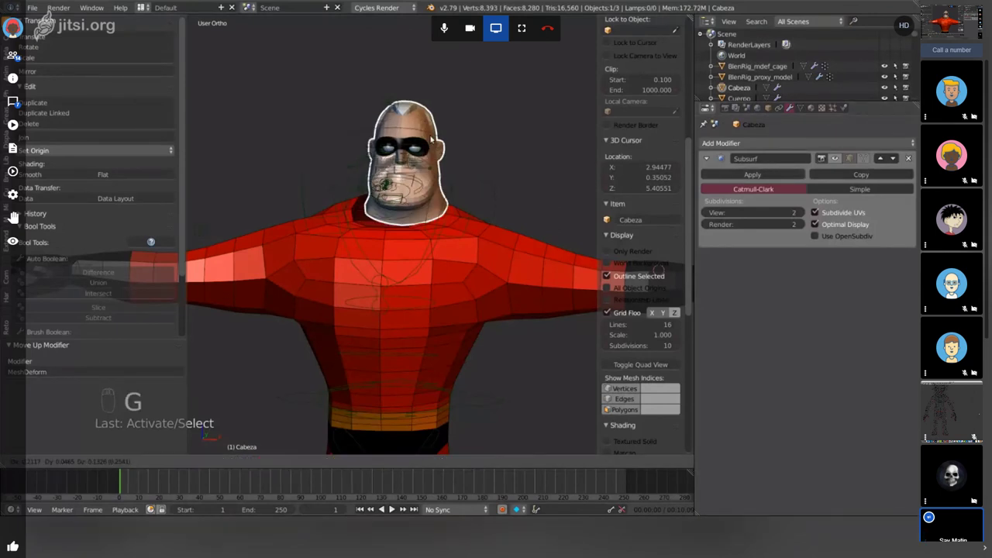
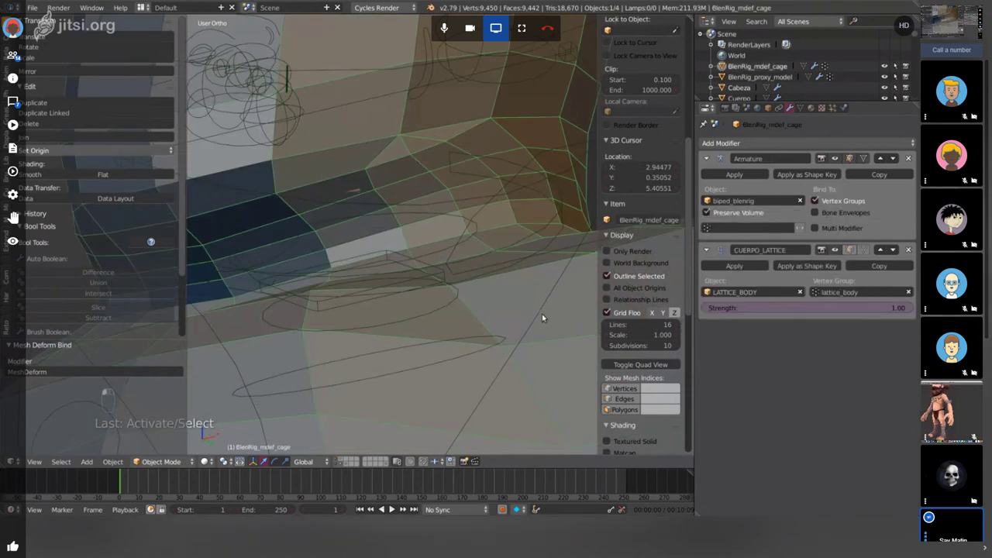
- Bring up the mode pie menu with Tab to put the cage back into Sculpt Mode
key(Tab)
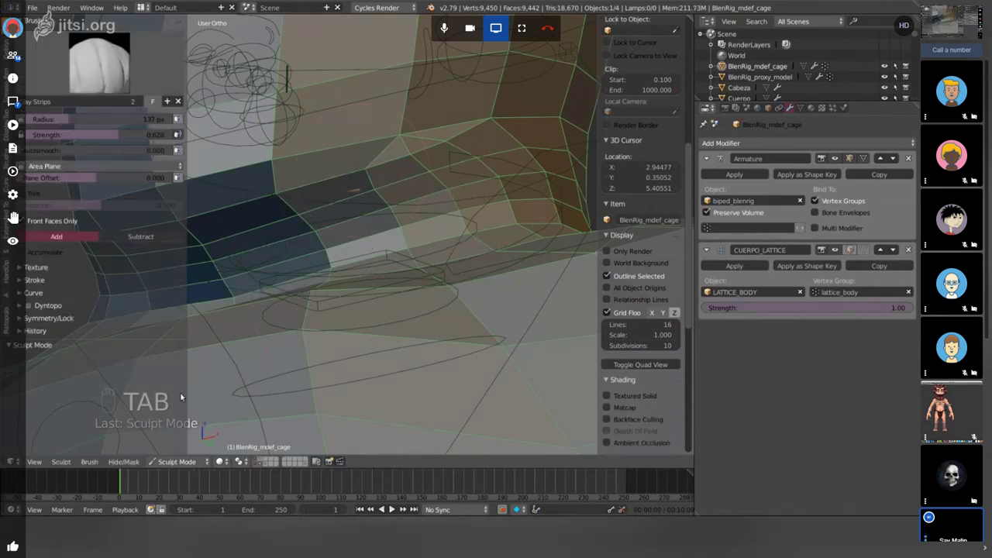
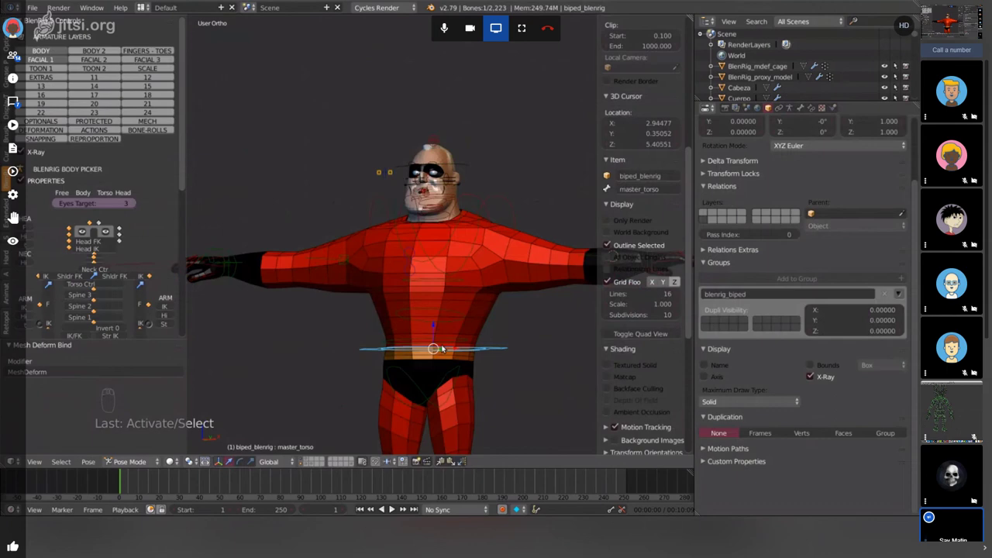
key(g)
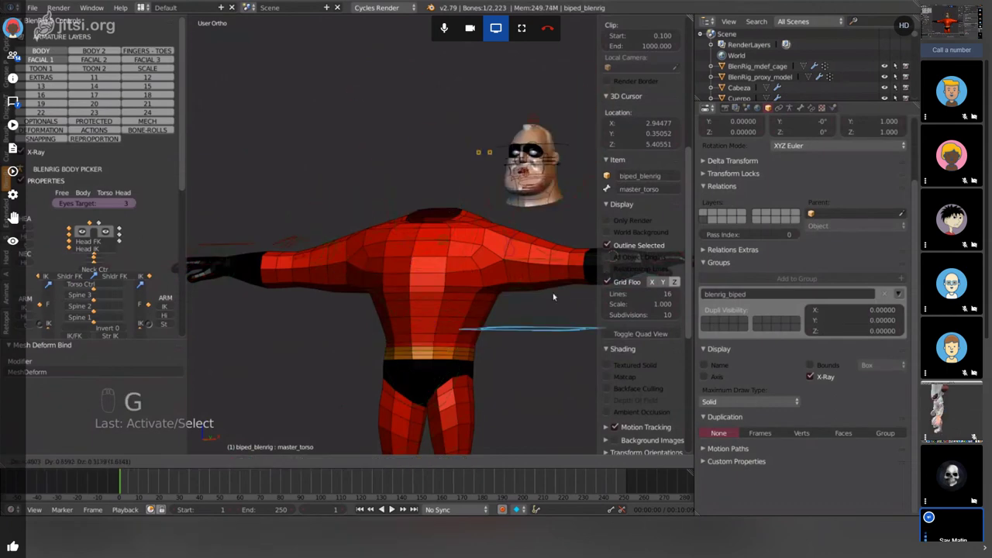
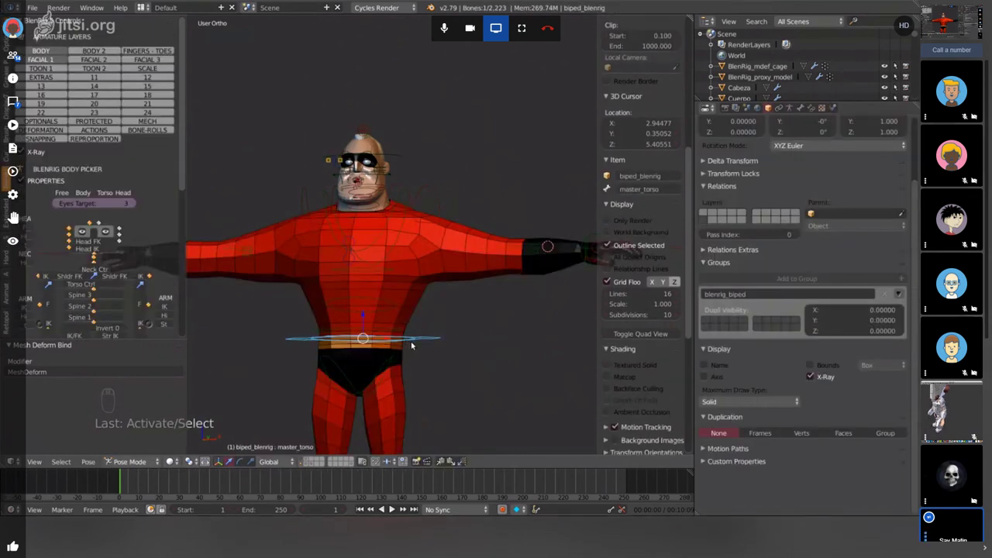
- Start a grab while inspecting the Cuerpo body mesh up close at the foot
key(g)
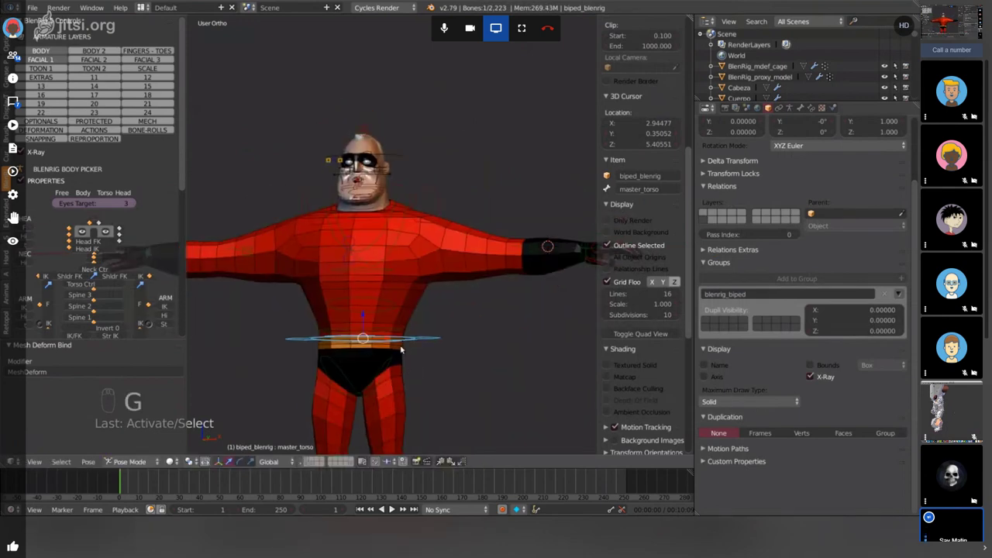
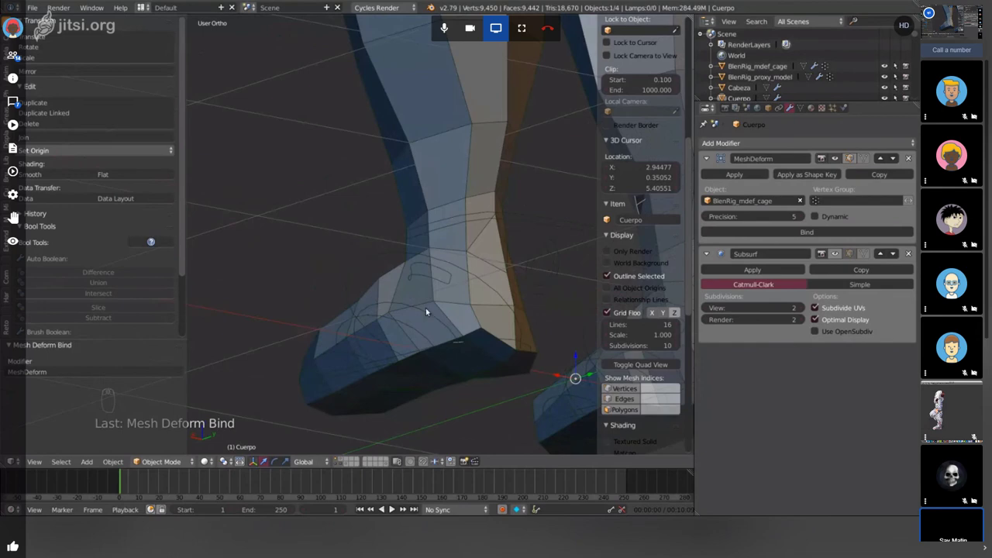
- View the foot from the side and enter Edit Mode on BlenRig_mdef_cage
key(KP_3)
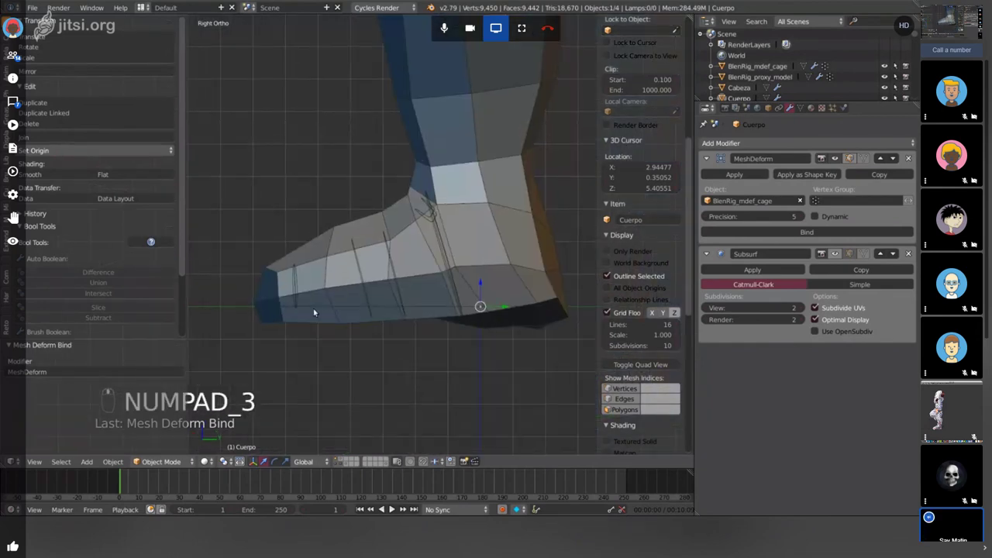
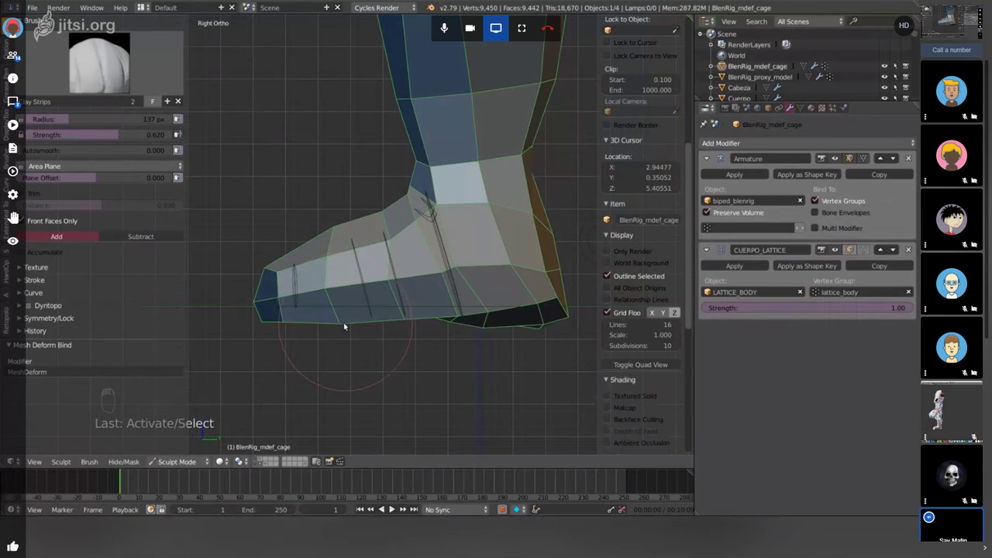
key(Tab)
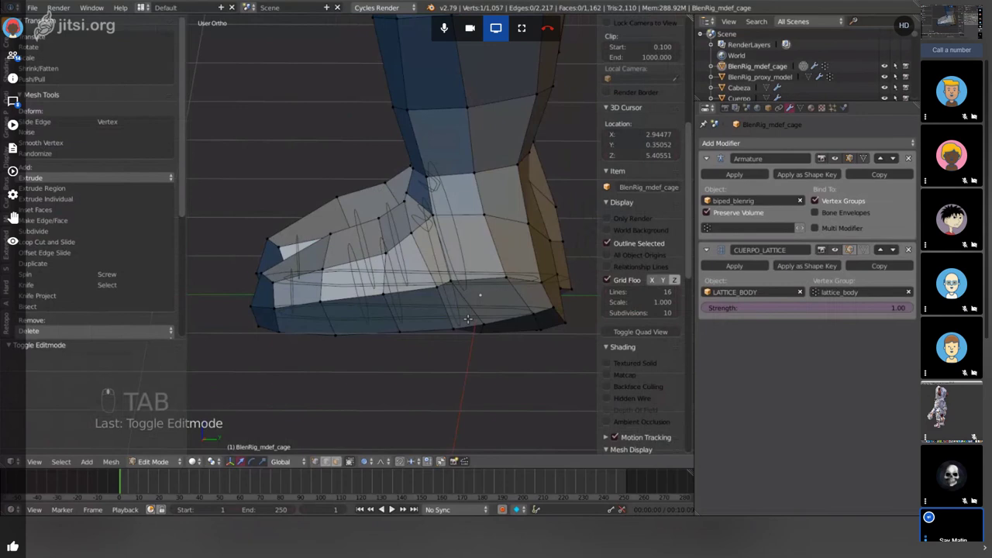
- Box-select the cage's boot sole vertices in wireframe side view and scale them flat into one level plane
key(z)
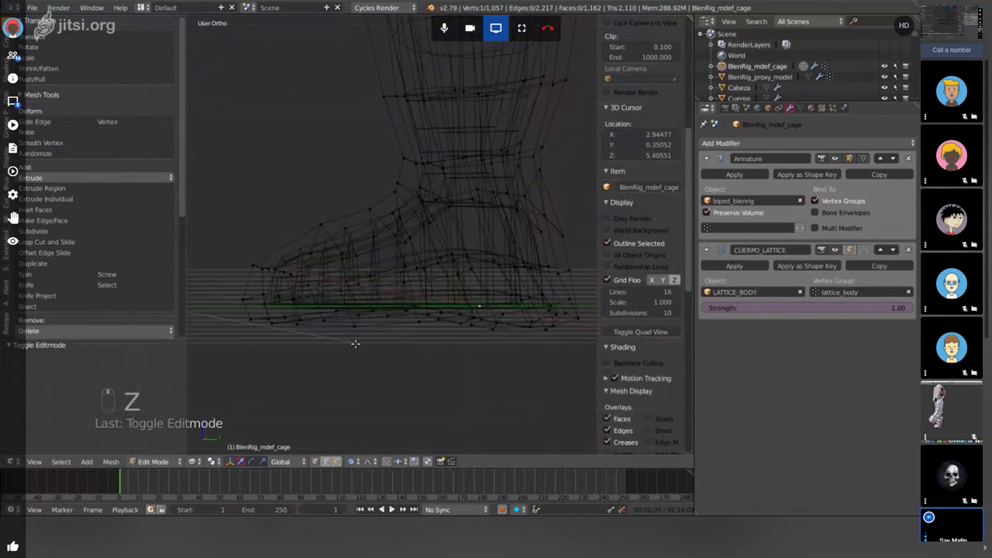
key(KP_3)
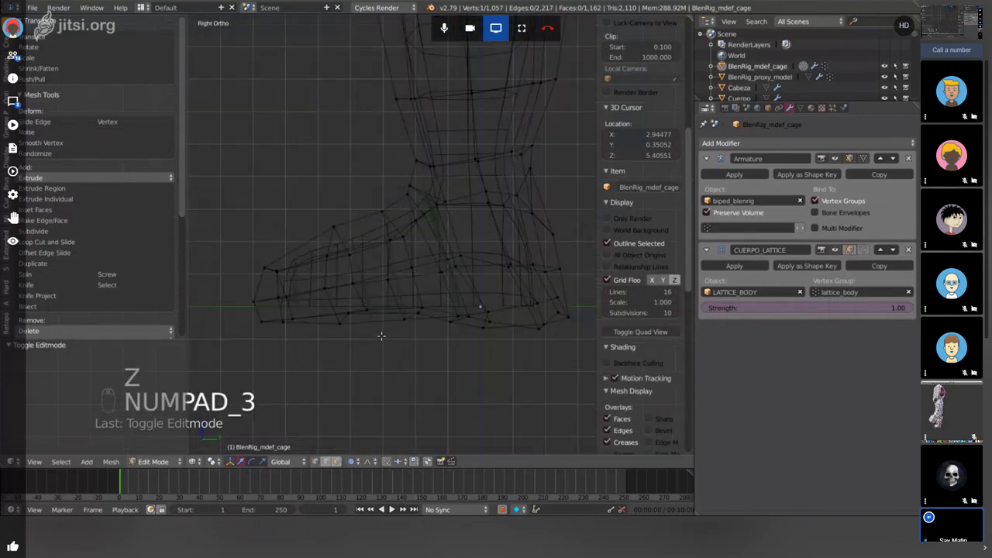
key(b)
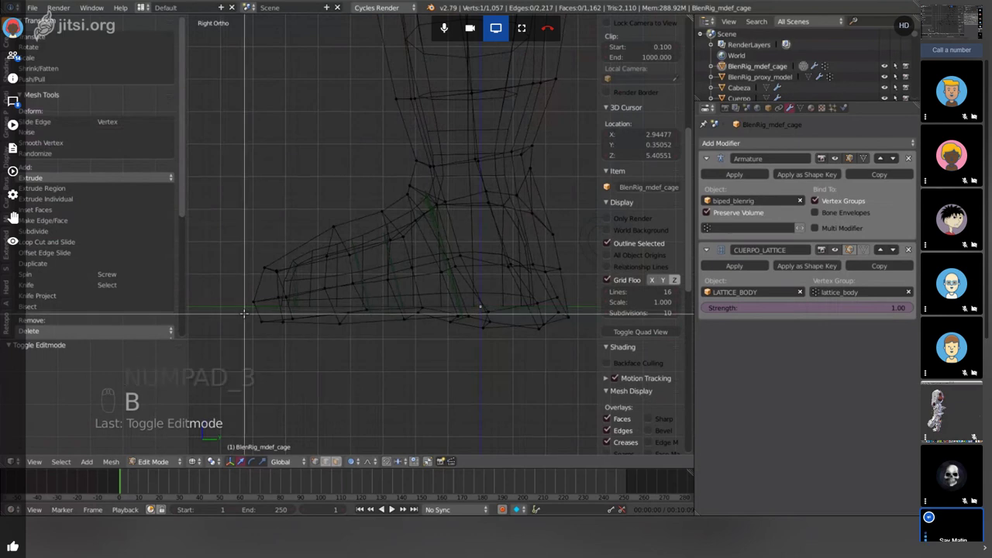
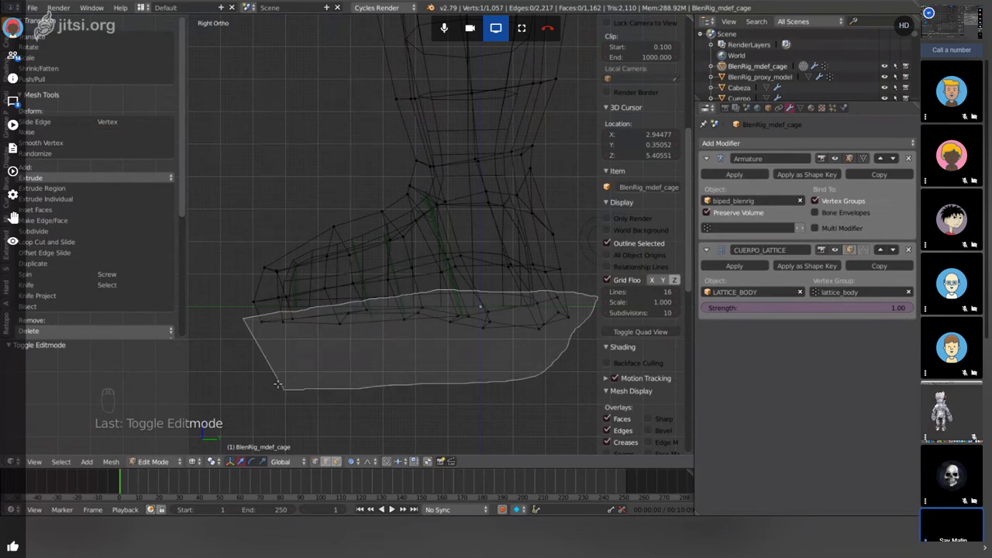
key(s)
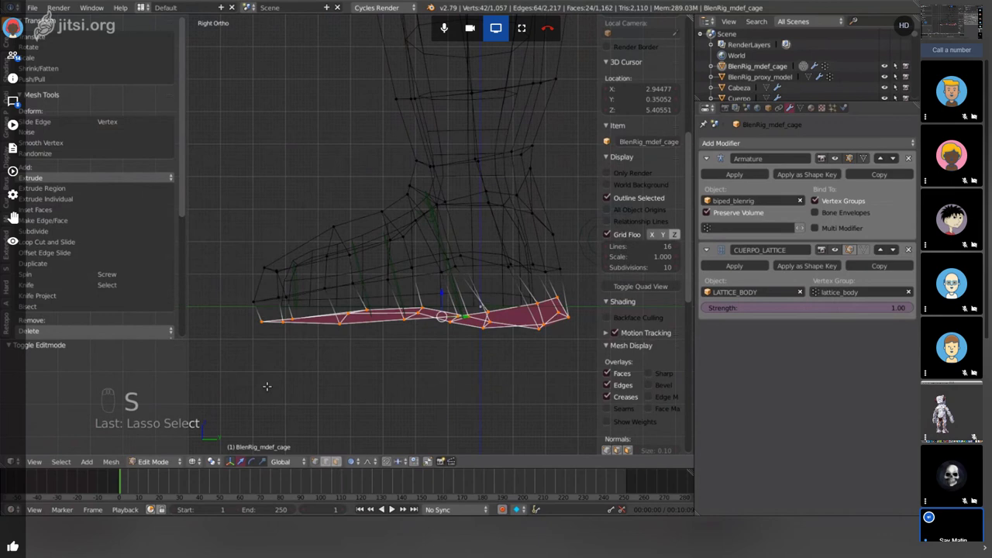
key(o)
key(s)
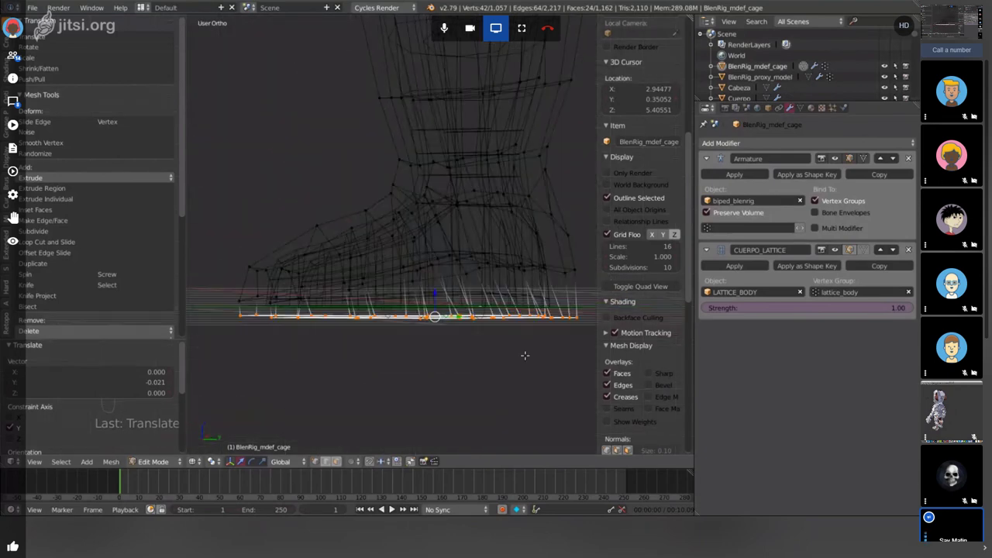
key(KP_3)
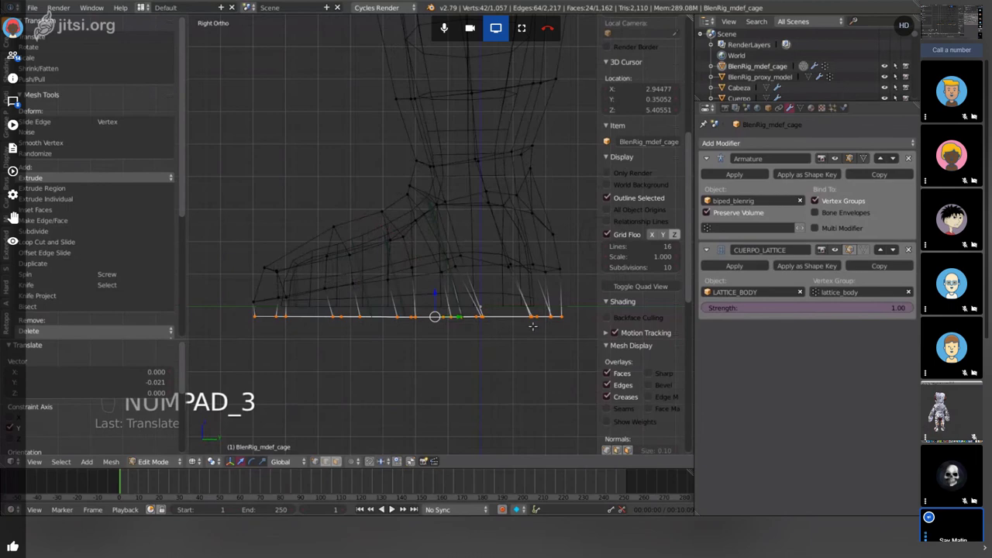
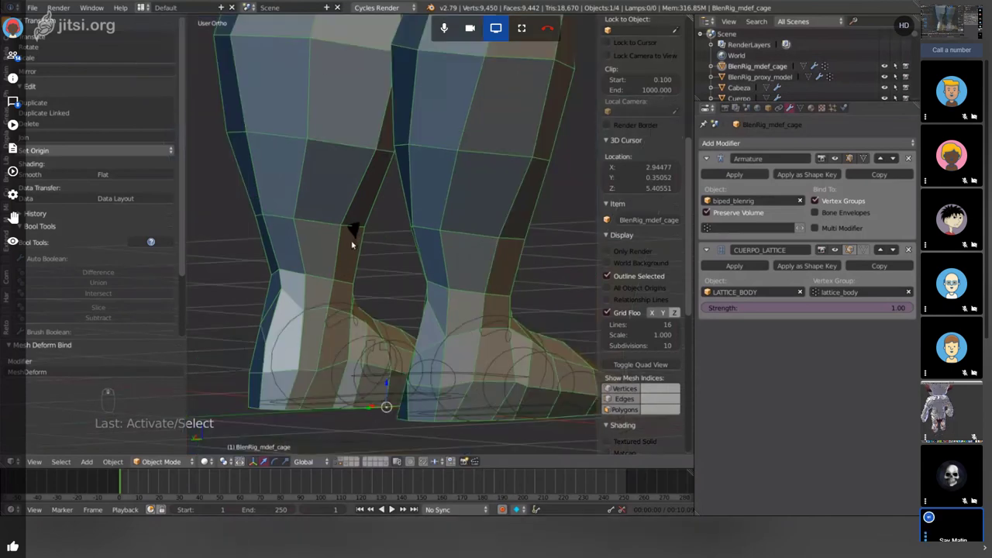
- Leave Edit Mode on the cage so it can be sculpted around the legs
key(Tab)
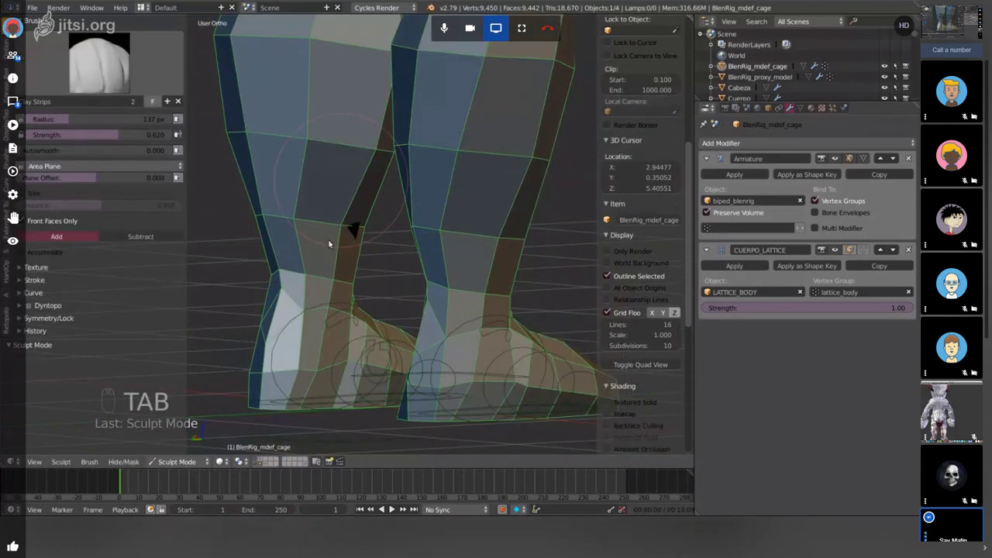
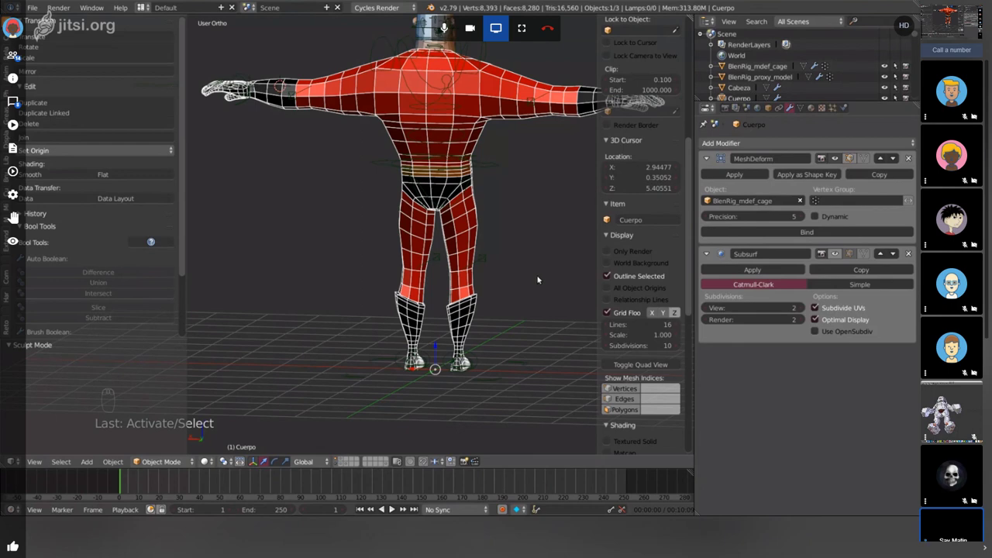
- Orbit the viewport around to face the character's front
drag(948, 438, 938, 496)
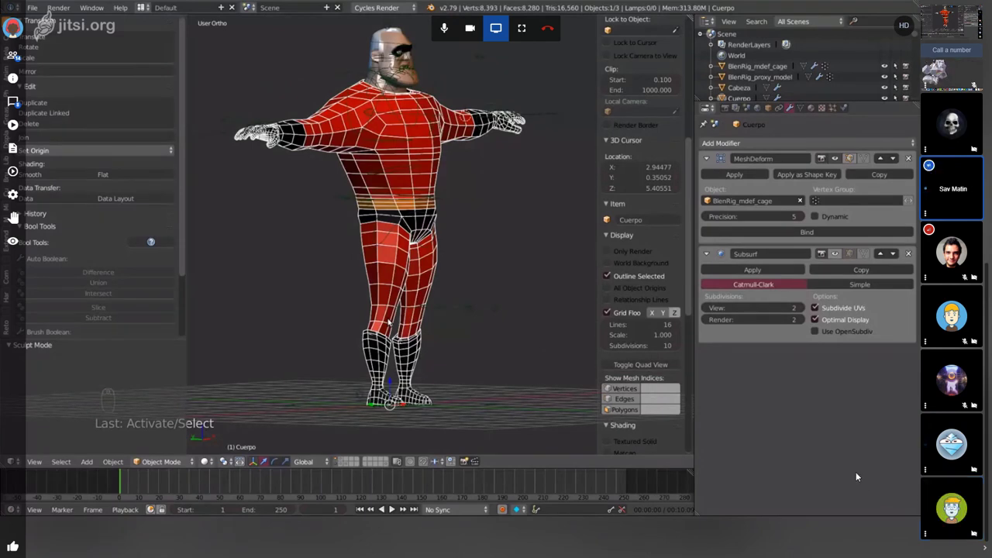
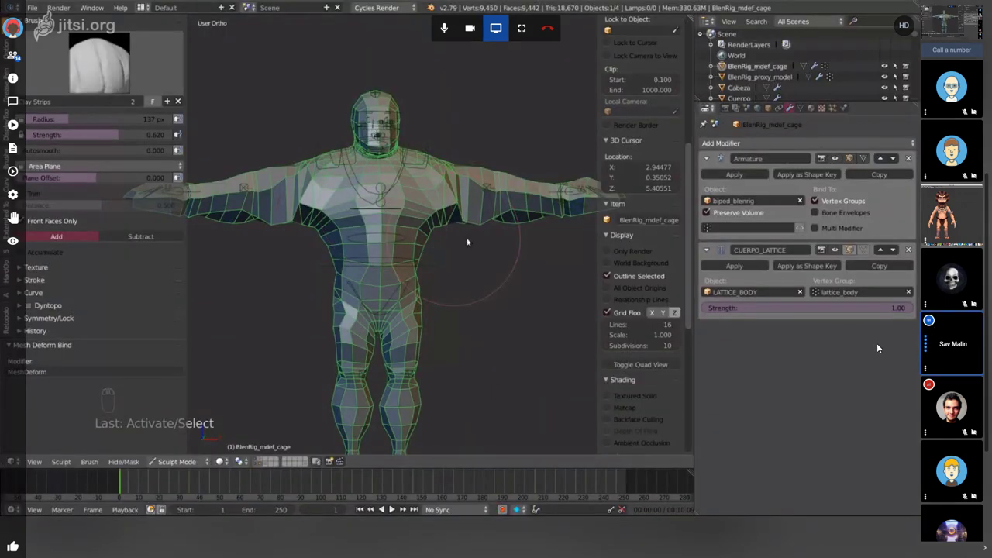
- Pull the view back to see the whole cage while adding the Displace modifier at strength 0.2
drag(880, 346, 880, 346)
drag(879, 347, 879, 347)
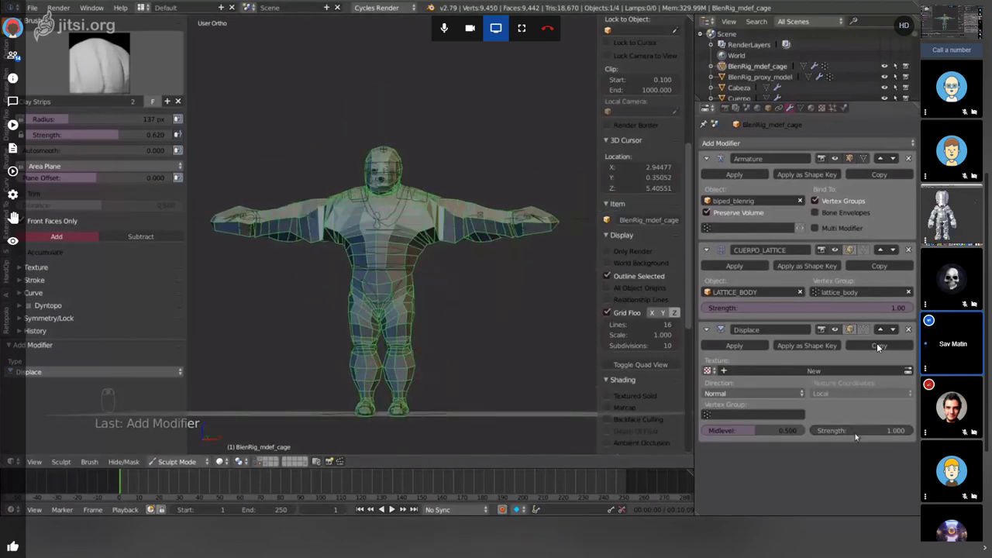
drag(880, 346, 880, 346)
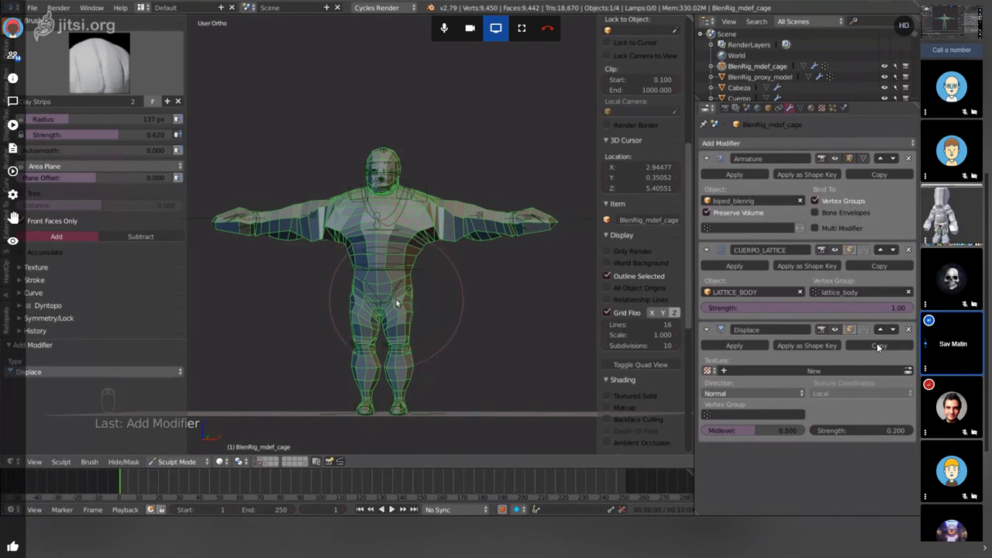
- Adjust the view on the cage as the Displace modifier is applied
drag(879, 346, 879, 346)
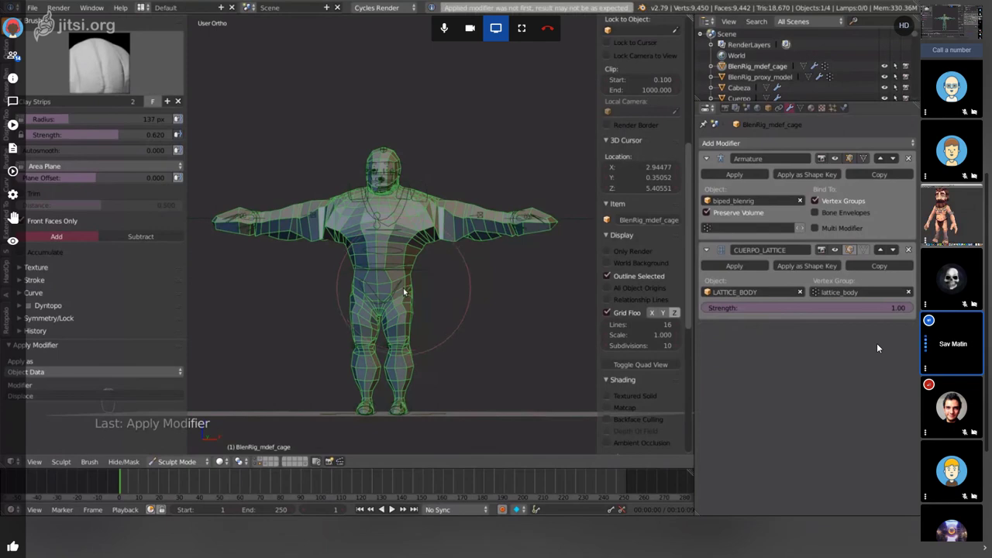
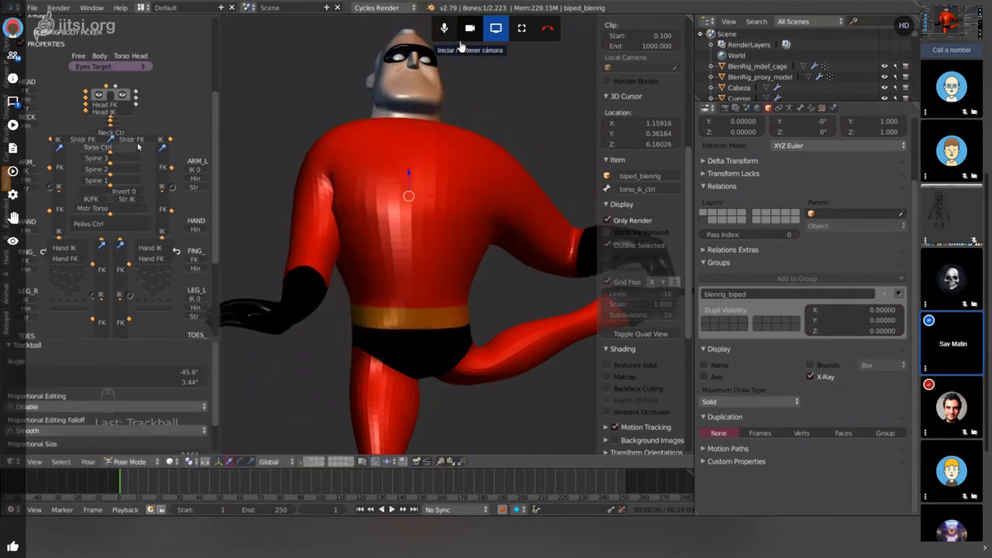
- Rotate the selected arm bones so the red arm bends down by the hip, orbiting to check the pose
drag(453, 45, 453, 45)
key(r)
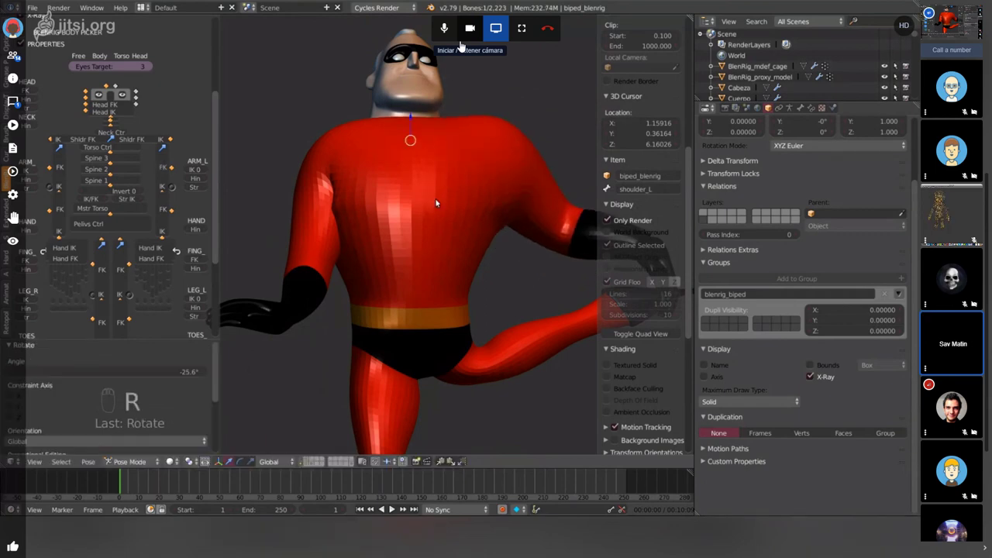
key(r)
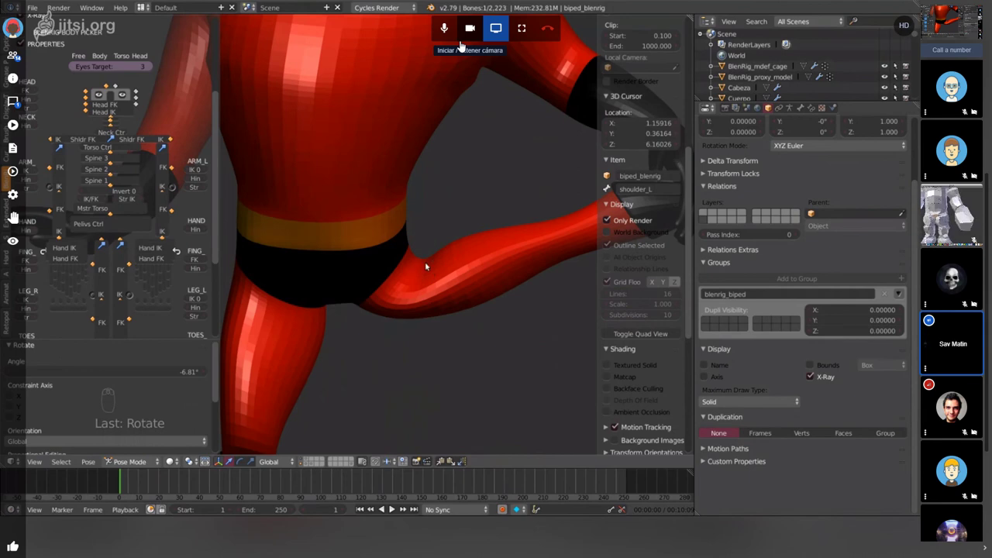
middle_click(453, 45)
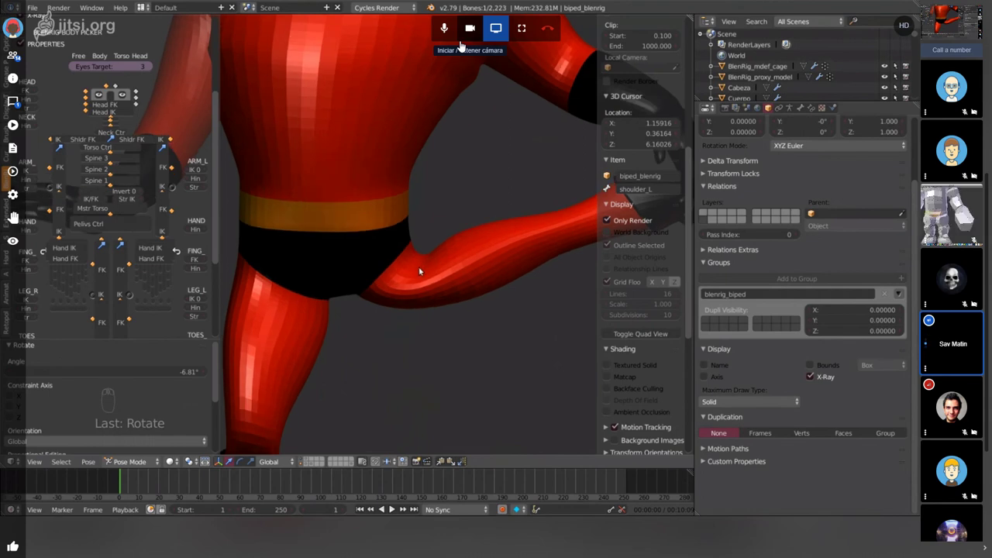
drag(453, 45, 453, 45)
drag(453, 45, 453, 45)
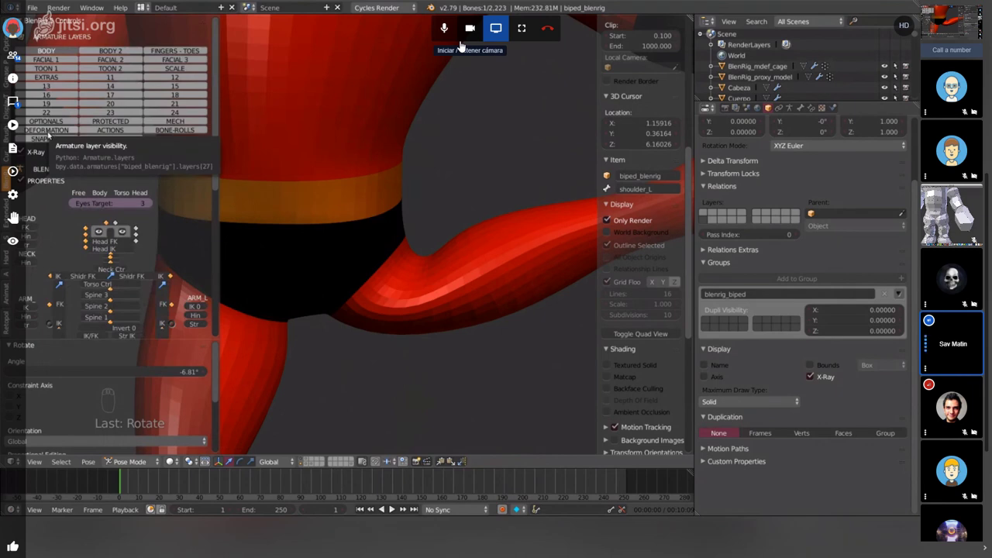
drag(452, 45, 453, 45)
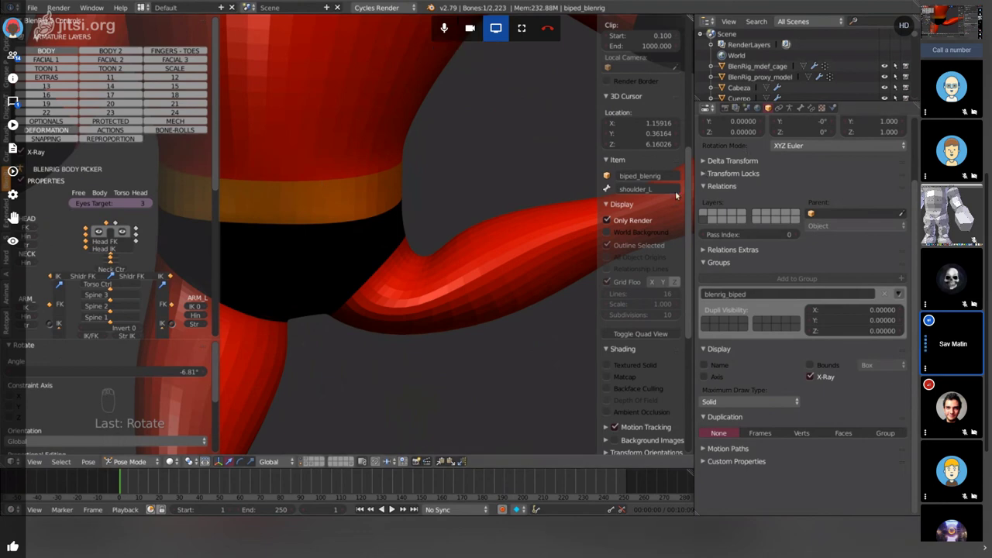
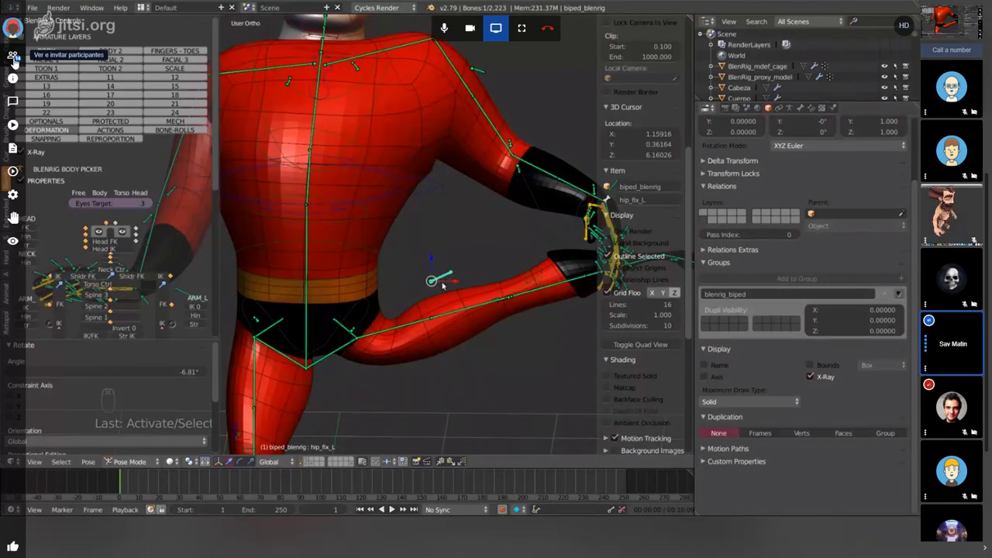
- Grab the hip_fix_L bone to test its movement with X-Ray showing the rig
key(g)
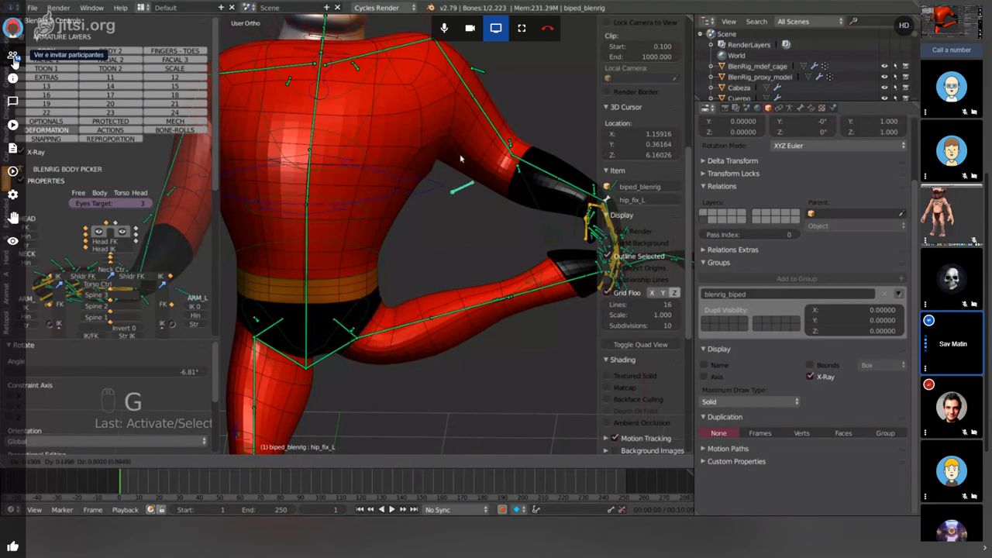
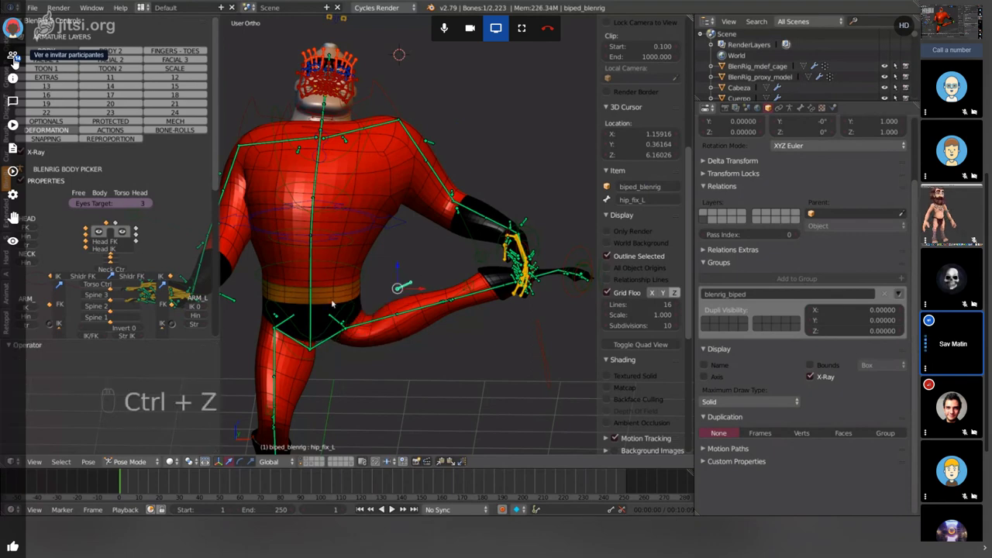
- Drag hip_fix_L's Transformation constraint destination Z minimum away from 0.150 to a new value
drag(6, 62, 6, 62)
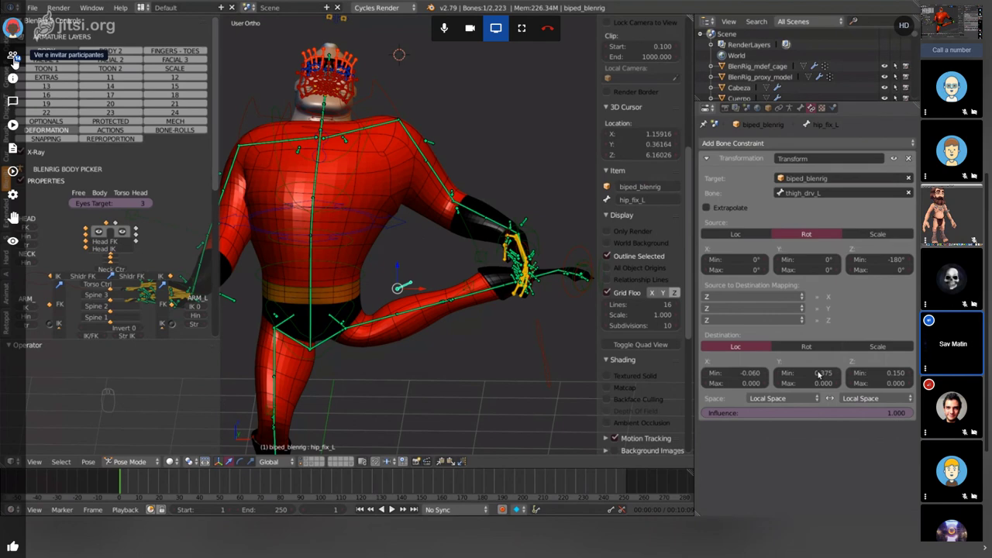
drag(7, 62, 6, 62)
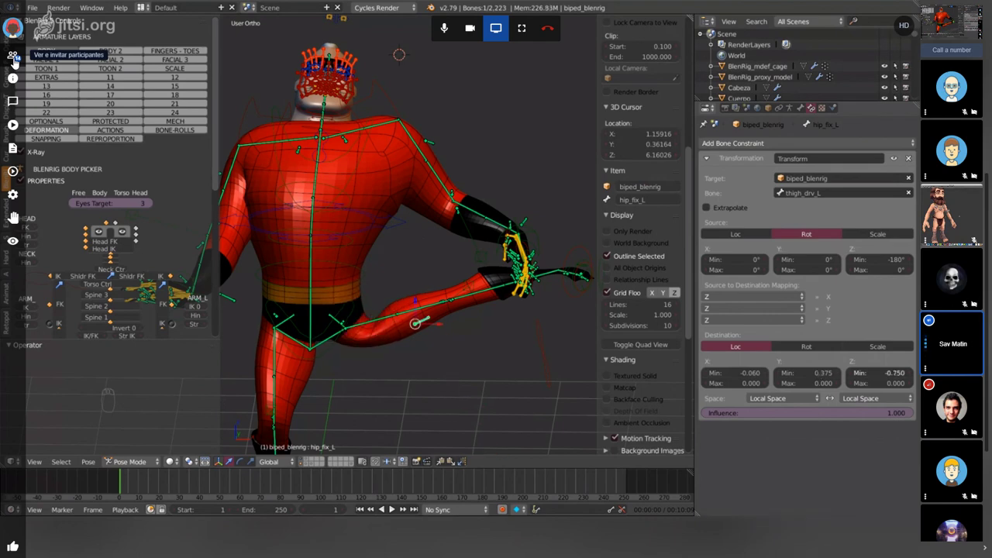